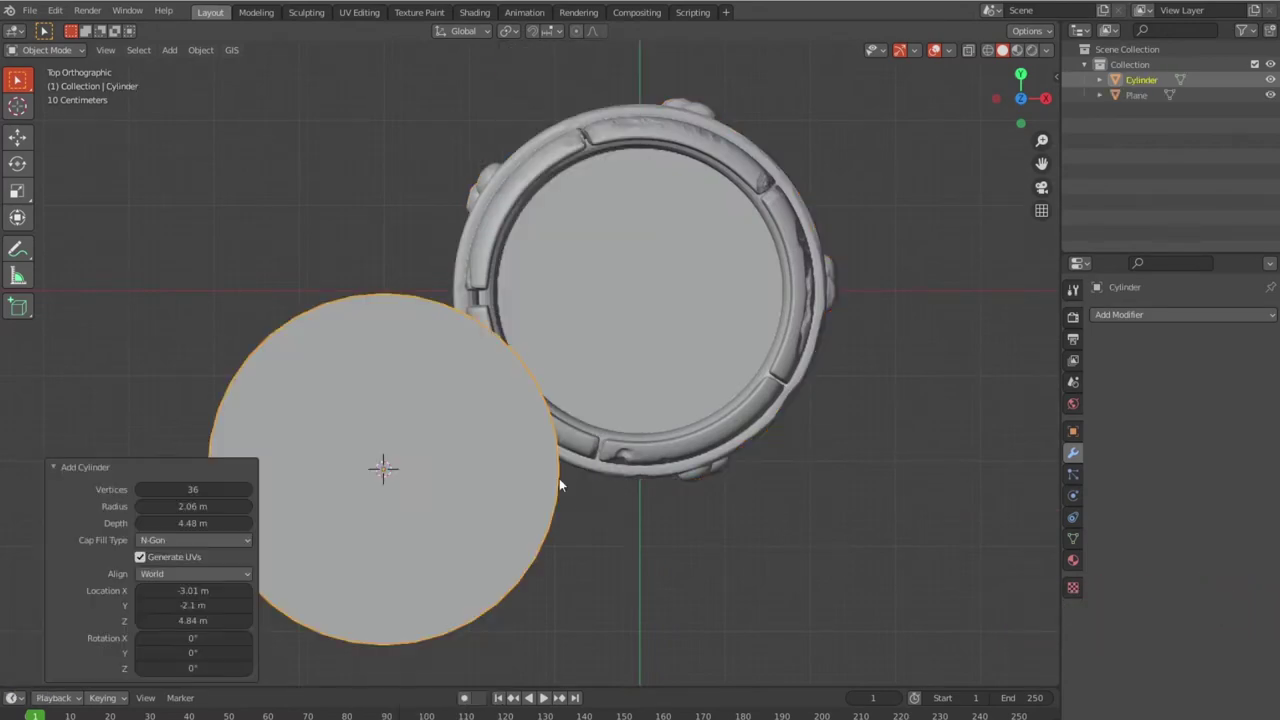
# Move, rotate and shrink the new cylinder so it sits around the lower handle.
pyautogui.middleClick(469, 529)
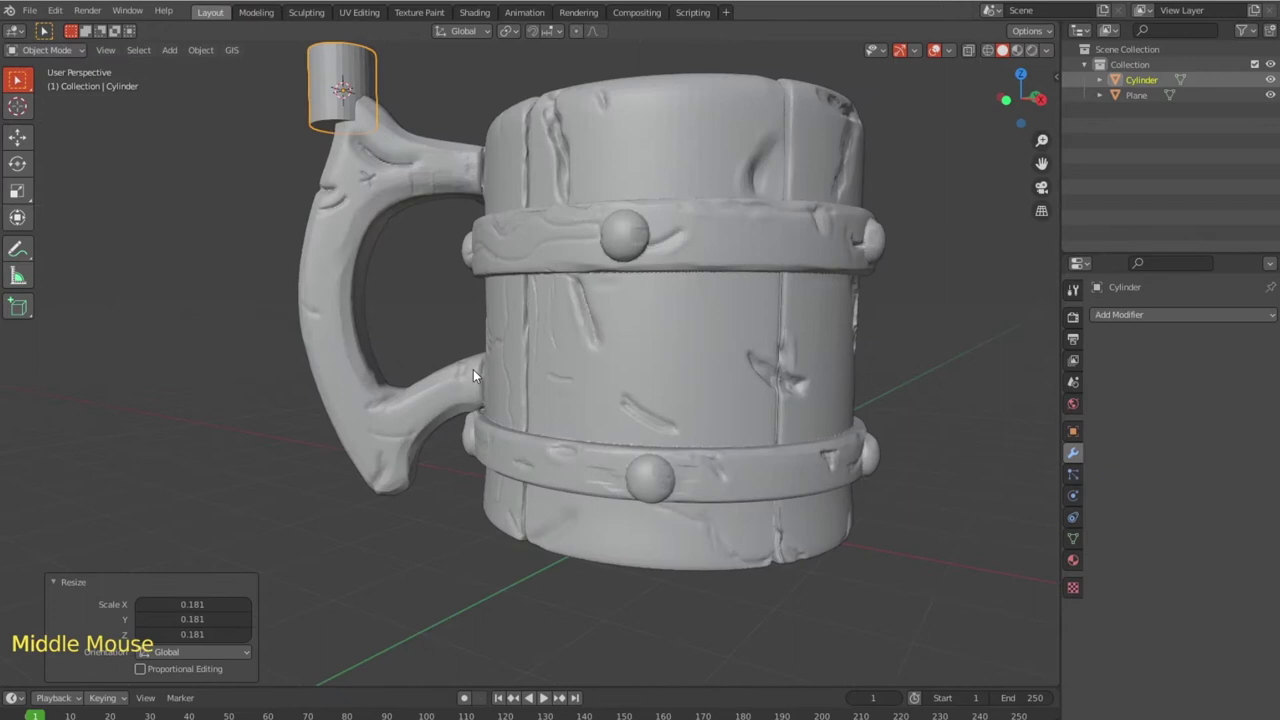
pyautogui.press('KP_1')
pyautogui.press('g')
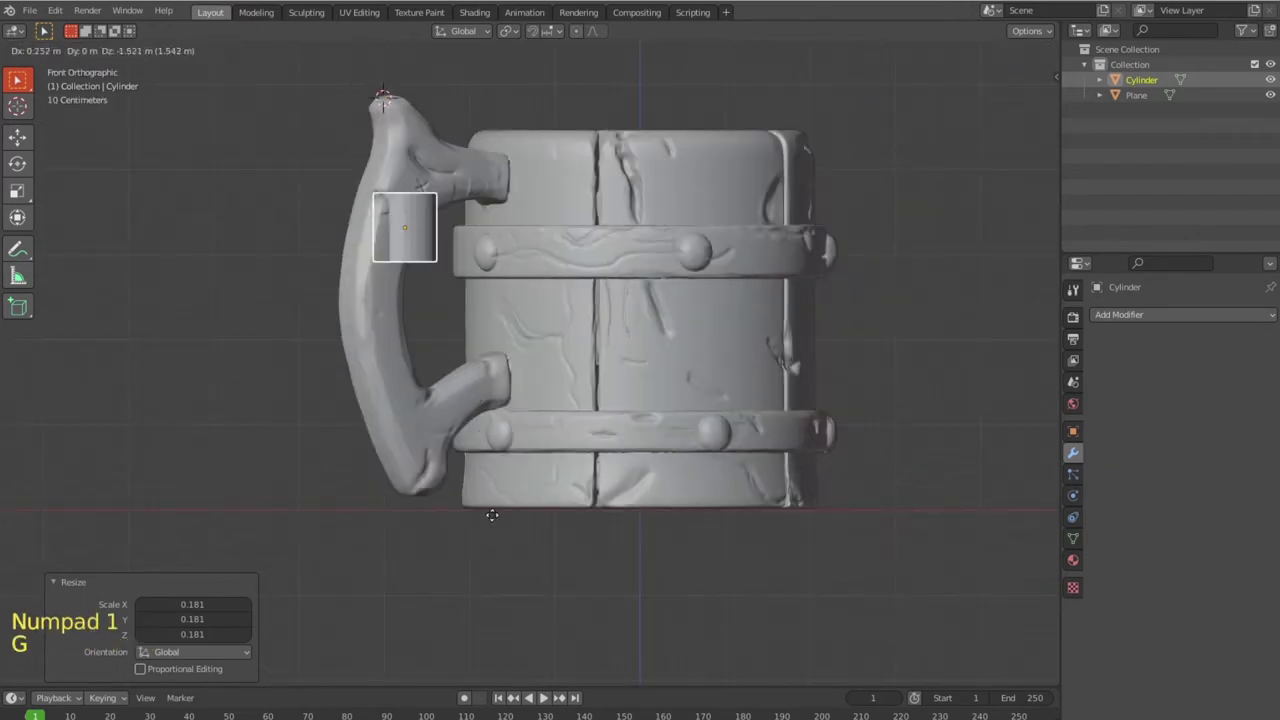
pyautogui.press('r')
pyautogui.press('s')
pyautogui.middleClick(490, 423)
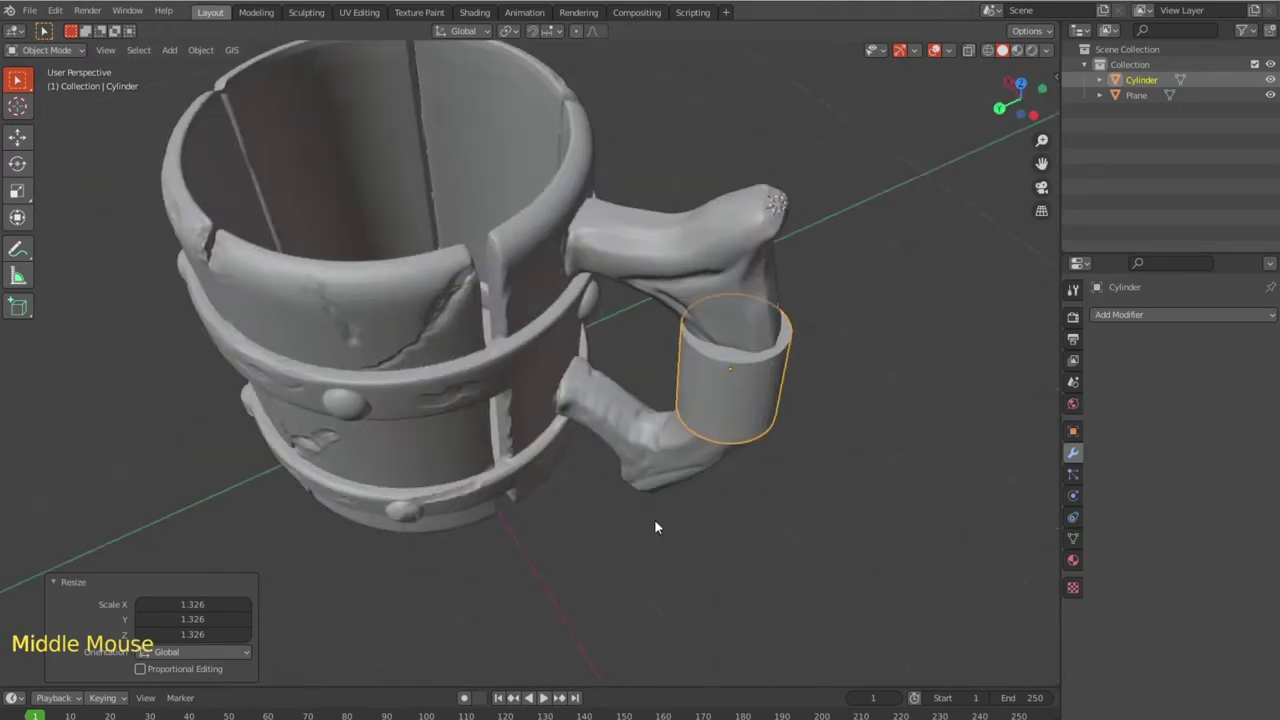
# Scale and rotate the cylinder so its rings roughly fit the handle's thickness.
pyautogui.press('Tab')
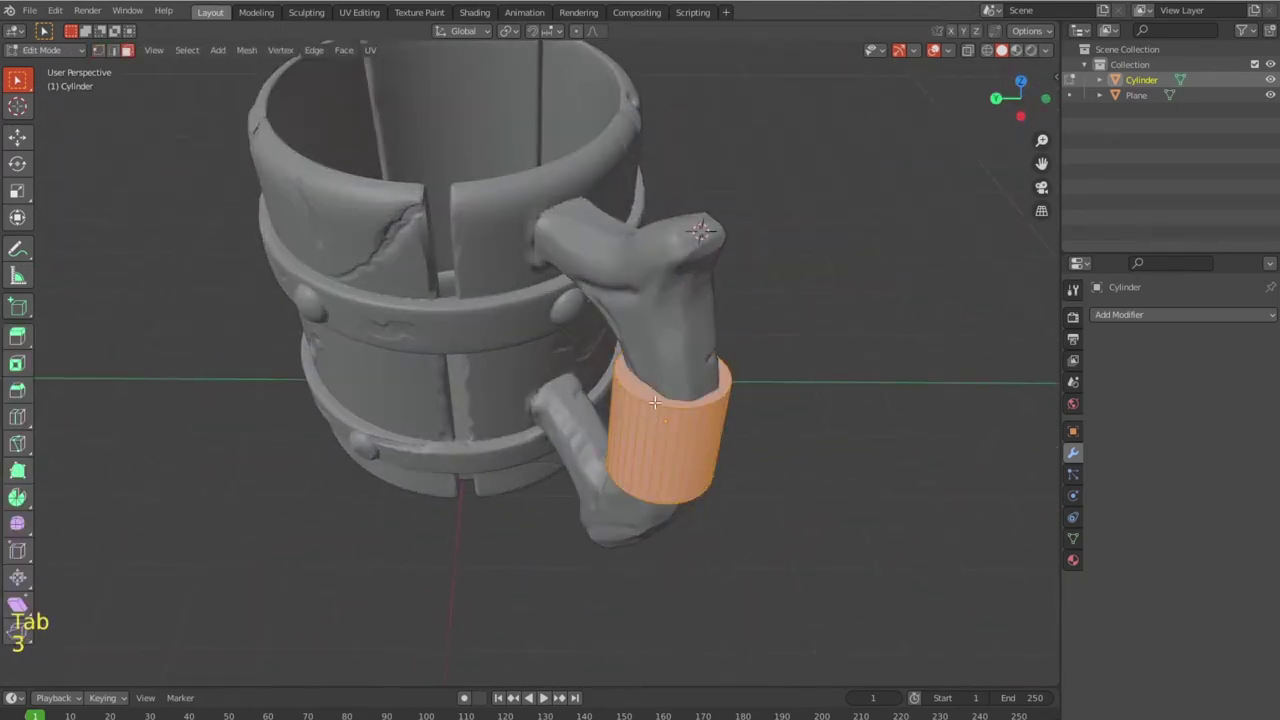
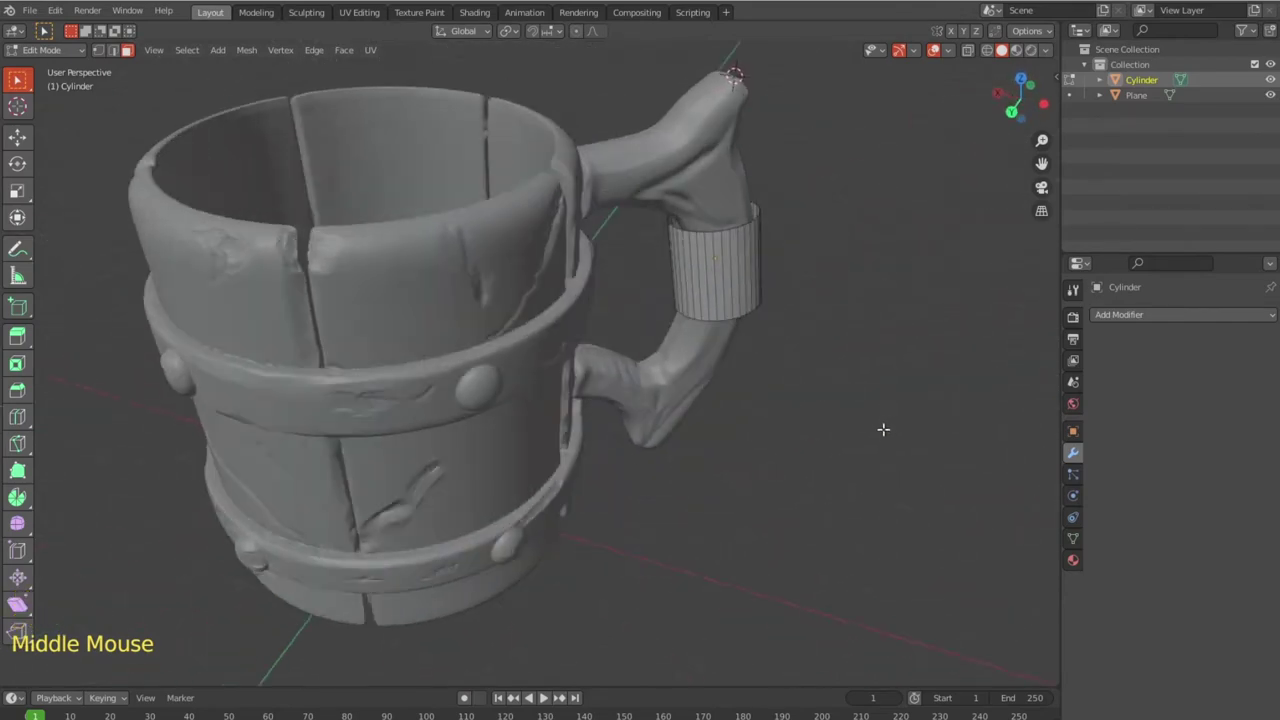
pyautogui.scroll(3)
pyautogui.press('s')
pyautogui.press('Tab')
pyautogui.press('s')
pyautogui.middleClick(887, 450)
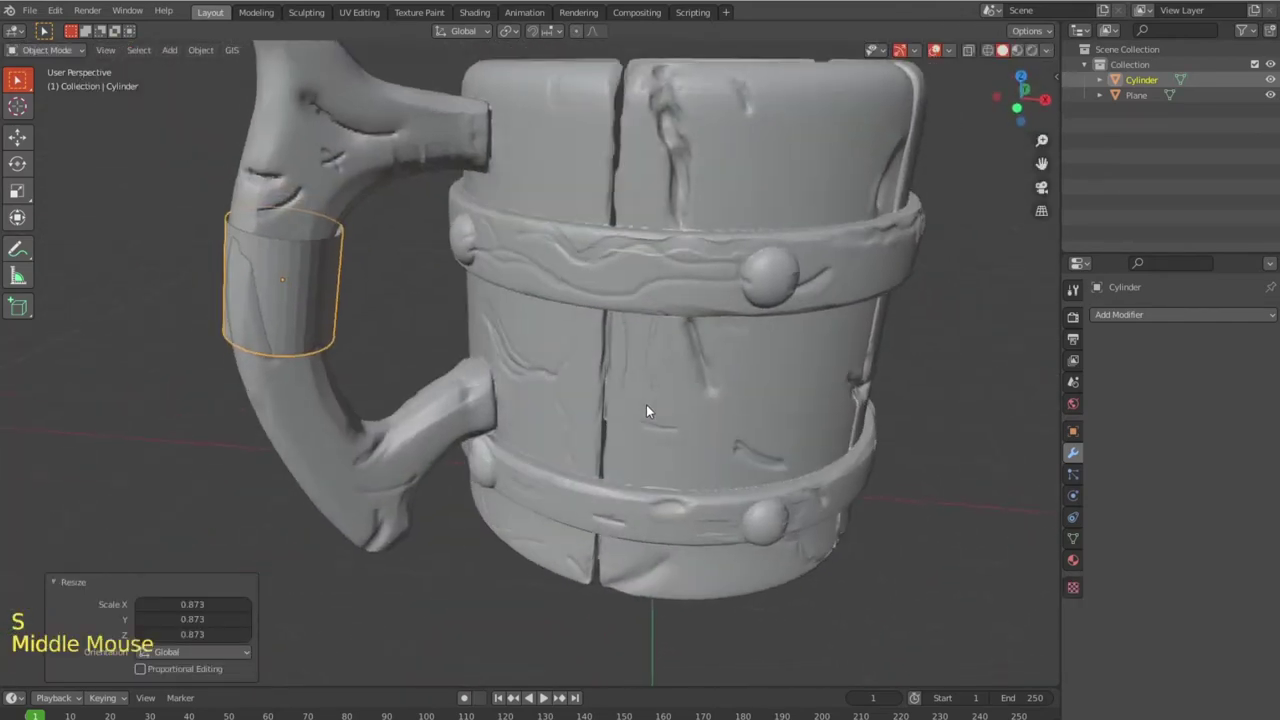
pyautogui.press('r')
pyautogui.press('s')
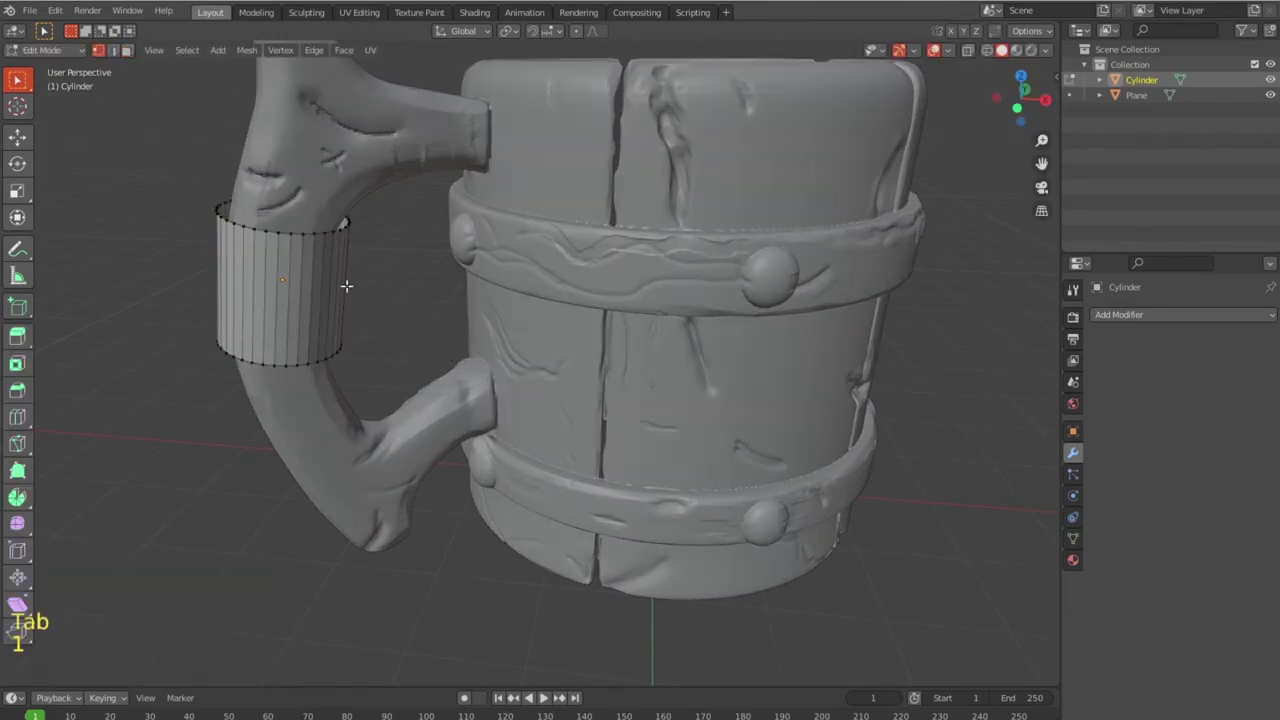
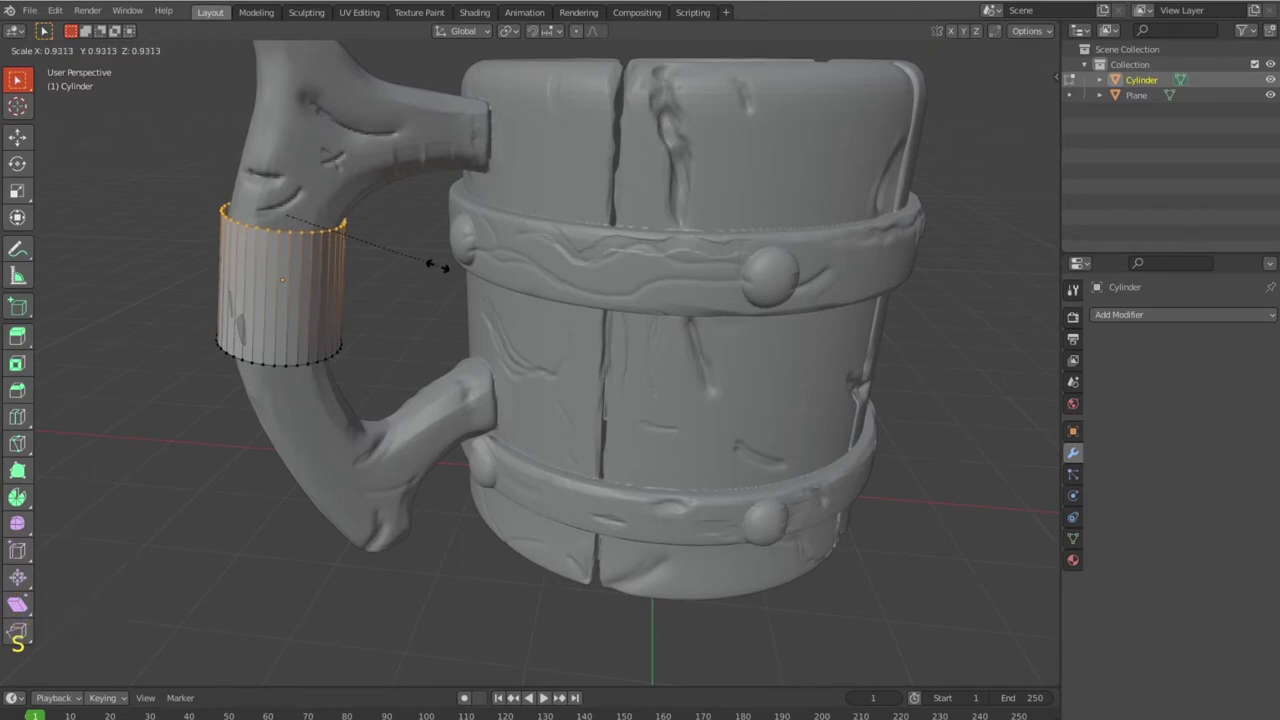
# Add a middle edge loop and scale the middle and bottom rings to hug the handle's curve.
pyautogui.press('ctrl+r')
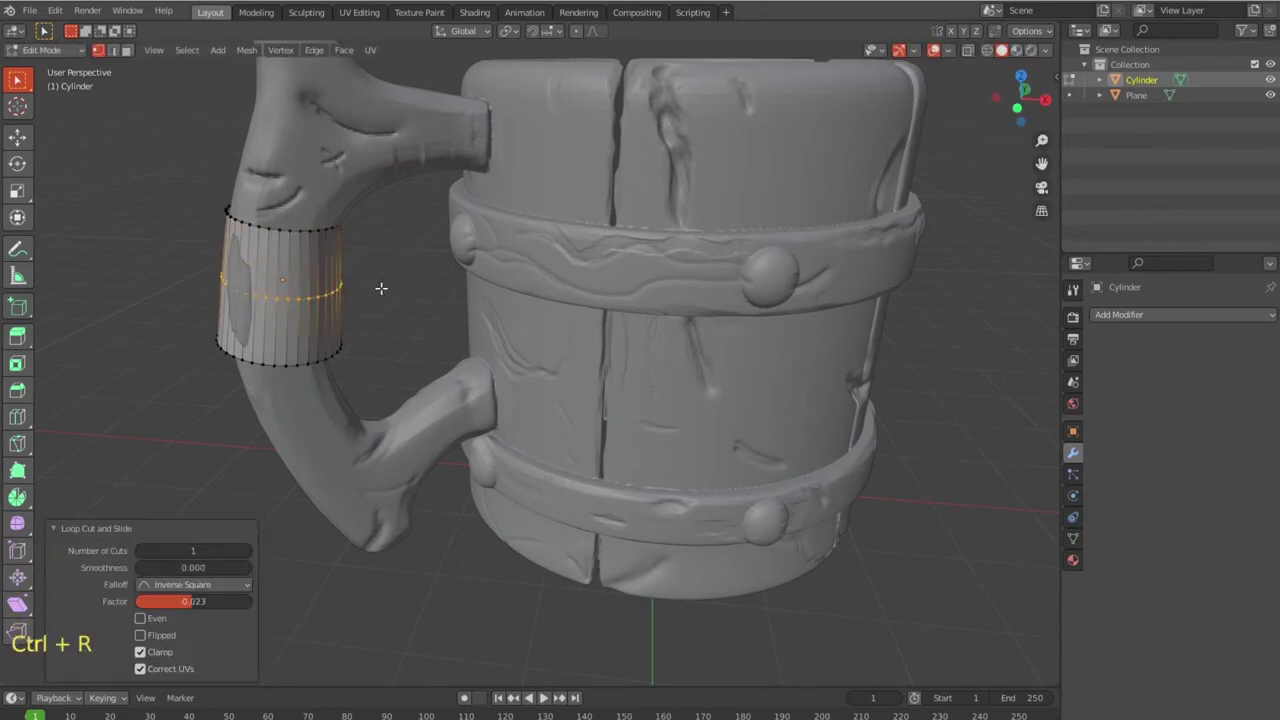
pyautogui.press('s')
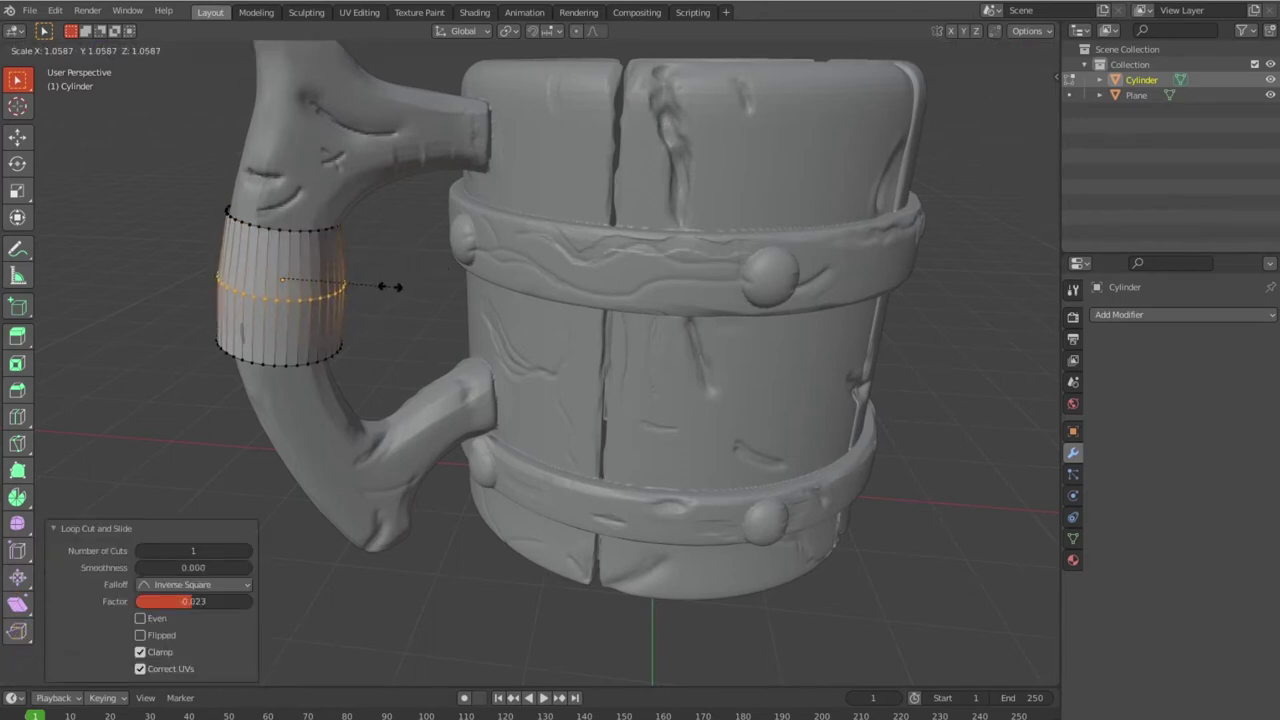
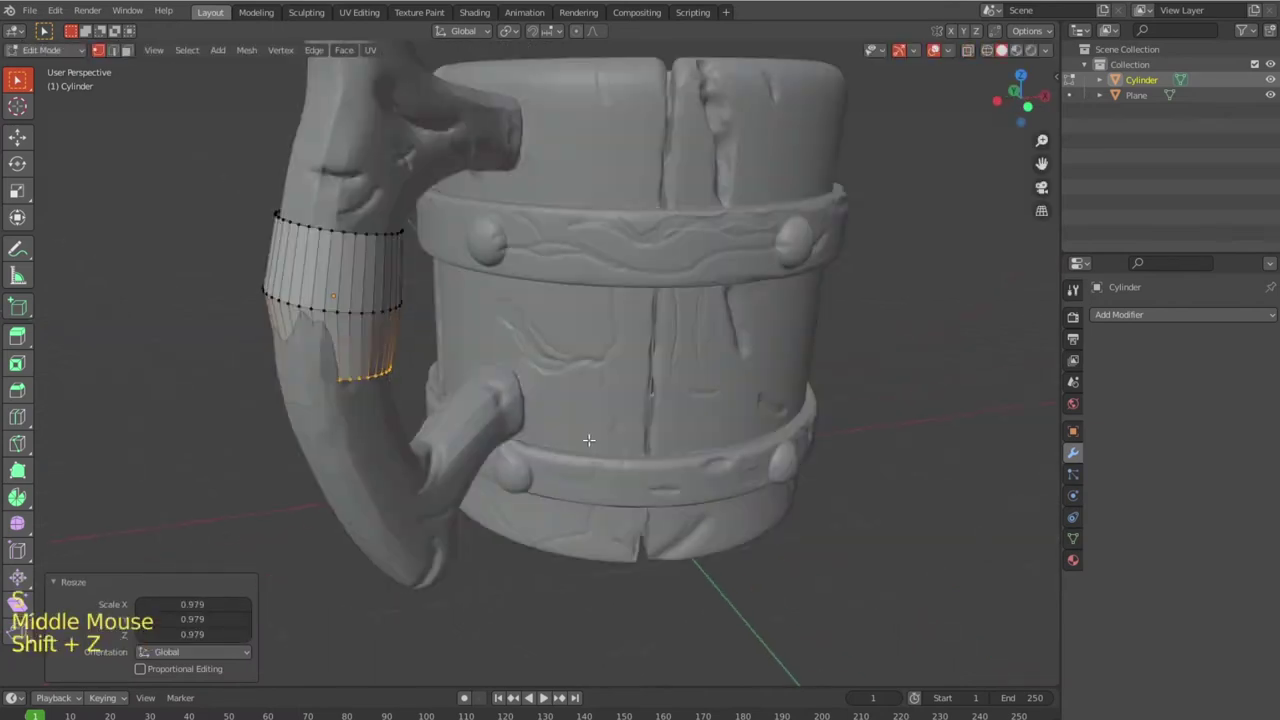
pyautogui.press('s')
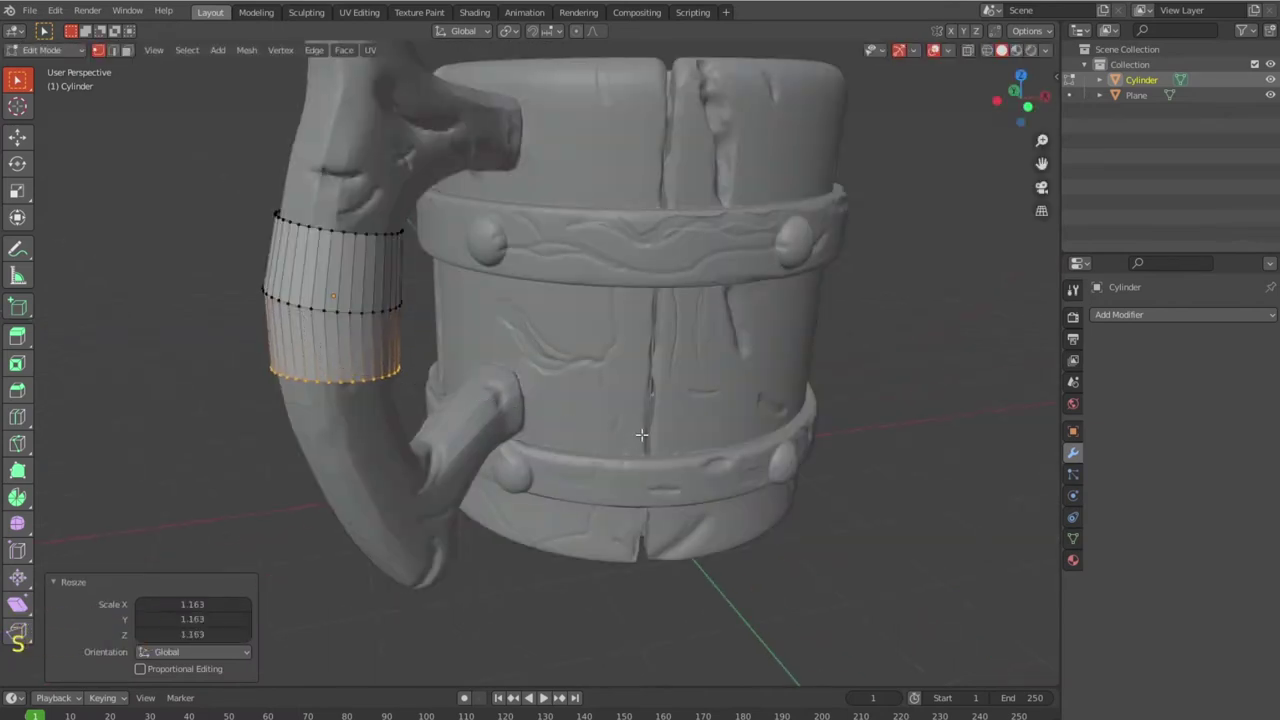
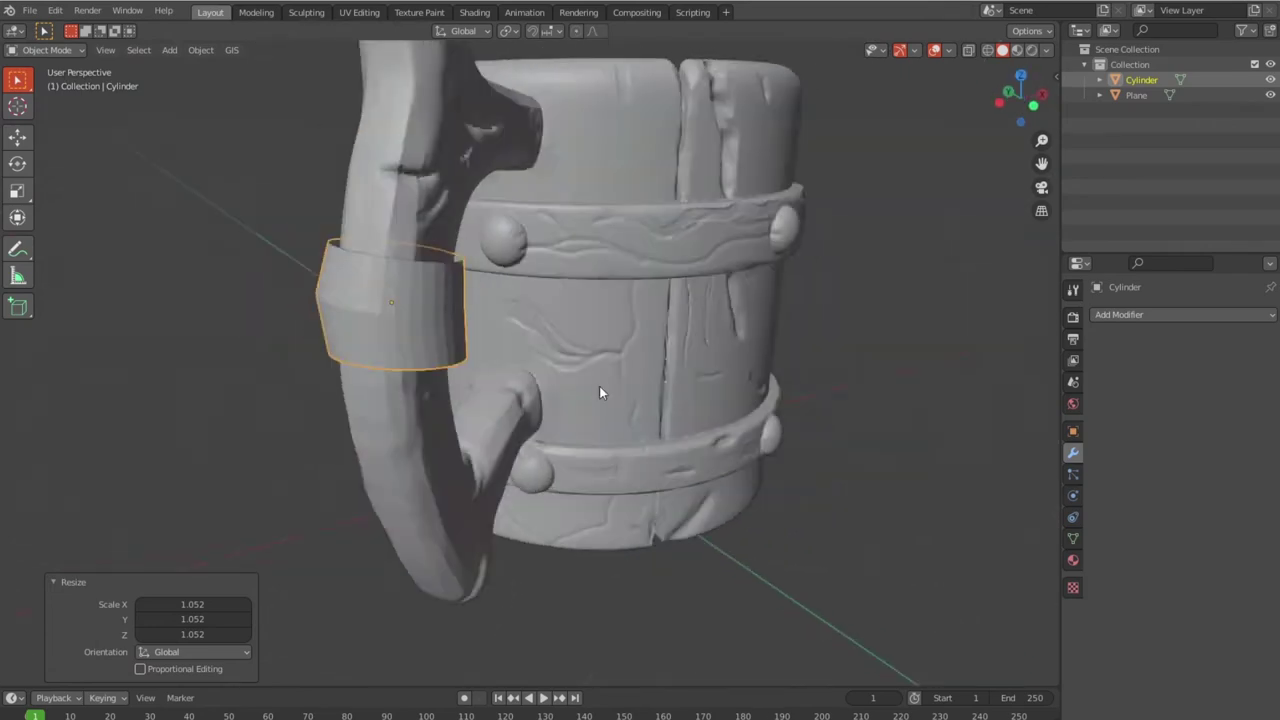
# Orbit and zoom around the mug to inspect the band on the handle from behind.
pyautogui.scroll(-3)
pyautogui.scroll(3)
pyautogui.scroll(-3)
pyautogui.middleClick(622, 403)
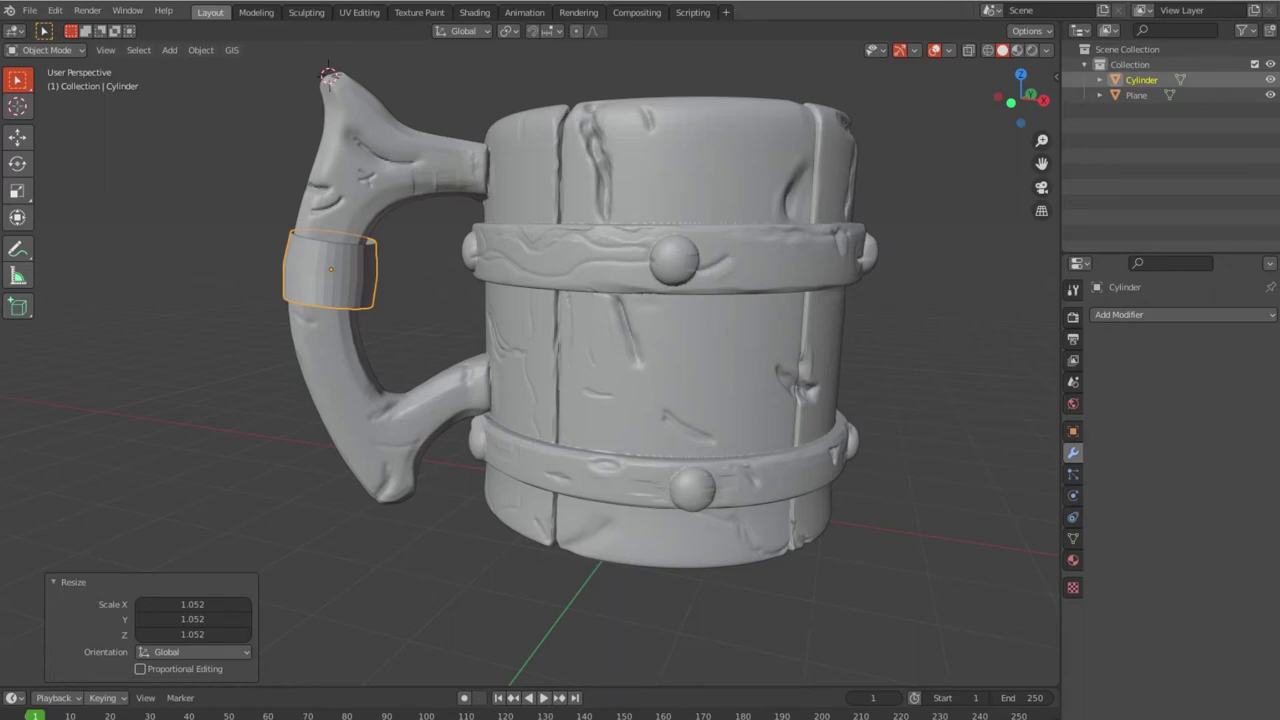
pyautogui.scroll(-3)
pyautogui.middleClick(421, 326)
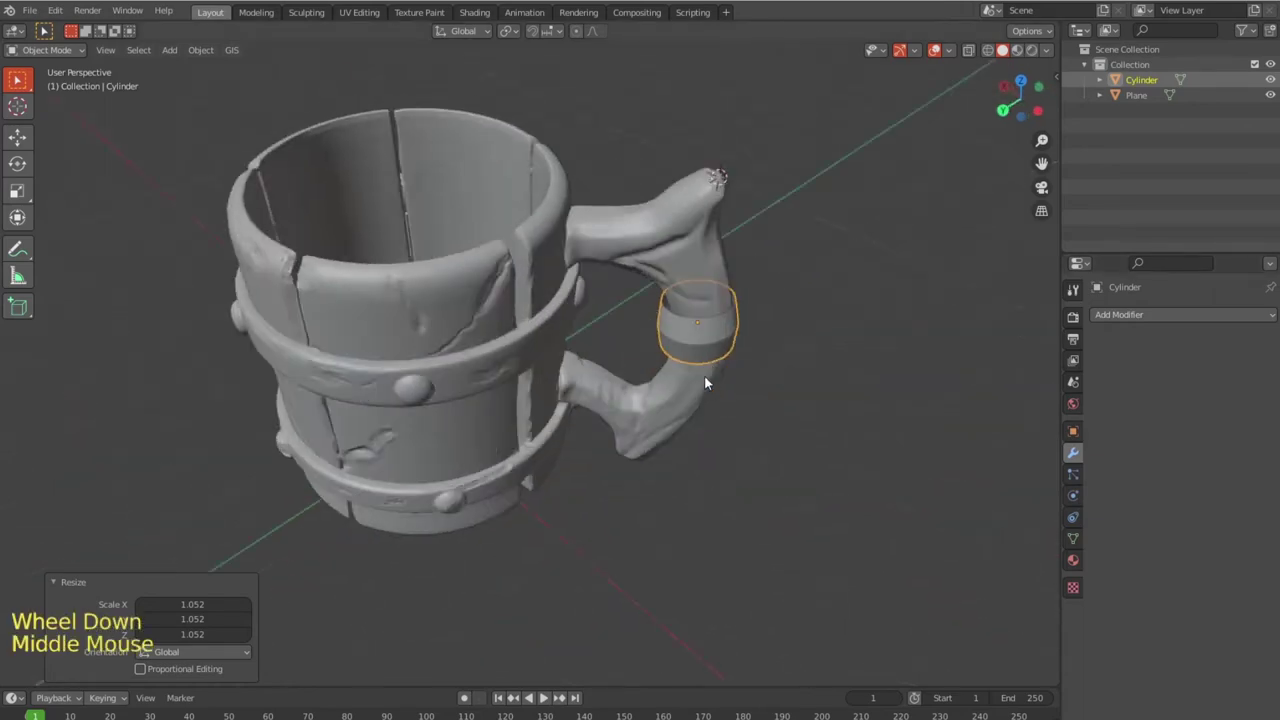
pyautogui.scroll(3)
pyautogui.middleClick(841, 296)
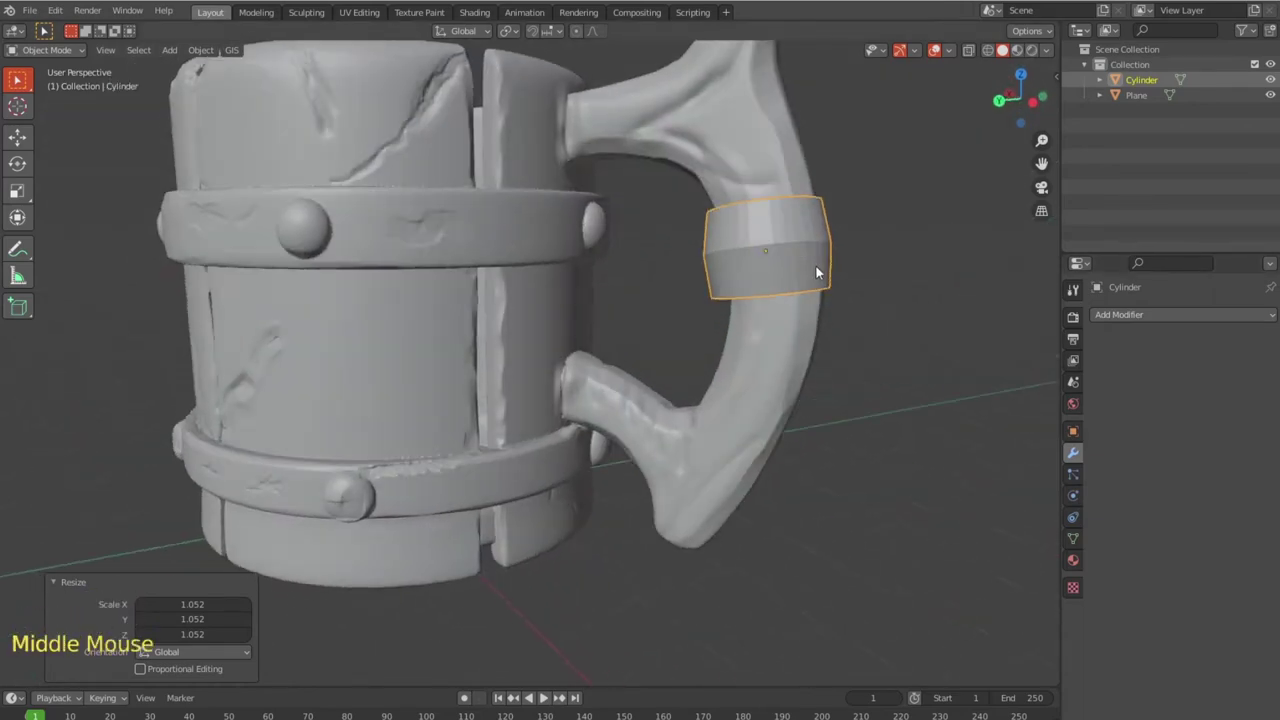
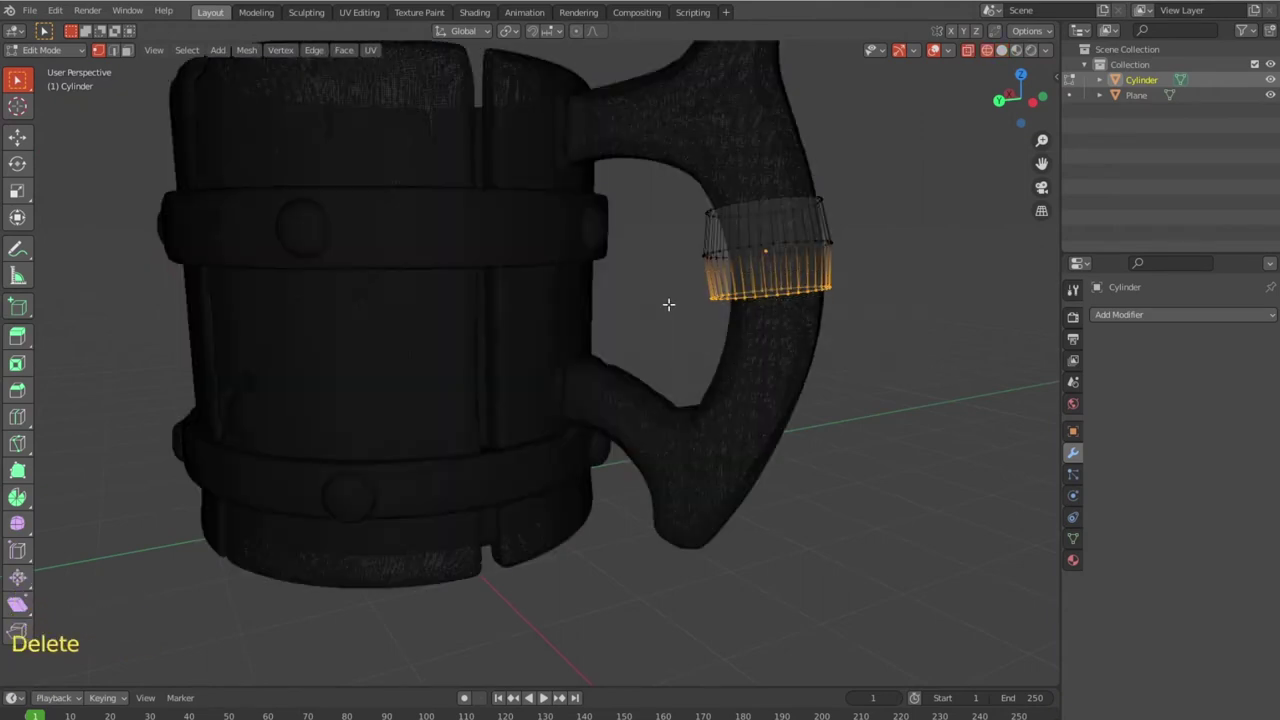
# With X-ray on, move the band's bottom ring up so it becomes a narrow strip.
pyautogui.press('Delete')
pyautogui.press('Tab')
pyautogui.scroll(-3)
pyautogui.press('shift+z')
pyautogui.scroll(-3)
pyautogui.middleClick(512, 382)
pyautogui.scroll(3)
pyautogui.middleClick(506, 363)
pyautogui.scroll(3)
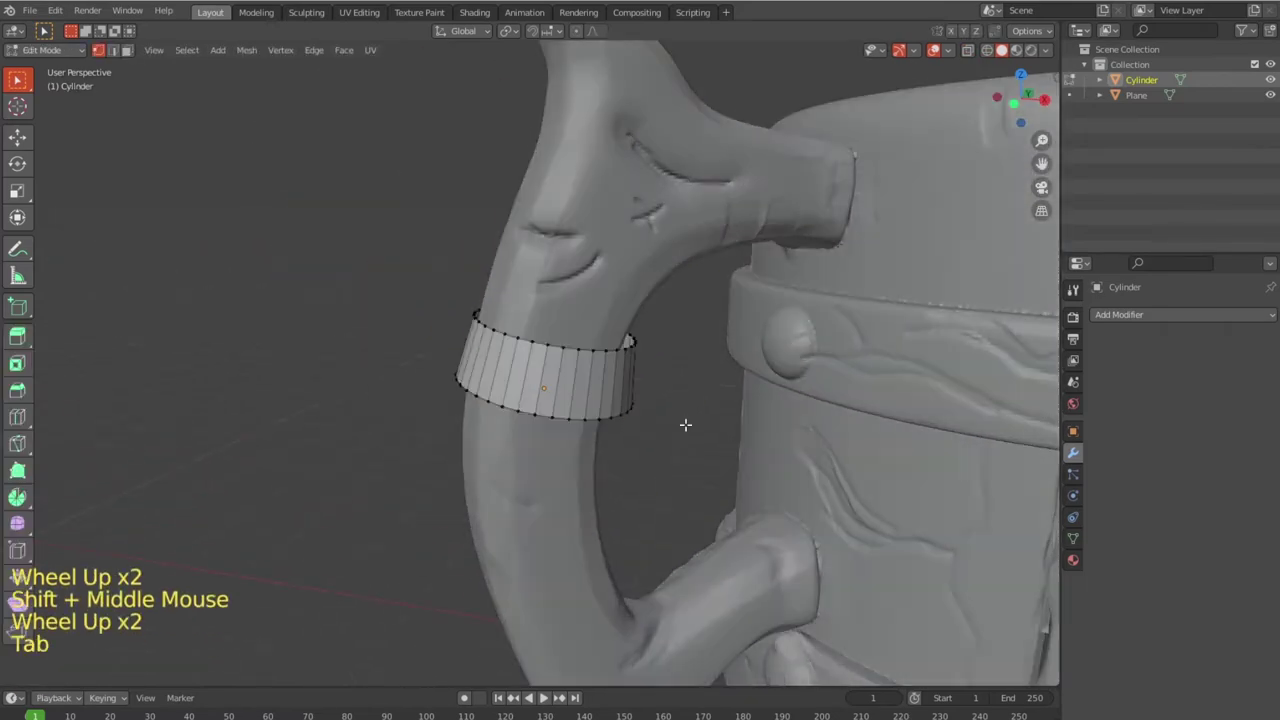
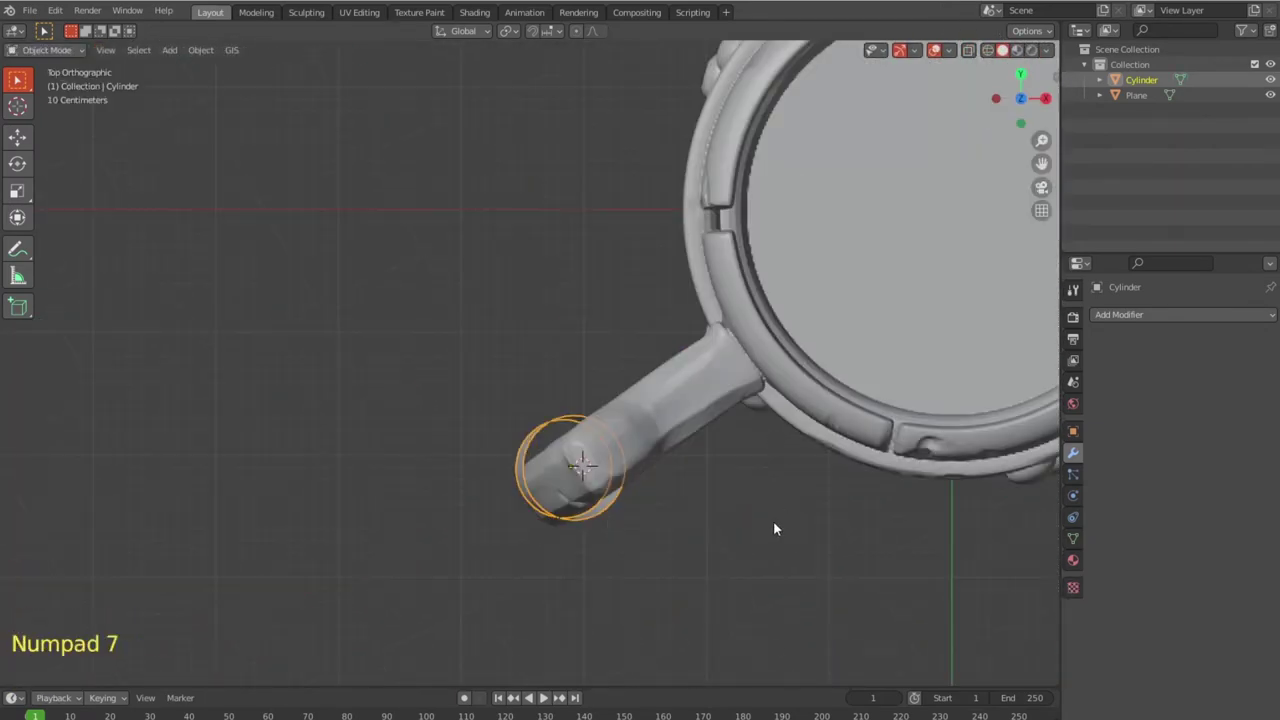
# From top view, shift and tilt the narrowed band to match the handle's angle.
pyautogui.press('g')
pyautogui.middleClick(754, 550)
pyautogui.press('KP_7')
pyautogui.press('shift+z')
pyautogui.scroll(3)
pyautogui.press('g')
pyautogui.middleClick(663, 503)
pyautogui.press('g')
pyautogui.press('r')
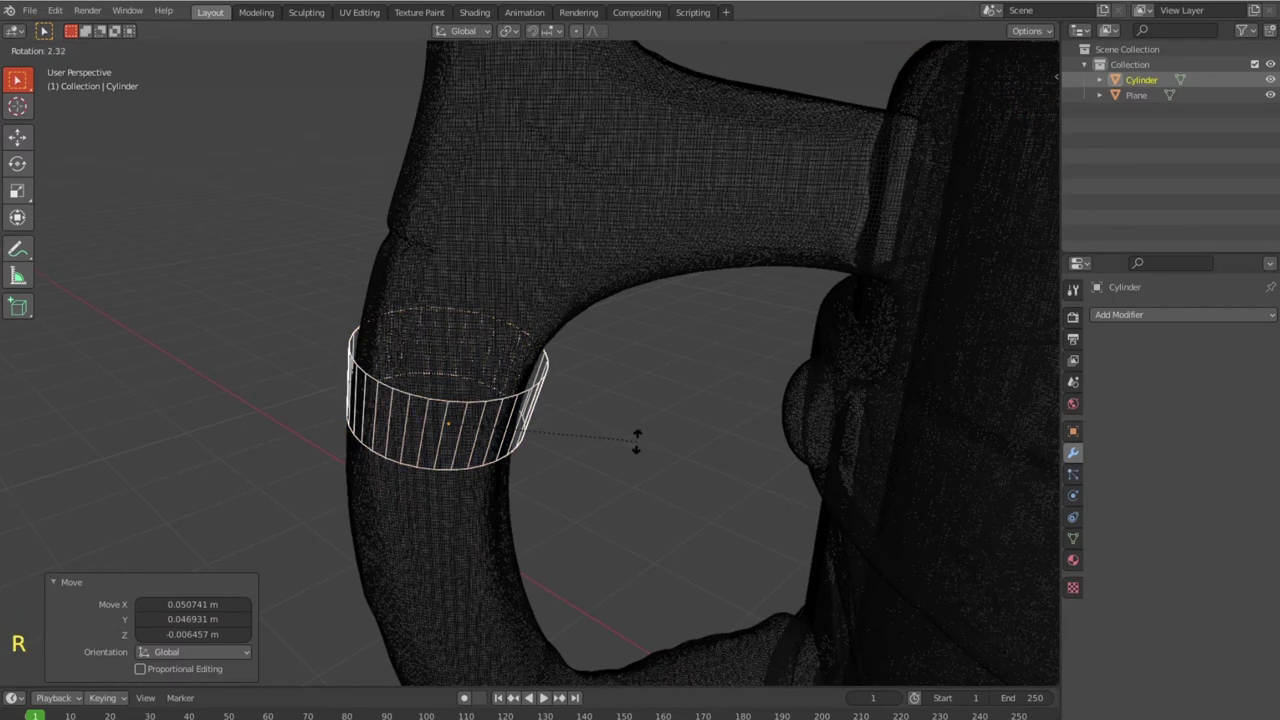
pyautogui.press('a')
pyautogui.click(659, 459)
# Reselect the band in the viewport and outliner and check it around the handle.
pyautogui.scroll(-3)
pyautogui.click(627, 437)
pyautogui.click(624, 447)
pyautogui.middleClick(600, 451)
pyautogui.click(614, 391)
pyautogui.doubleClick(613, 389)
pyautogui.click(639, 423)
pyautogui.click(1173, 169)
pyautogui.click(1156, 84)
pyautogui.middleClick(673, 418)
pyautogui.press('shift+z')
pyautogui.middleClick(597, 443)
# Select all the band's faces and browse the extrude variants to thicken the ring.
pyautogui.press('Tab')
pyautogui.press('a')
pyautogui.press('e')
pyautogui.scroll(3)
pyautogui.click(36, 341)
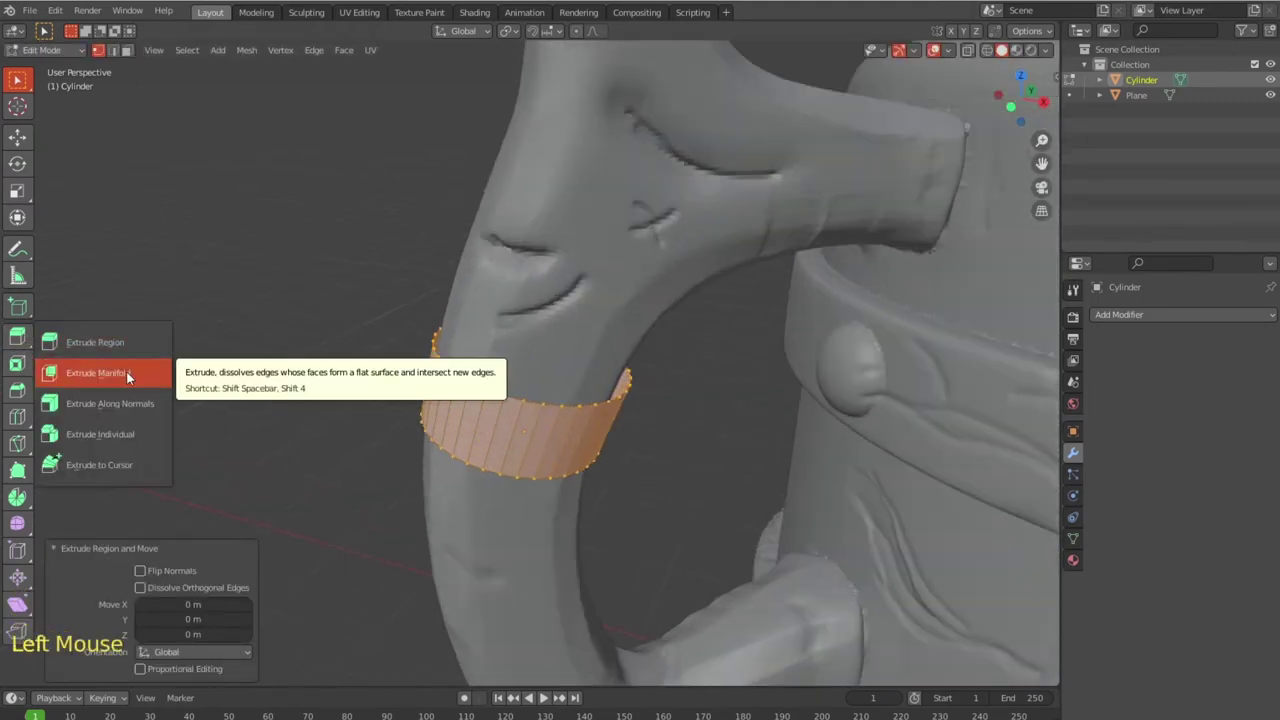
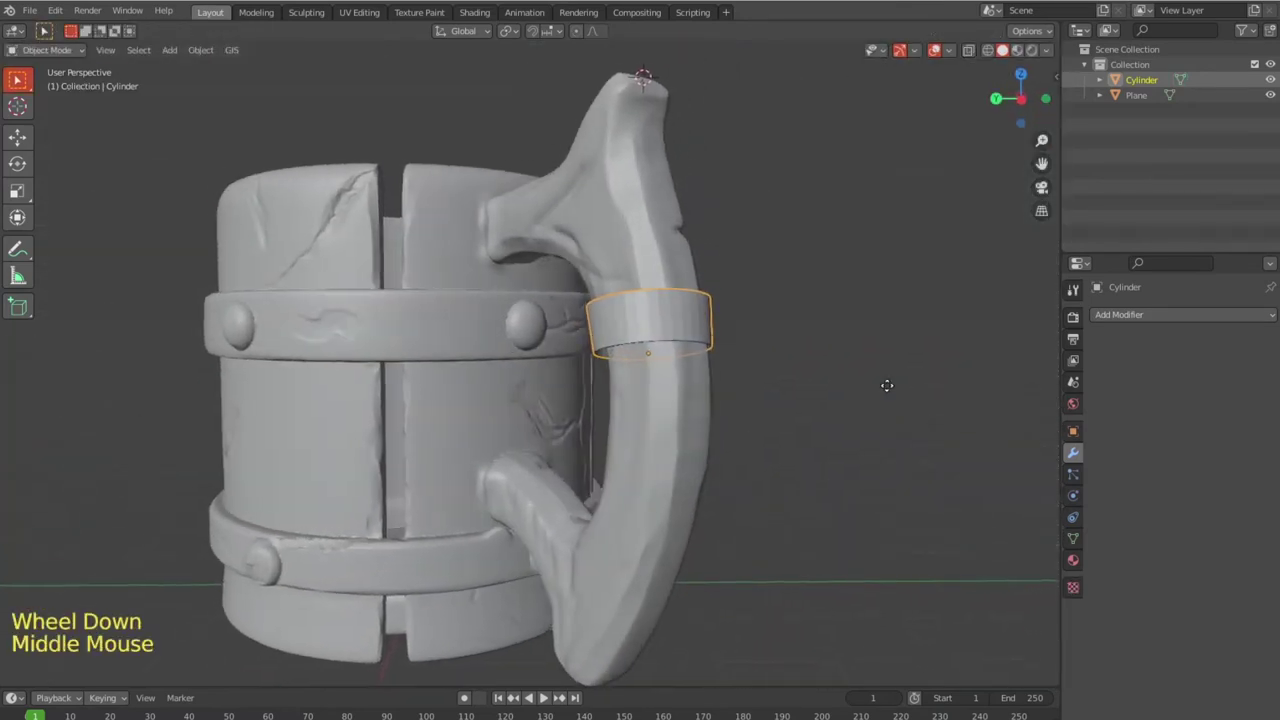
# Duplicate the band twice, tilting and moving each copy down along the handle.
pyautogui.press('KP_1')
pyautogui.press('shift+d')
pyautogui.press('r')
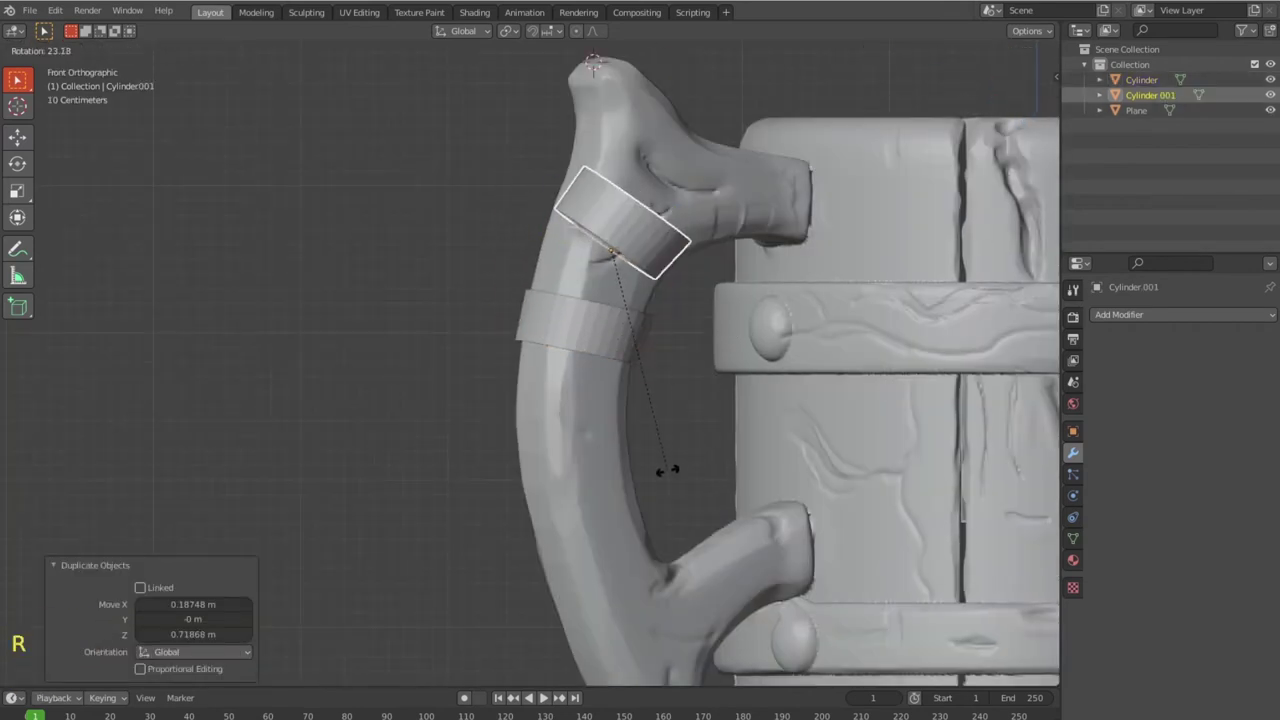
pyautogui.press('g')
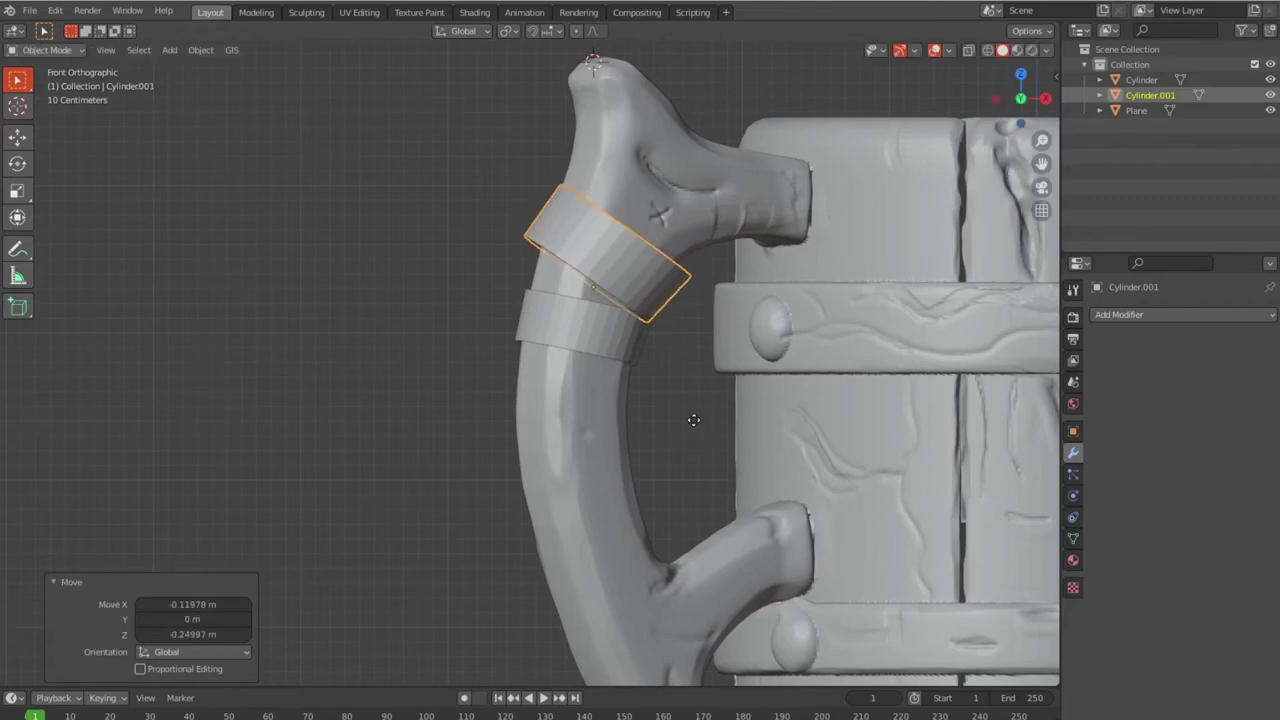
pyautogui.press('shift+d')
pyautogui.press('r')
pyautogui.press('g')
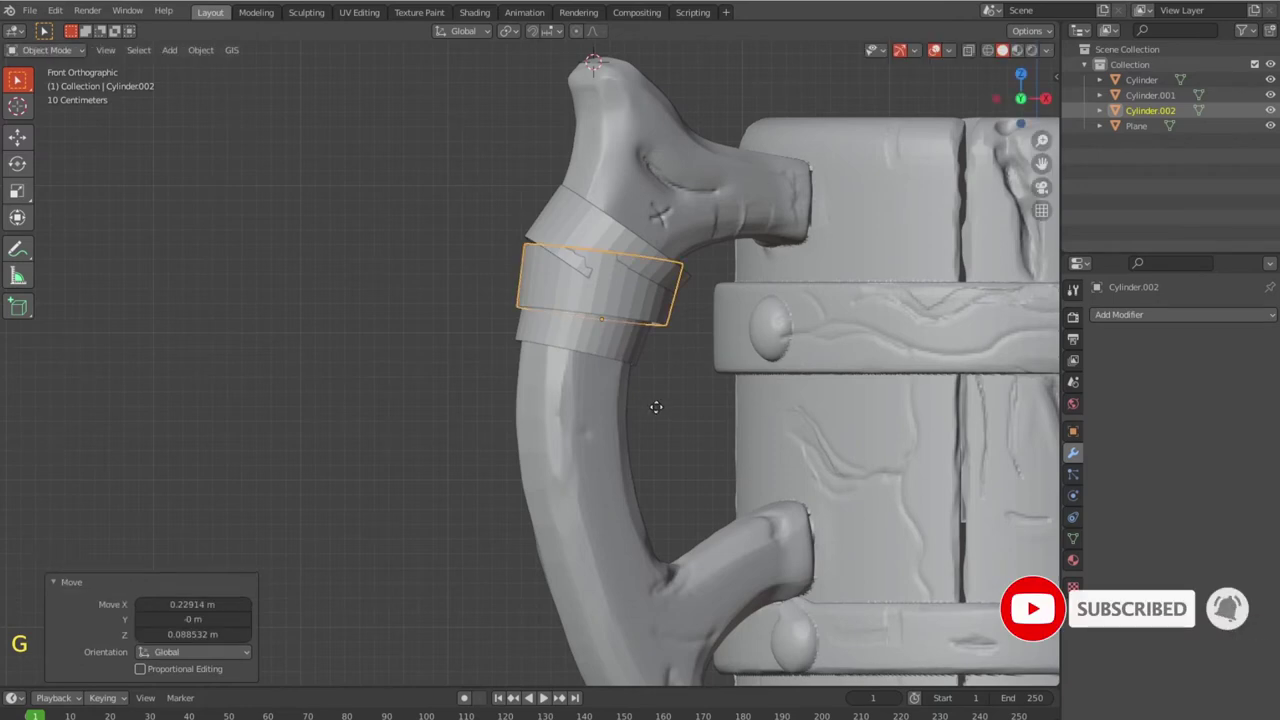
# Duplicate a third band and move, tilt and scale it lower on the handle.
pyautogui.press('shift+d')
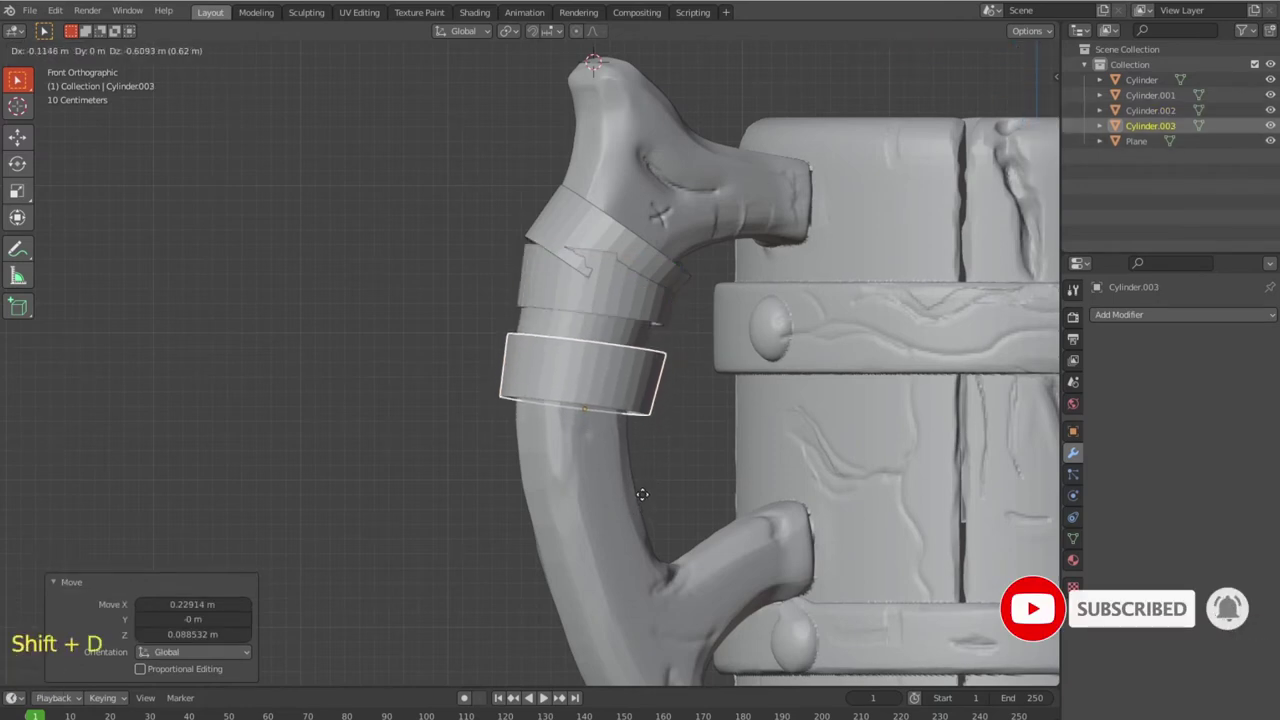
pyautogui.press('g')
pyautogui.press('r')
pyautogui.press('g')
pyautogui.press('r')
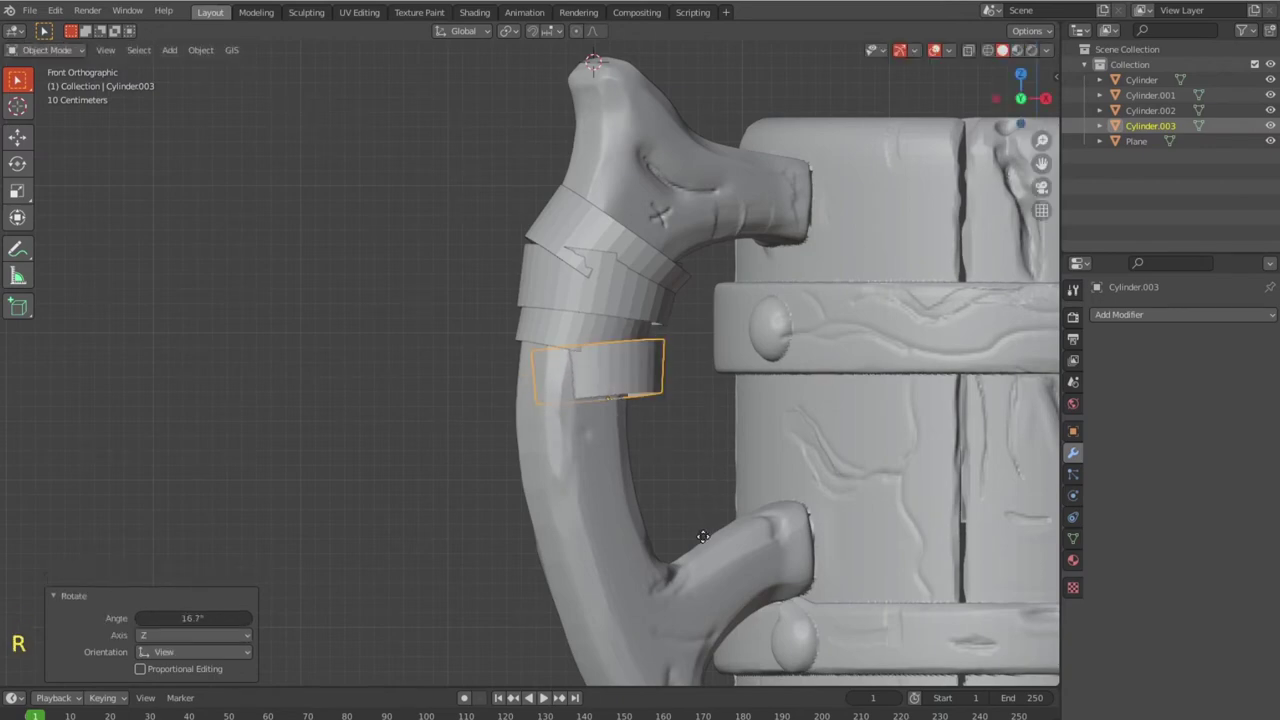
pyautogui.press('s')
pyautogui.press('g')
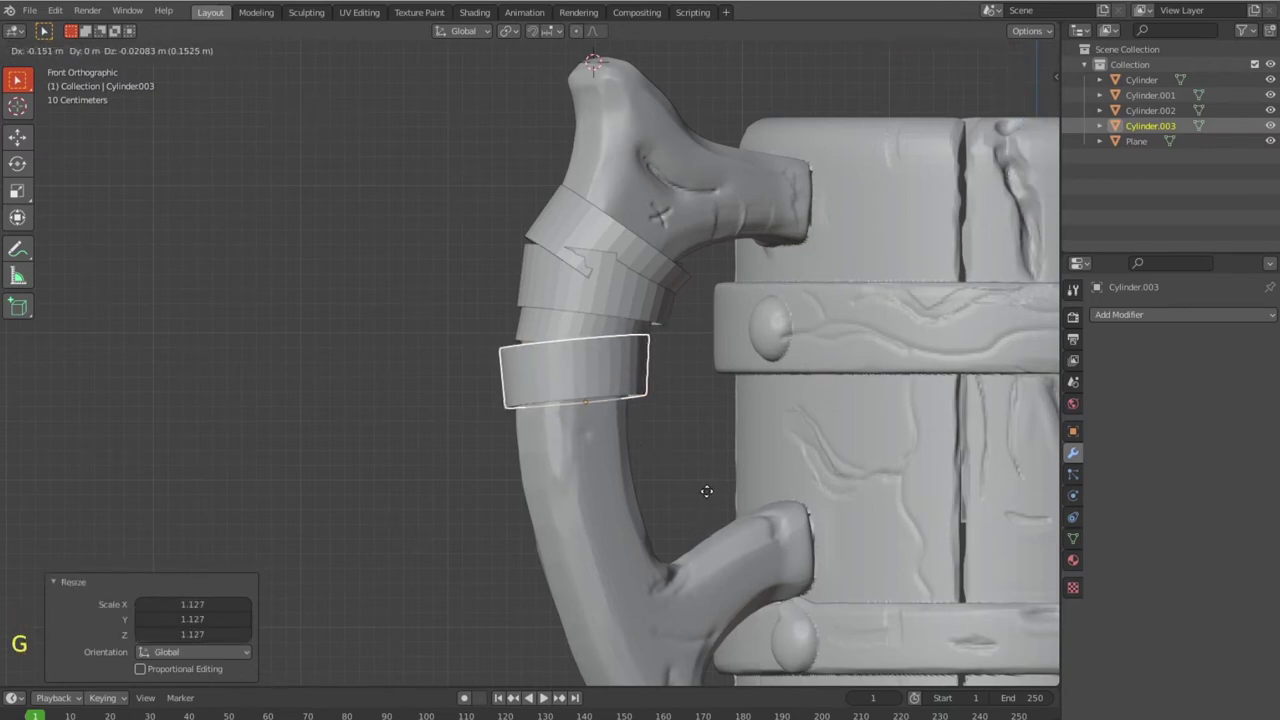
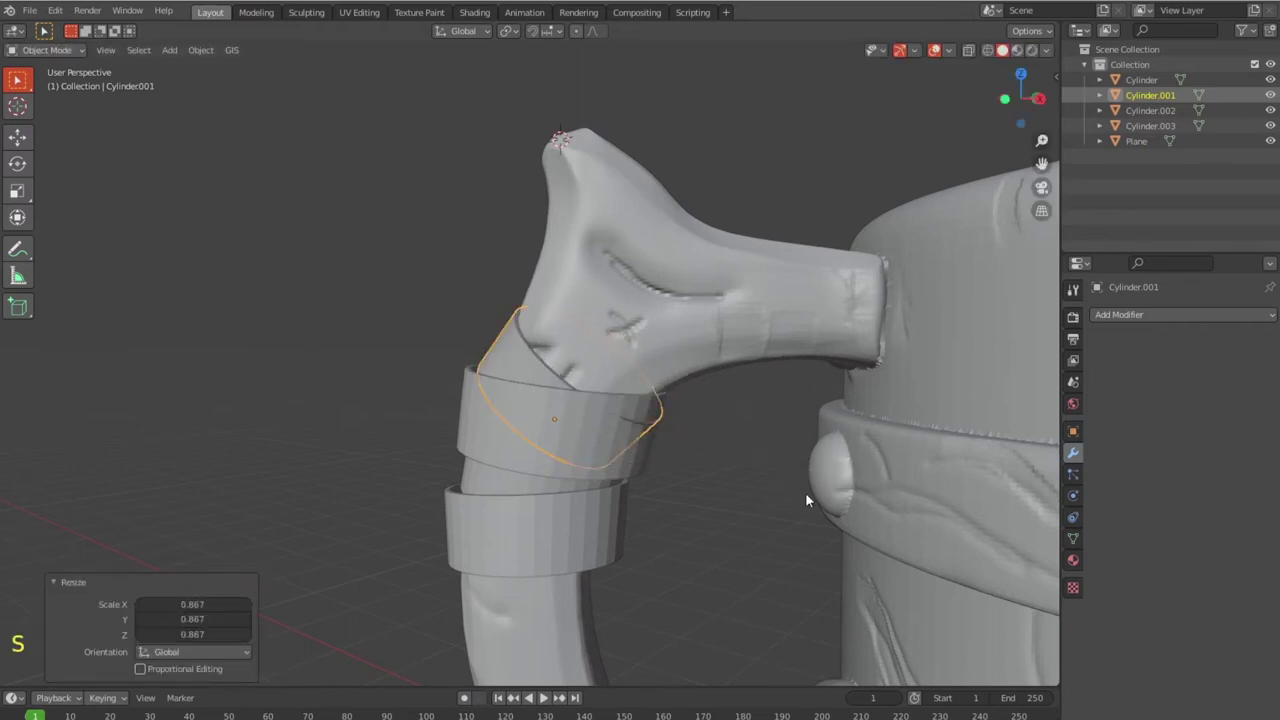
# Select one of the upper bands and rotate, scale and shift it to overlap its neighbours.
pyautogui.press('g')
pyautogui.click(663, 459)
pyautogui.click(516, 431)
pyautogui.click(466, 384)
pyautogui.click(456, 375)
pyautogui.click(474, 392)
pyautogui.click(1168, 114)
pyautogui.press('r')
pyautogui.press('s')
pyautogui.press('g')
pyautogui.press('r')
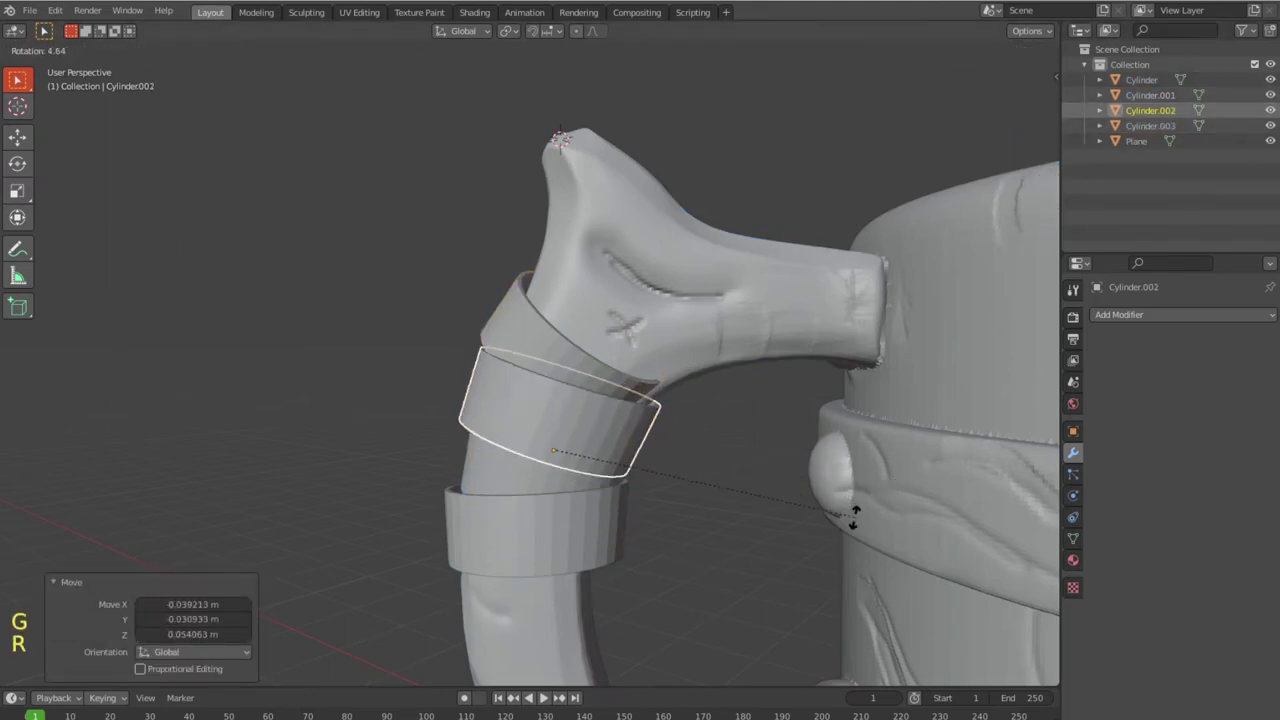
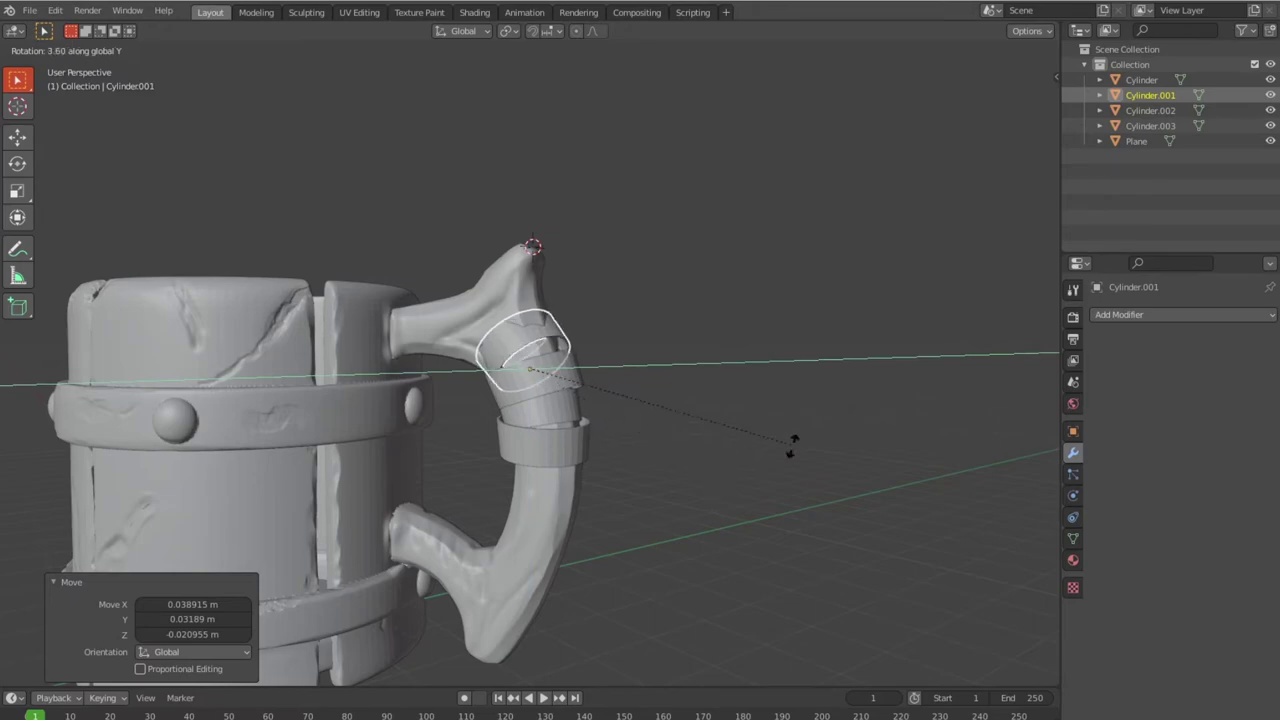
# Tilt the top band around the Y axis so it winds around the handle's top.
pyautogui.scroll(-3)
pyautogui.middleClick(544, 364)
pyautogui.scroll(3)
pyautogui.scroll(-3)
pyautogui.middleClick(675, 385)
pyautogui.middleClick(692, 395)
pyautogui.press('s')
pyautogui.press('r')
pyautogui.press('r')
pyautogui.scroll(-3)
pyautogui.middleClick(734, 371)
pyautogui.scroll(-3)
pyautogui.middleClick(542, 347)
pyautogui.scroll(3)
# Rotate, scale and nudge the top band into its final place on the handle.
pyautogui.press('r')
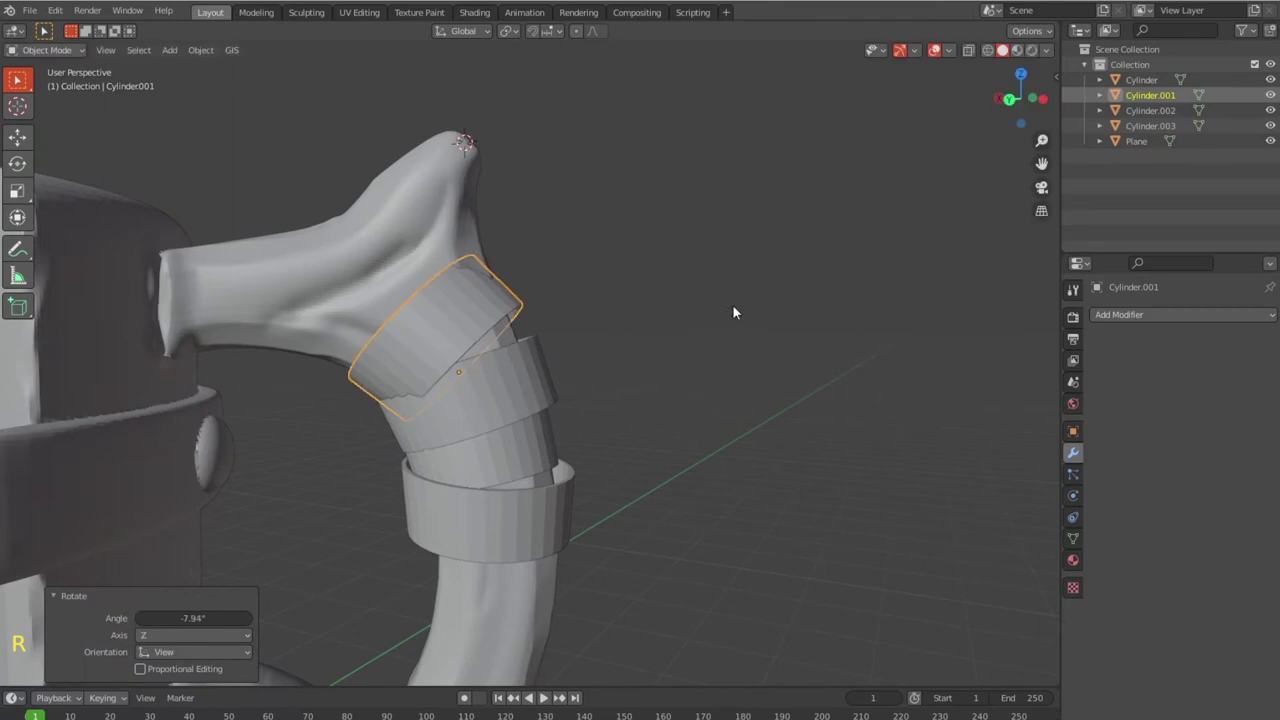
pyautogui.press('s')
pyautogui.press('g')
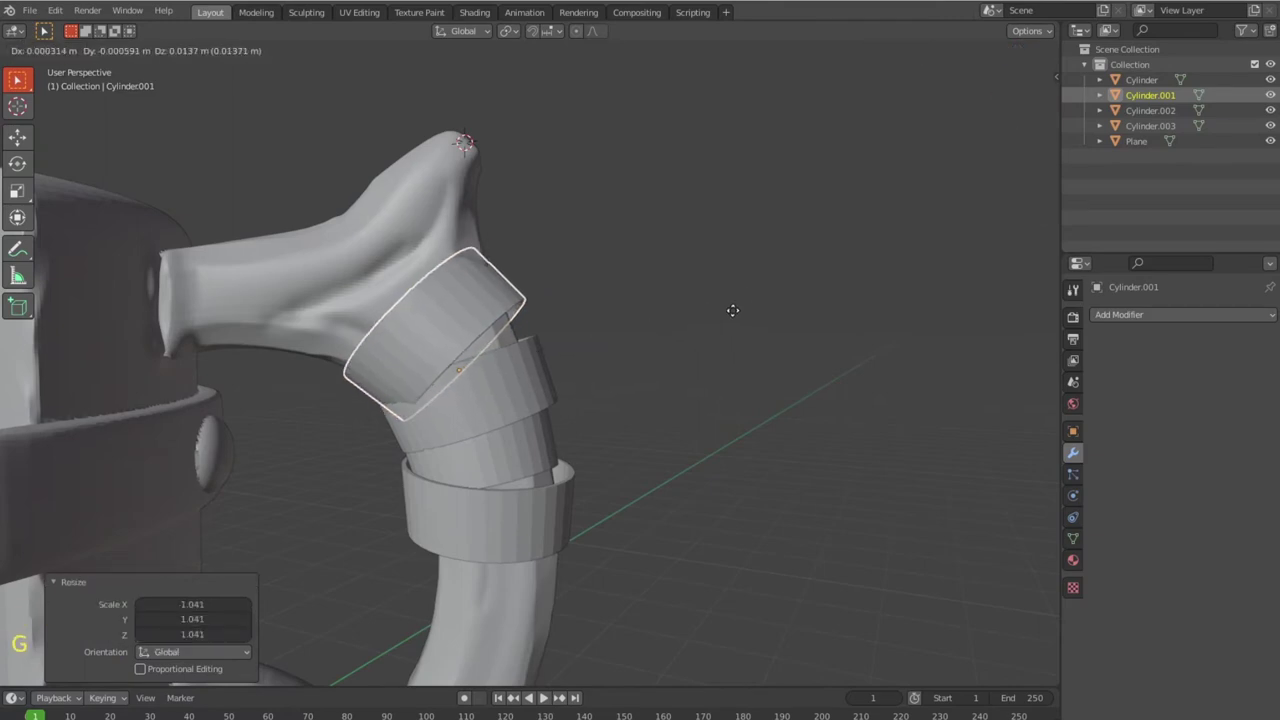
pyautogui.press('r')
pyautogui.scroll(-3)
pyautogui.middleClick(540, 358)
pyautogui.scroll(-3)
pyautogui.middleClick(427, 358)
# Duplicate a band in front view and tilt the copy further down the handle.
pyautogui.click(374, 436)
pyautogui.scroll(3)
pyautogui.scroll(-3)
pyautogui.middleClick(655, 367)
pyautogui.click(566, 398)
pyautogui.press('KP_1')
pyautogui.press('shift+d')
pyautogui.press('r')
pyautogui.press('g')
# Select another band and rotate and shift a copy lower along the handle's curve.
pyautogui.middleClick(502, 586)
pyautogui.scroll(3)
pyautogui.click(806, 538)
pyautogui.click(1156, 191)
pyautogui.press('r')
pyautogui.scroll(-3)
pyautogui.middleClick(650, 532)
pyautogui.press('g')
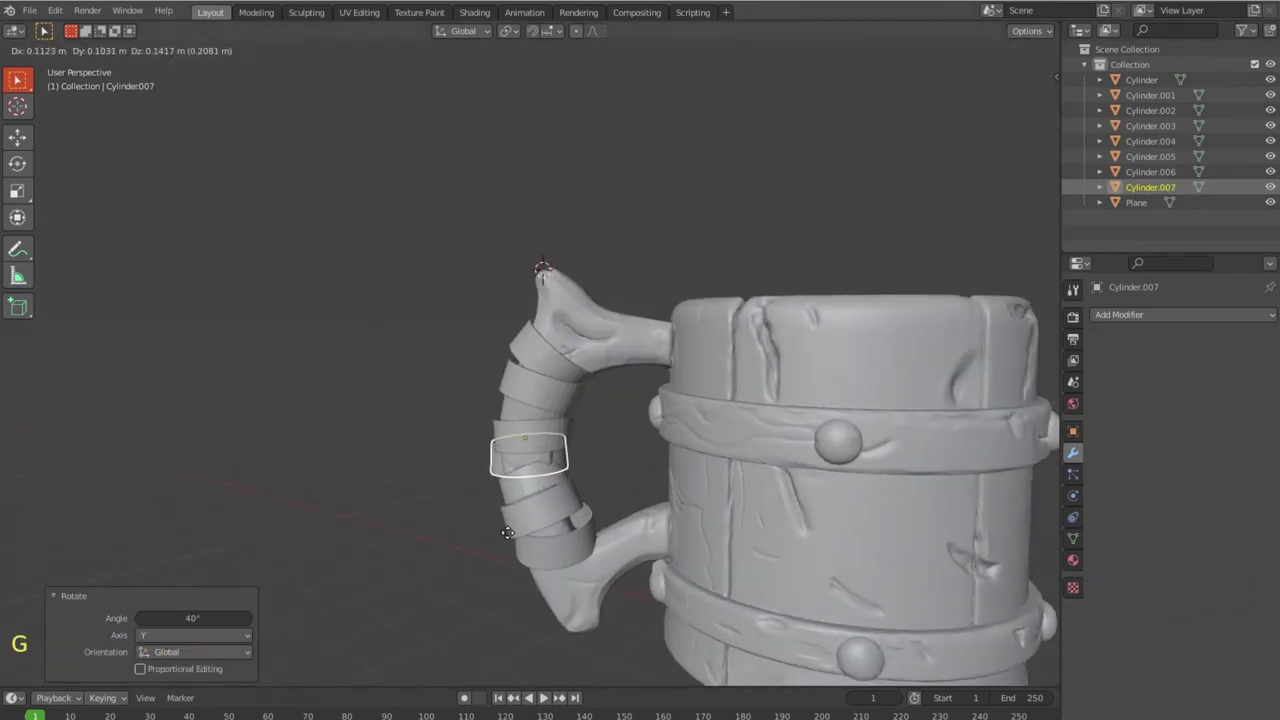
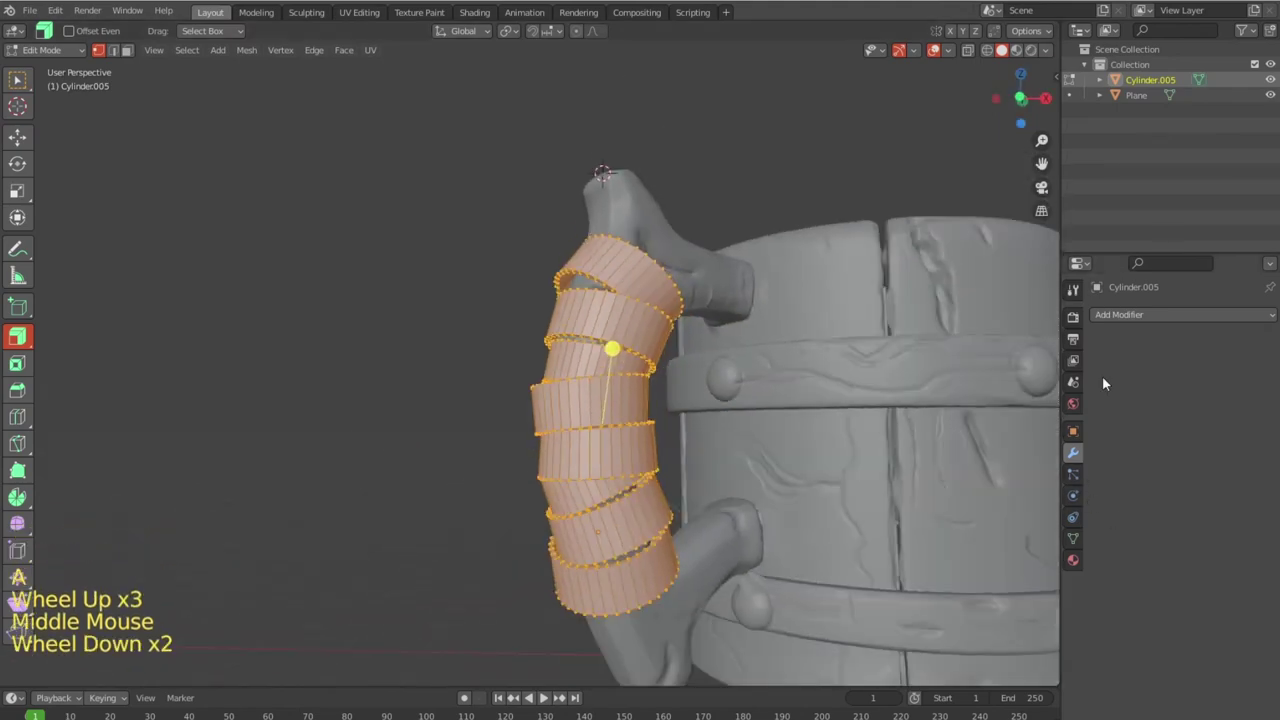
# Give the joined handle strips a Multiresolution modifier subdivided to level 3.
pyautogui.click(1121, 321)
pyautogui.scroll(-3)
pyautogui.press('Tab')
pyautogui.press('Tab')
pyautogui.click(1180, 518)
pyautogui.click(1180, 518)
pyautogui.click(1180, 518)
pyautogui.scroll(-3)
pyautogui.middleClick(745, 494)
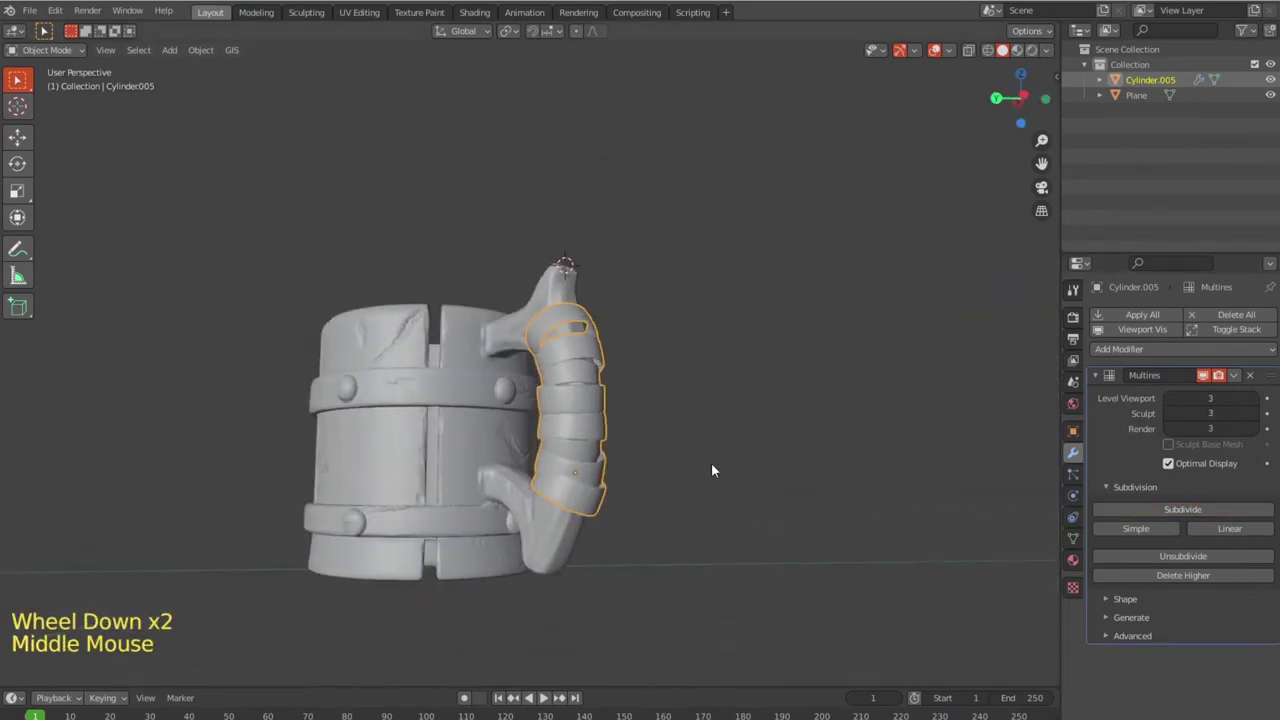
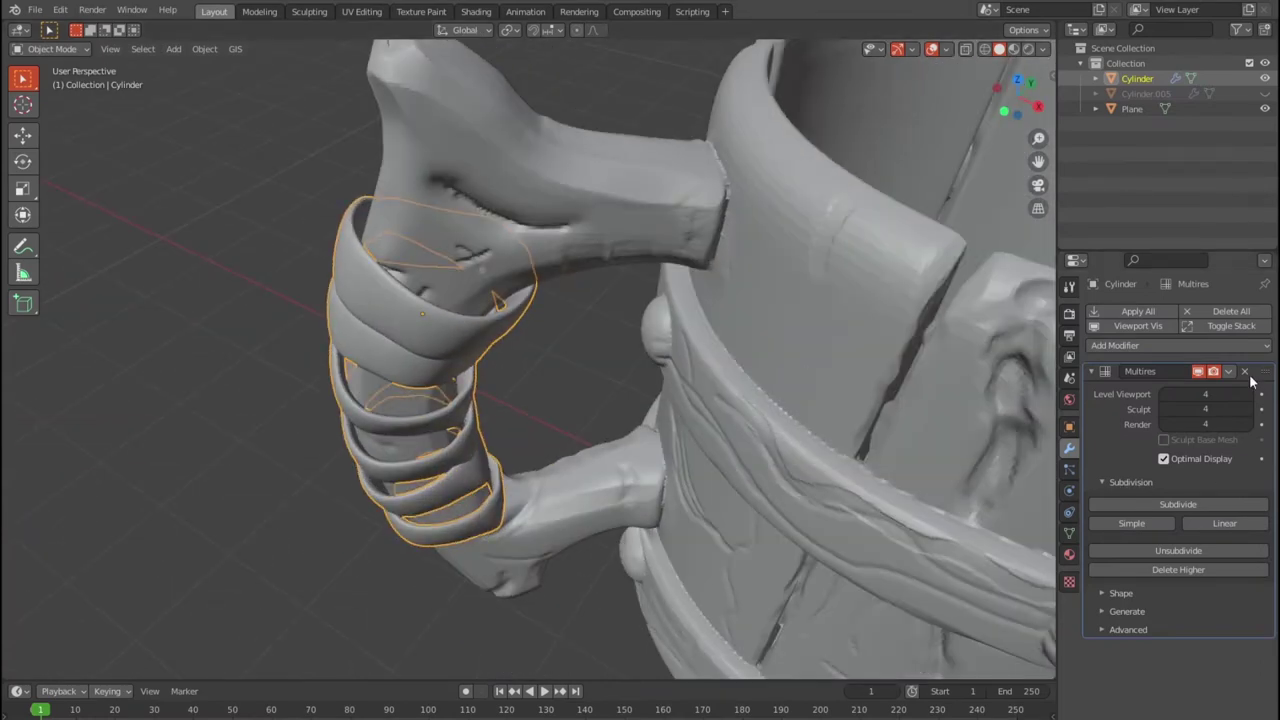
# Reset the strips' Multires levels and re-subdivide with two simple levels plus one smooth level.
pyautogui.click(1251, 373)
pyautogui.click(1171, 317)
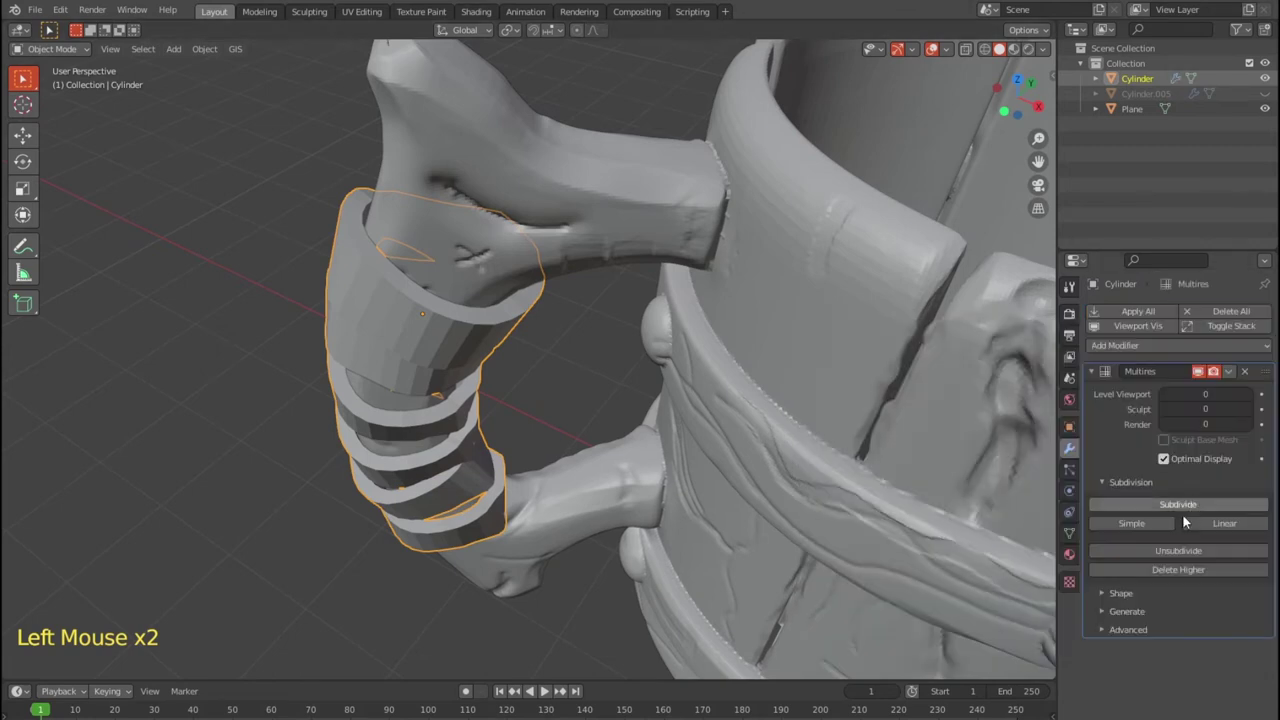
pyautogui.click(1146, 529)
pyautogui.click(1146, 529)
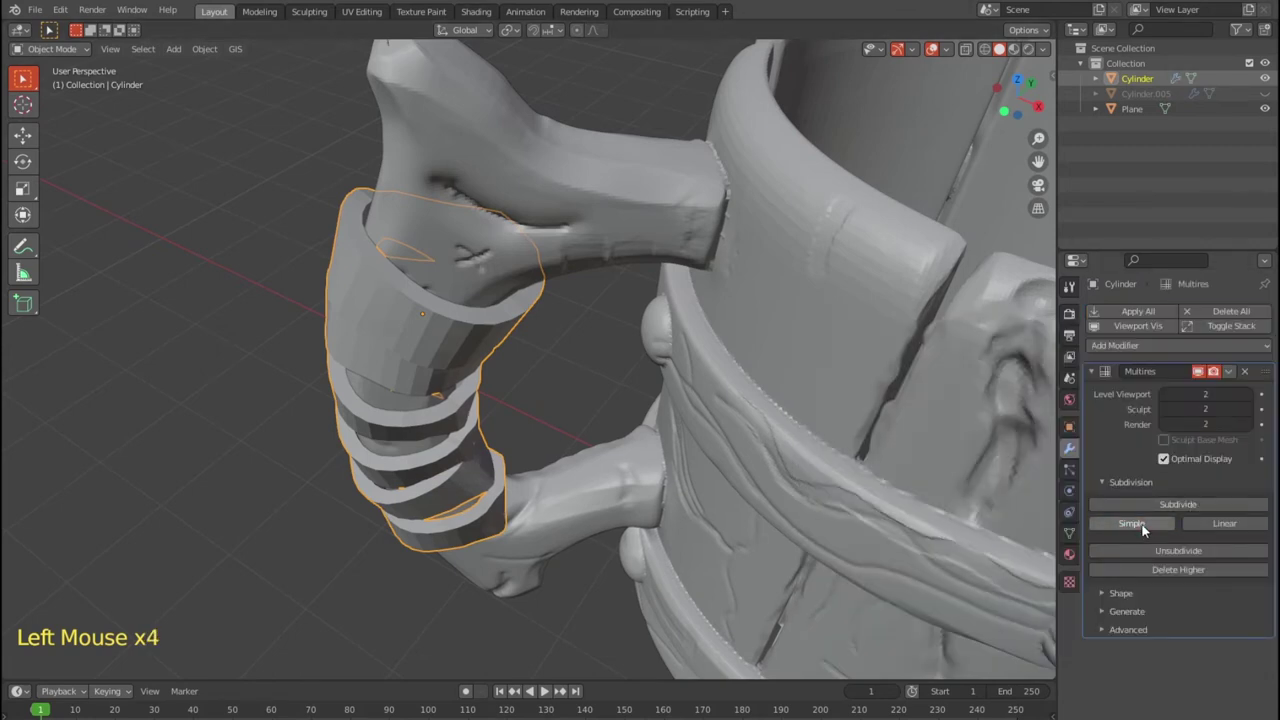
pyautogui.click(1178, 511)
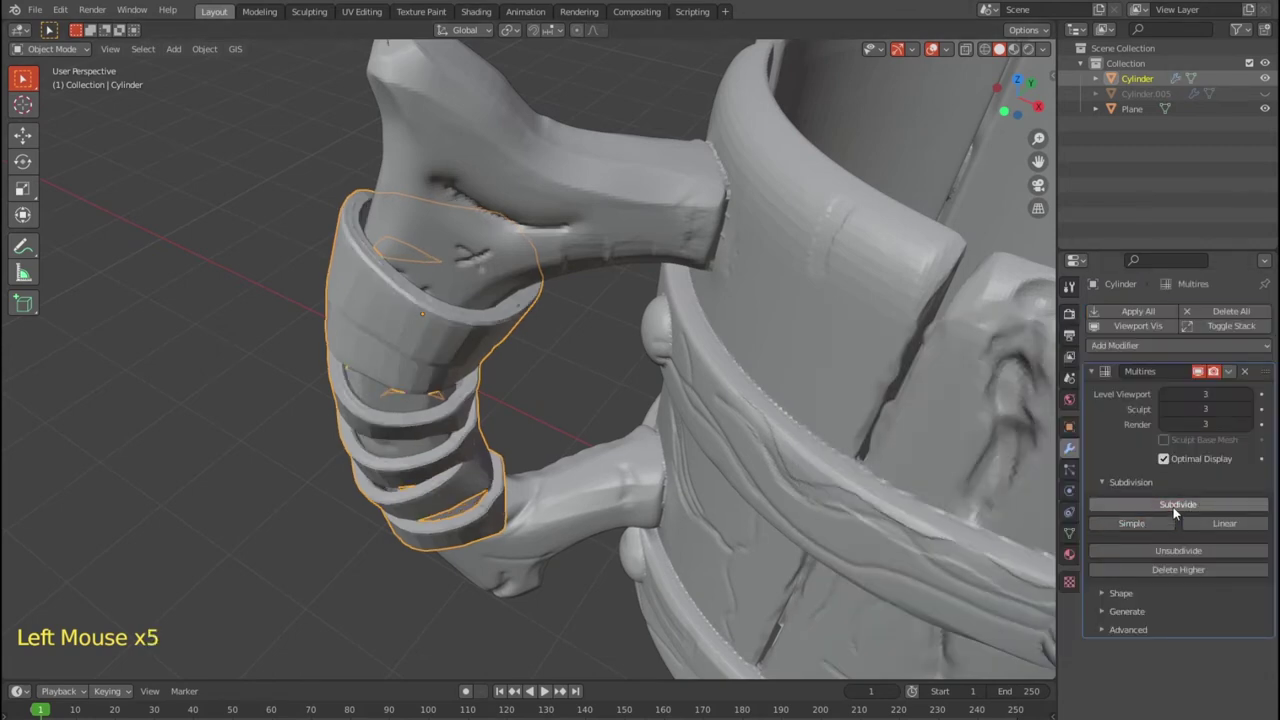
# Add a Solidify modifier to thicken the handle strips and check the result around the handle.
pyautogui.click(1248, 376)
pyautogui.click(1176, 314)
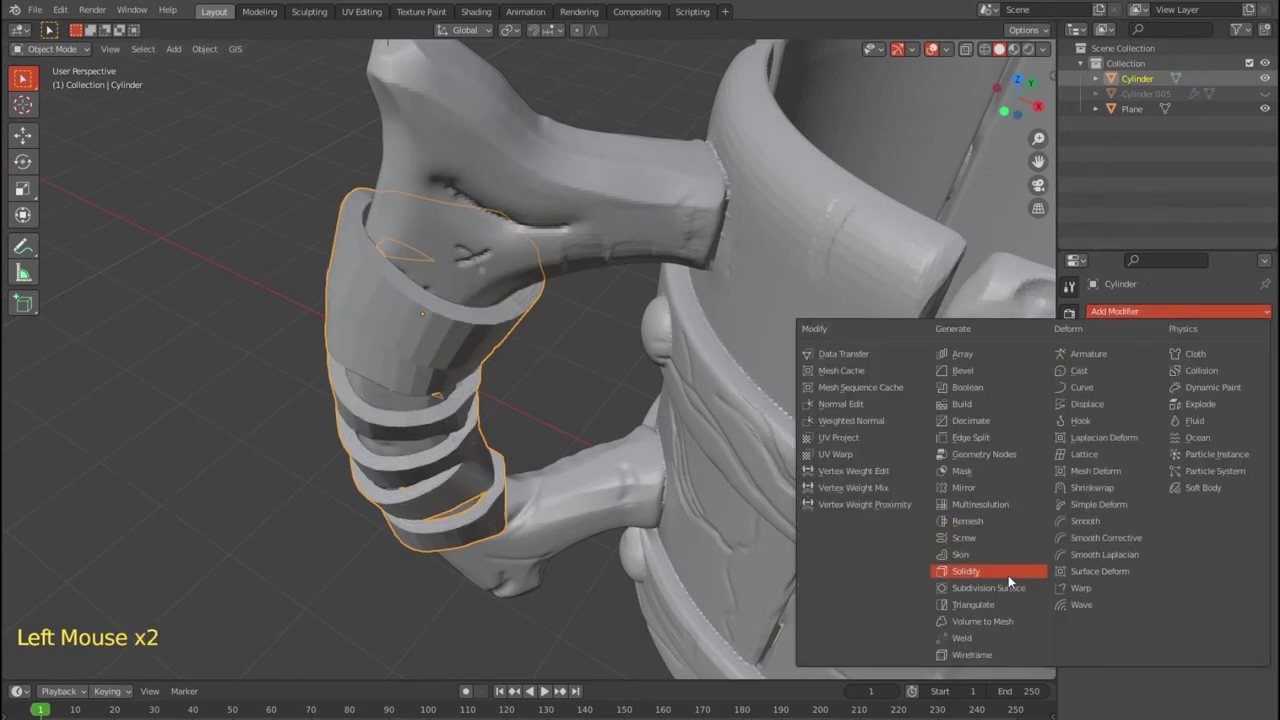
pyautogui.click(1181, 508)
pyautogui.click(1146, 529)
pyautogui.middleClick(599, 494)
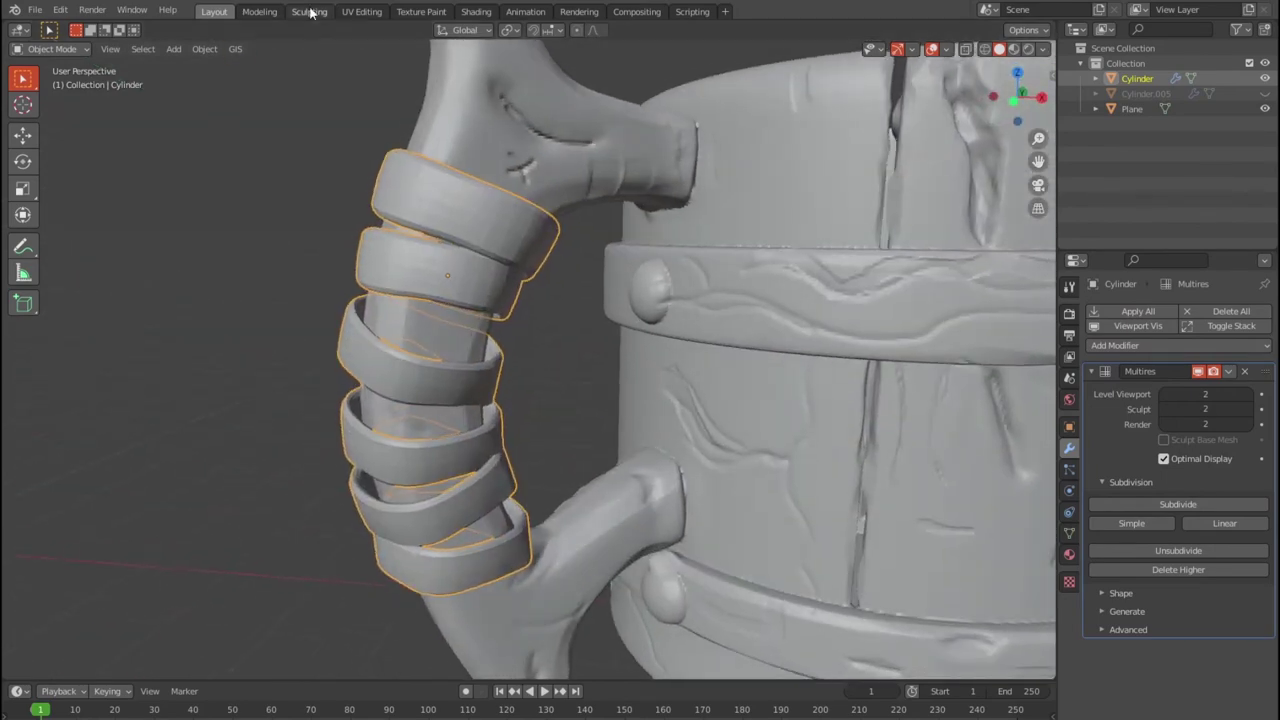
# Switch to the Sculpting workspace and frame the mug handle for sculpting.
pyautogui.click(35, 418)
pyautogui.scroll(-3)
pyautogui.middleClick(35, 418)
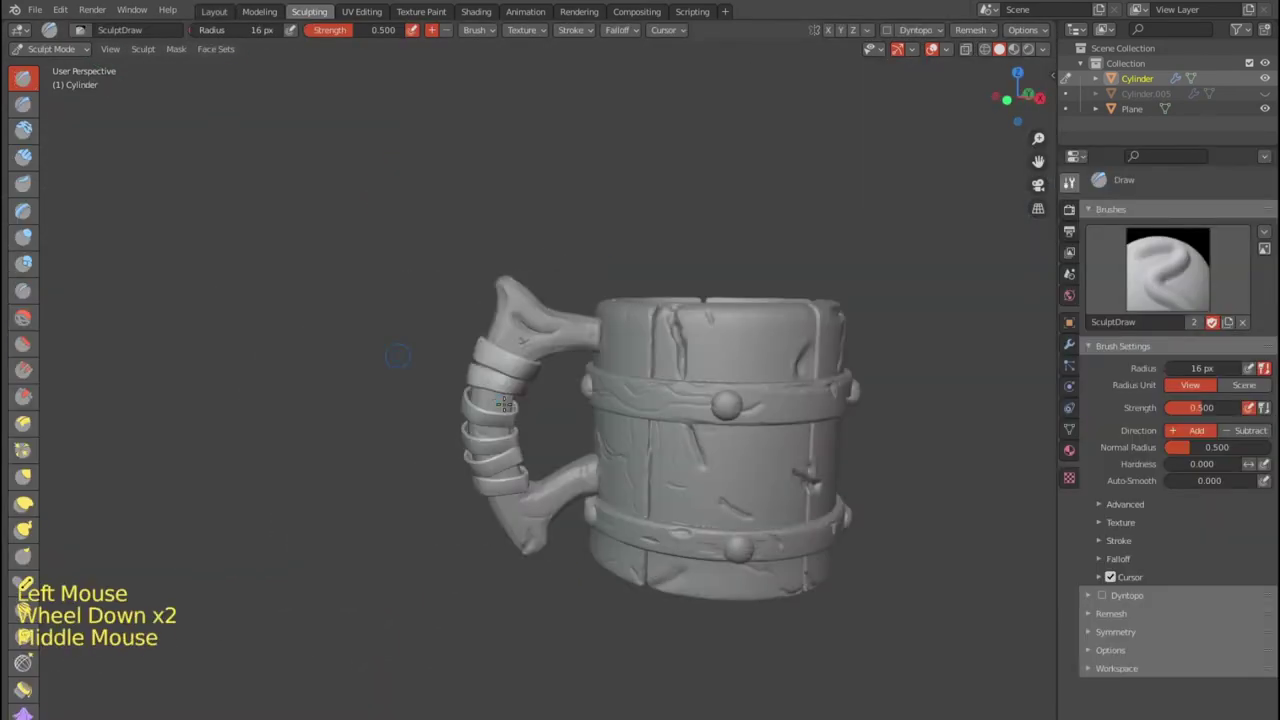
pyautogui.scroll(3)
pyautogui.middleClick(35, 418)
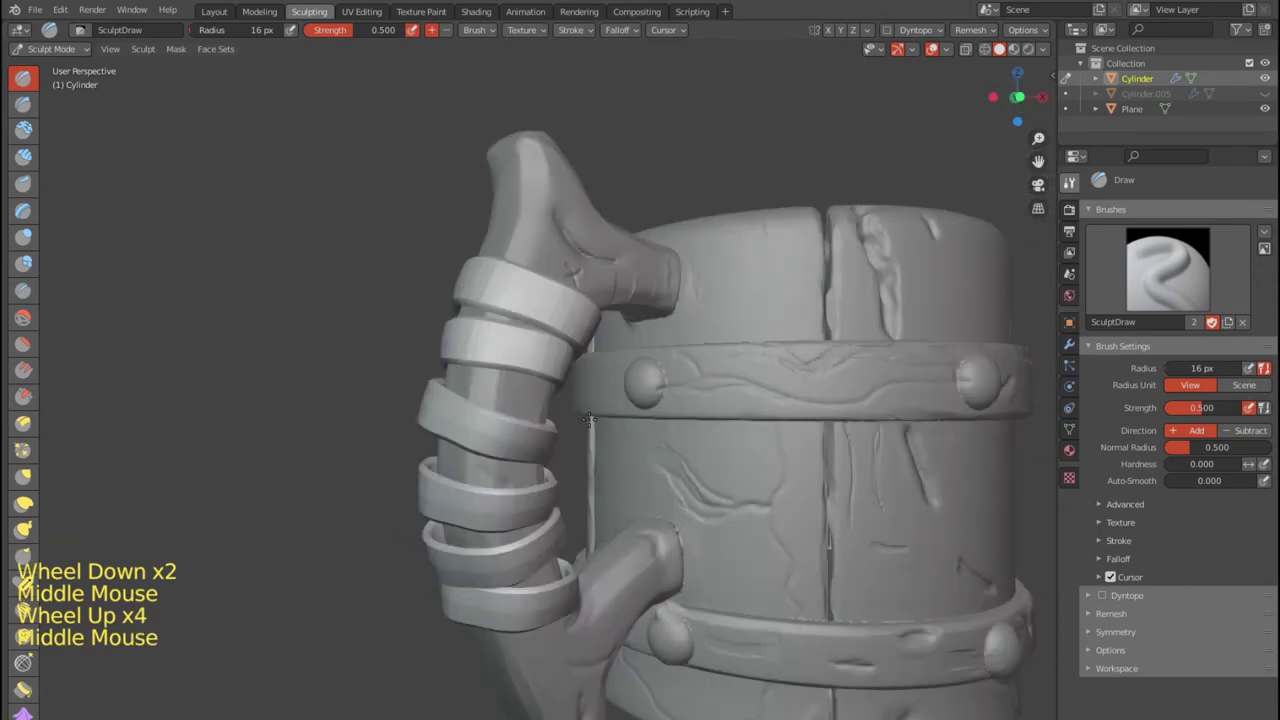
pyautogui.scroll(-3)
pyautogui.middleClick(35, 418)
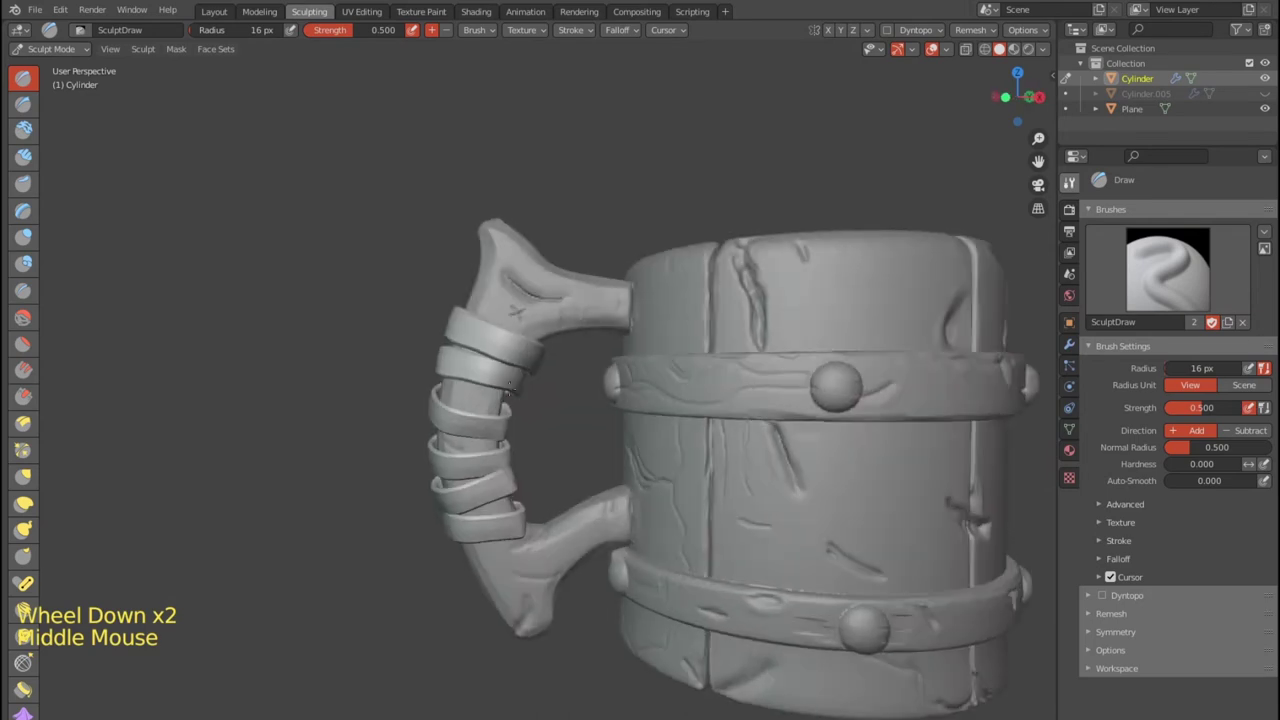
pyautogui.scroll(3)
pyautogui.scroll(3)
# Lay down initial sculpt strokes along the leather strips on the handle.
pyautogui.click(35, 418)
pyautogui.click(35, 418)
pyautogui.click(35, 418)
pyautogui.click(35, 418)
pyautogui.scroll(-3)
# Use the Scrape brush to flatten the edges and rims of the leather strips.
pyautogui.click(29, 396)
pyautogui.scroll(-3)
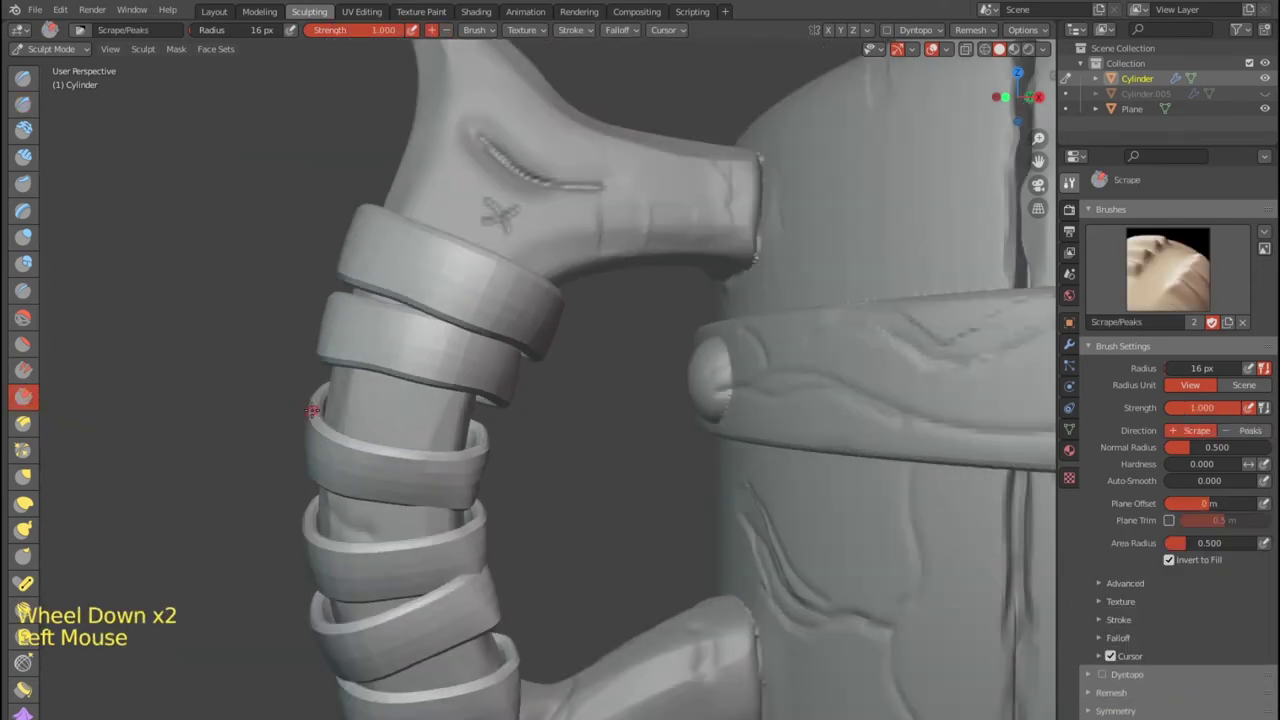
pyautogui.click(35, 418)
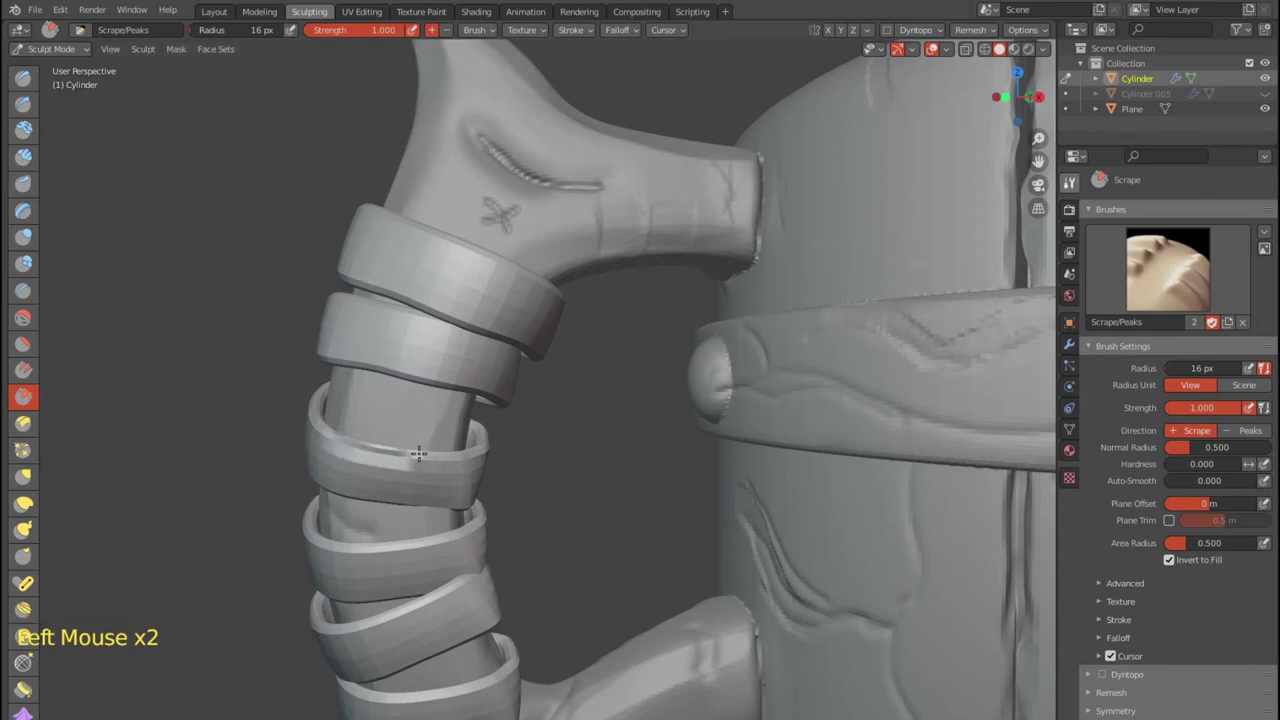
pyautogui.click(35, 418)
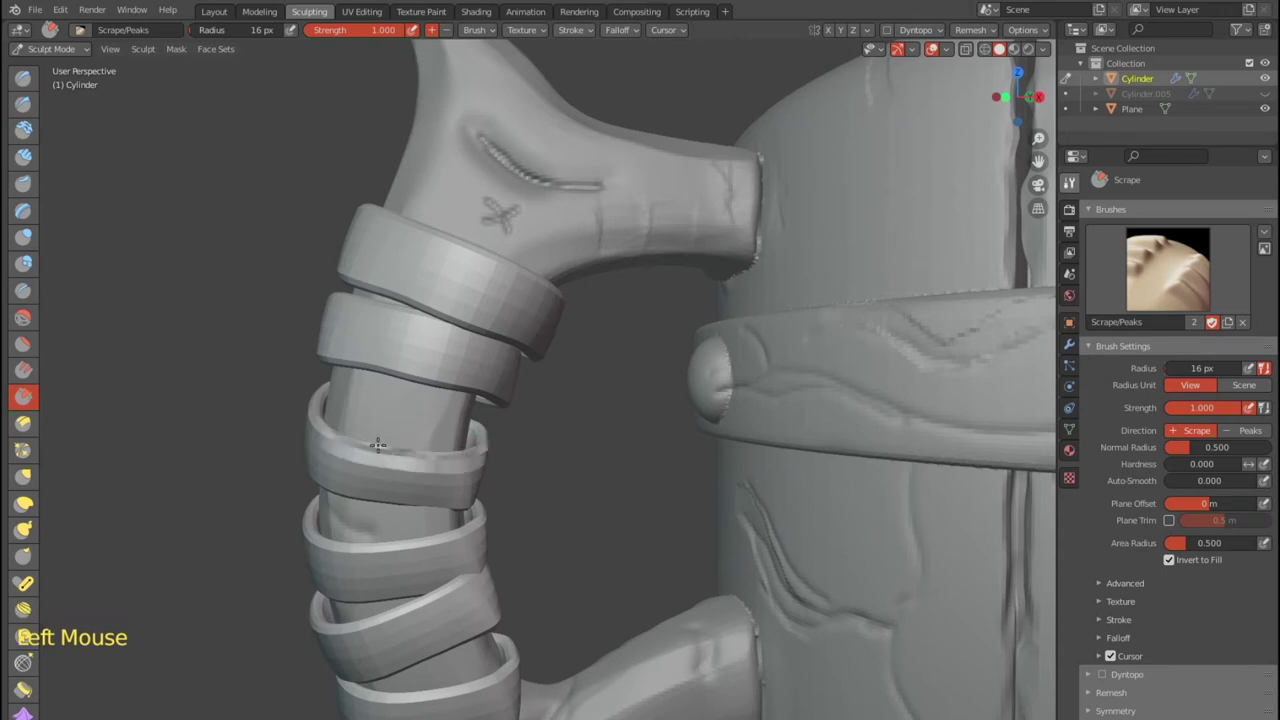
pyautogui.click(35, 418)
pyautogui.scroll(-3)
pyautogui.middleClick(35, 418)
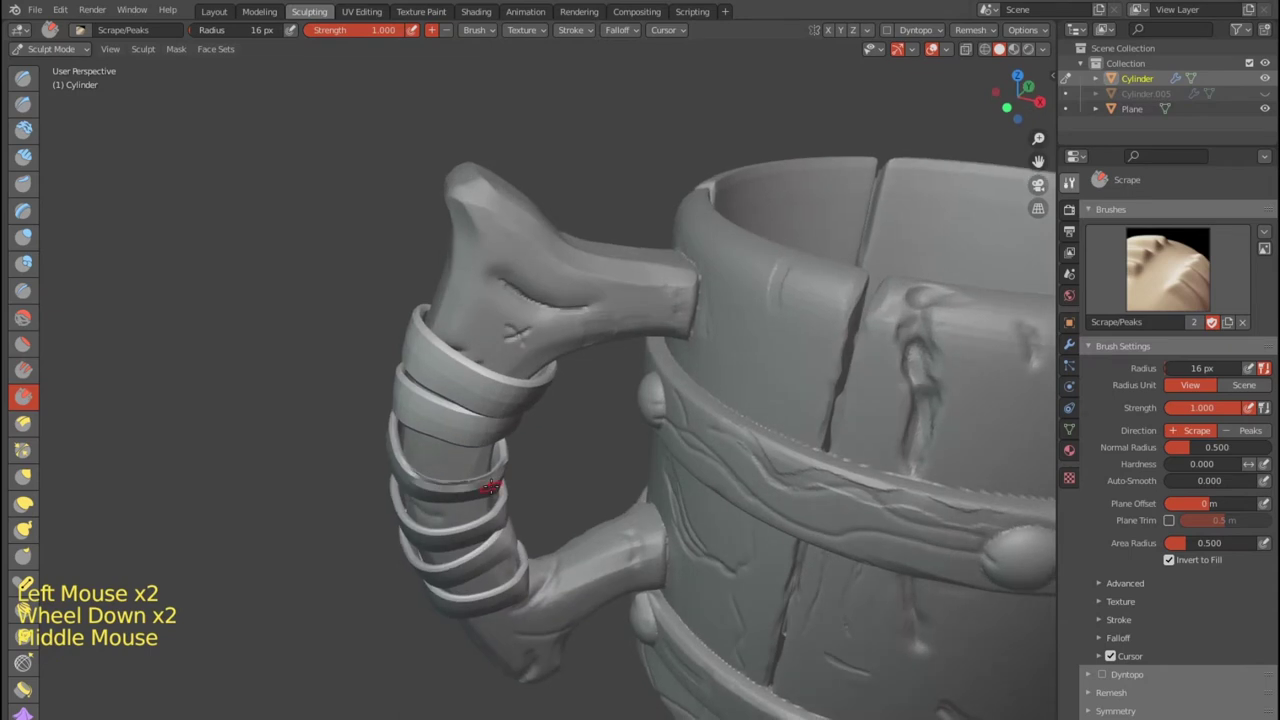
# Undo a few strokes, then scrape and flatten the top leather strip's rim and upper edge.
pyautogui.scroll(3)
pyautogui.press('ctrl+z')
pyautogui.press('ctrl+z')
pyautogui.press('ctrl+z')
pyautogui.click(35, 418)
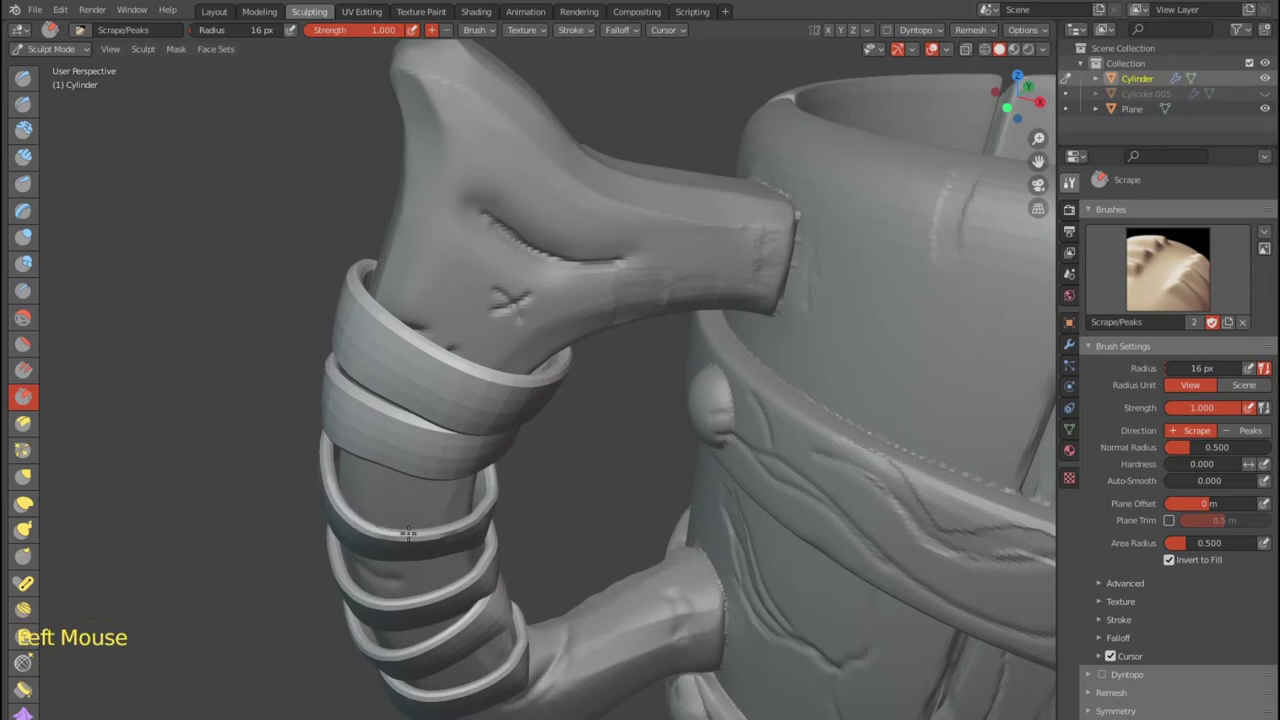
pyautogui.press('ctrl+z')
pyautogui.scroll(3)
pyautogui.click(35, 418)
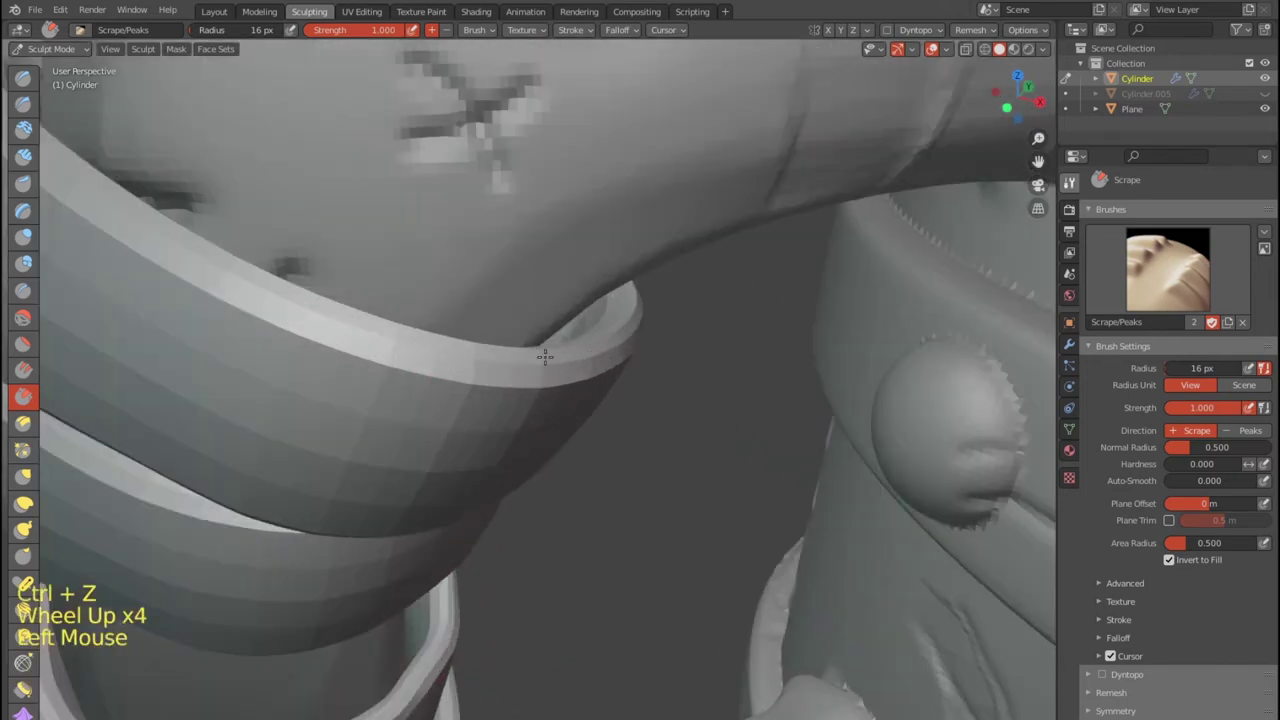
pyautogui.click(35, 418)
# Scrape repeatedly along the top strip's edge to finish flattening it.
pyautogui.scroll(3)
pyautogui.scroll(-3)
pyautogui.click(34, 530)
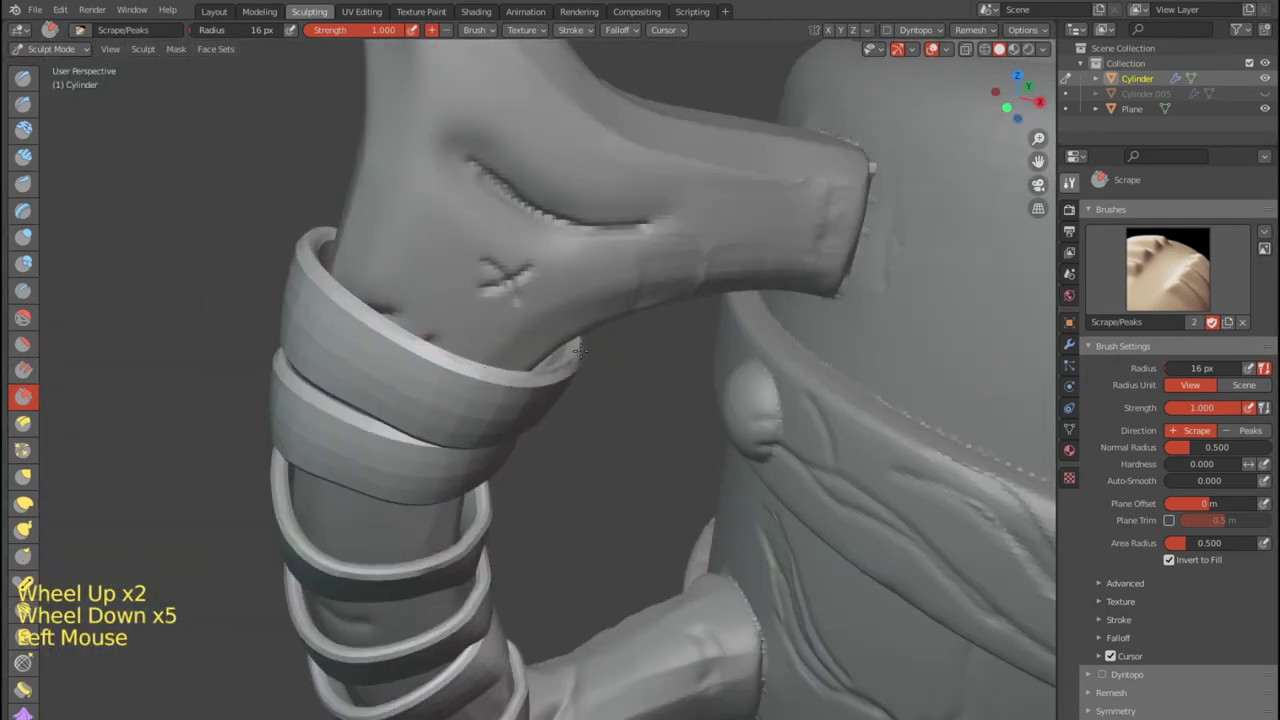
pyautogui.click(34, 530)
pyautogui.click(34, 530)
pyautogui.click(34, 530)
pyautogui.click(34, 530)
pyautogui.scroll(-3)
pyautogui.middleClick(34, 530)
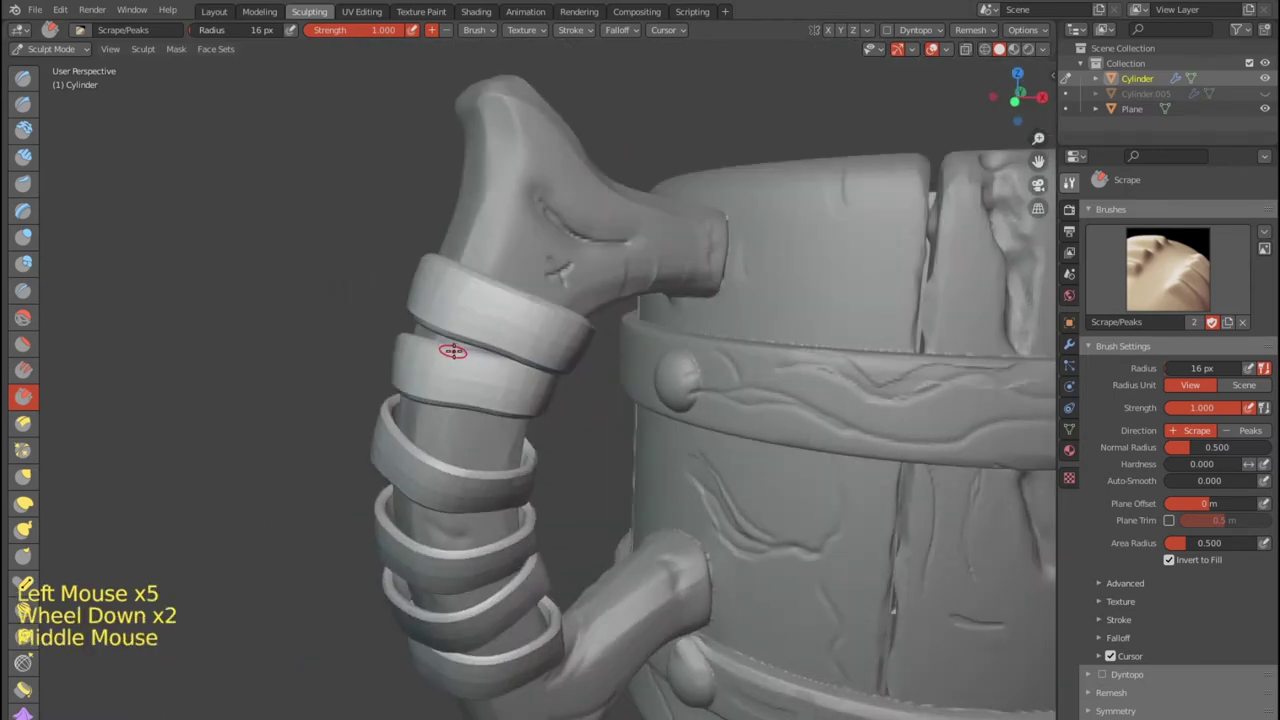
# Apply the Multires modifier so the sculpted detail is baked into the strips' mesh.
pyautogui.press('shift+r')
pyautogui.scroll(-3)
pyautogui.middleClick(34, 530)
pyautogui.scroll(3)
pyautogui.scroll(-3)
pyautogui.click(34, 530)
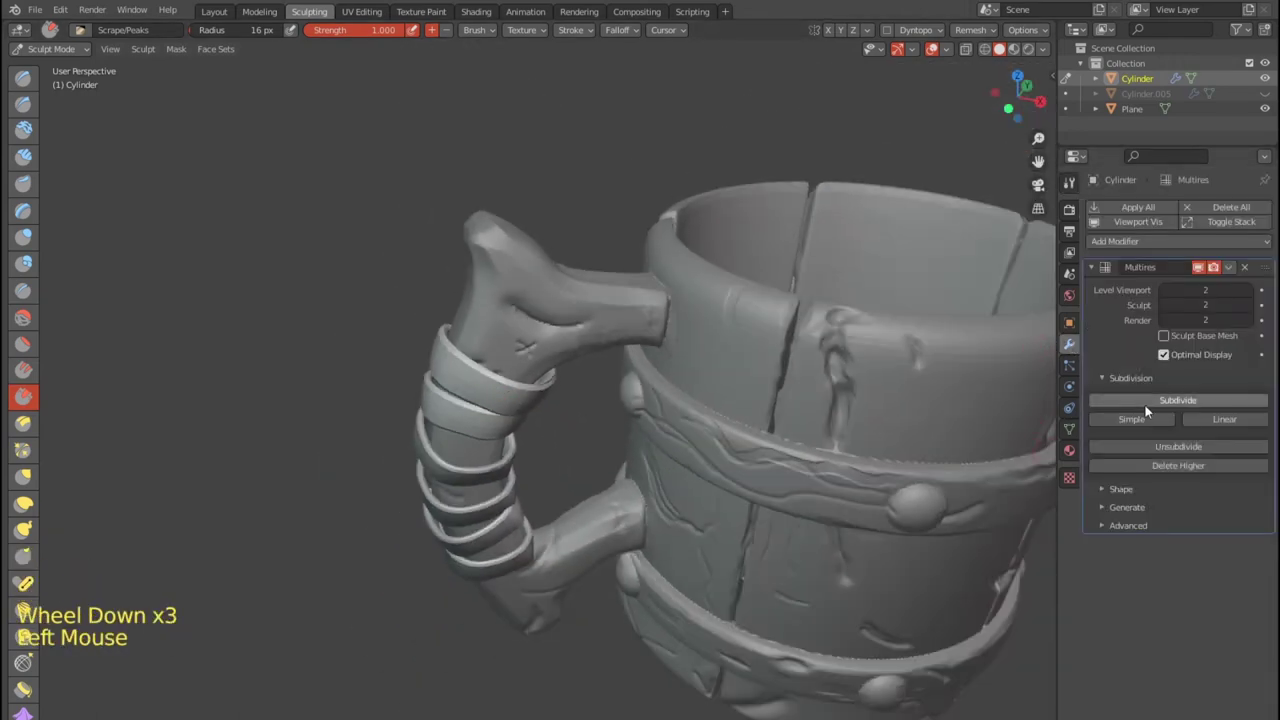
pyautogui.click(34, 530)
pyautogui.middleClick(34, 530)
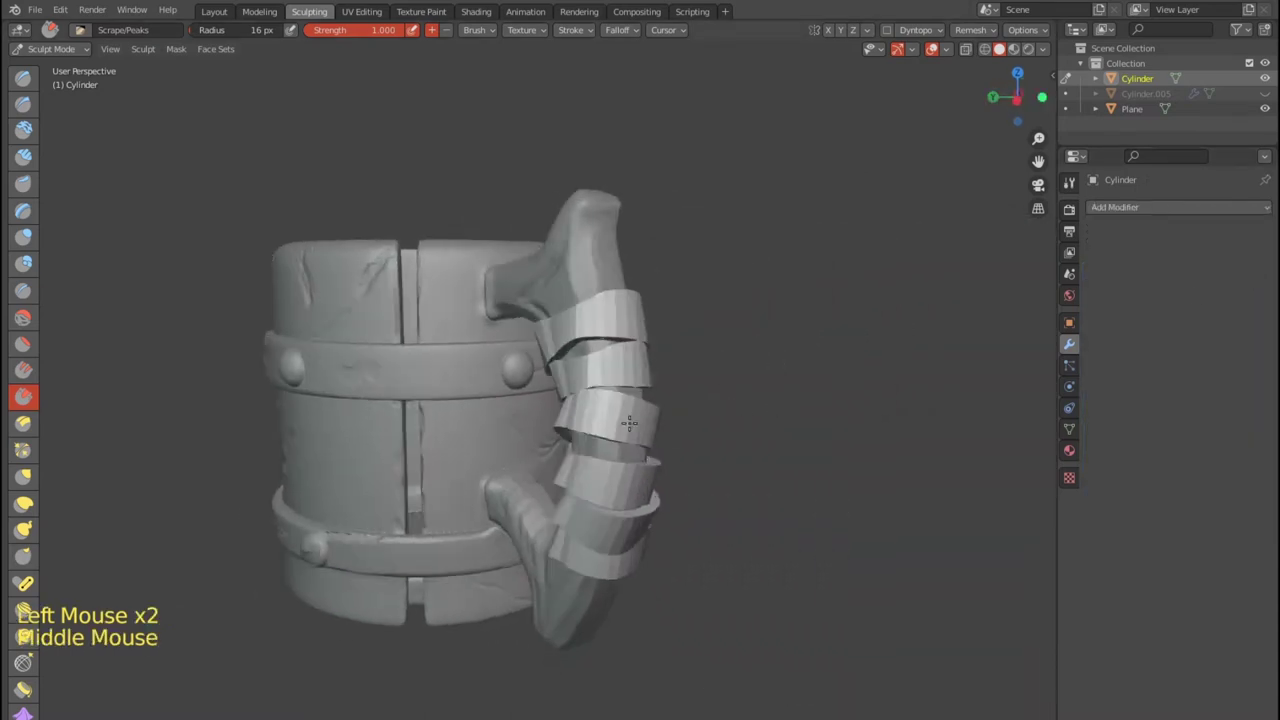
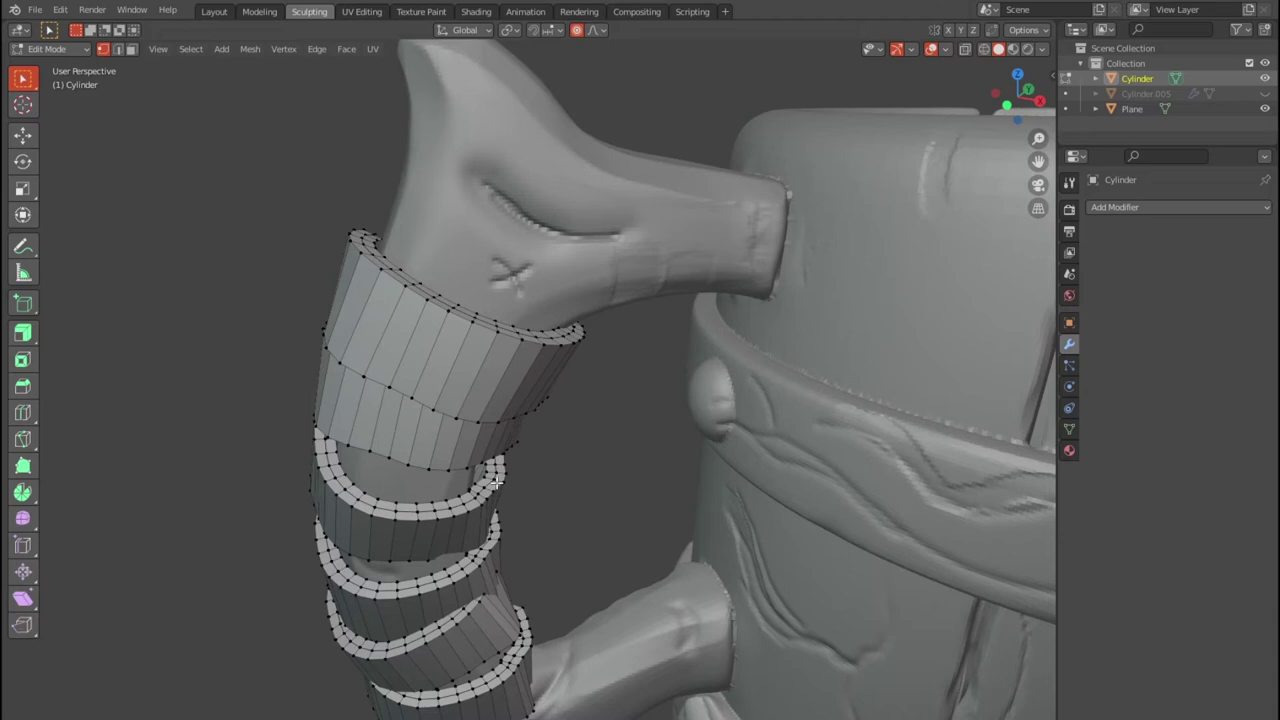
# Add and slide edge loops (Ctrl+R) across the top leather strip to subdivide it.
pyautogui.scroll(-3)
pyautogui.scroll(-3)
pyautogui.scroll(3)
pyautogui.press('ctrl+r')
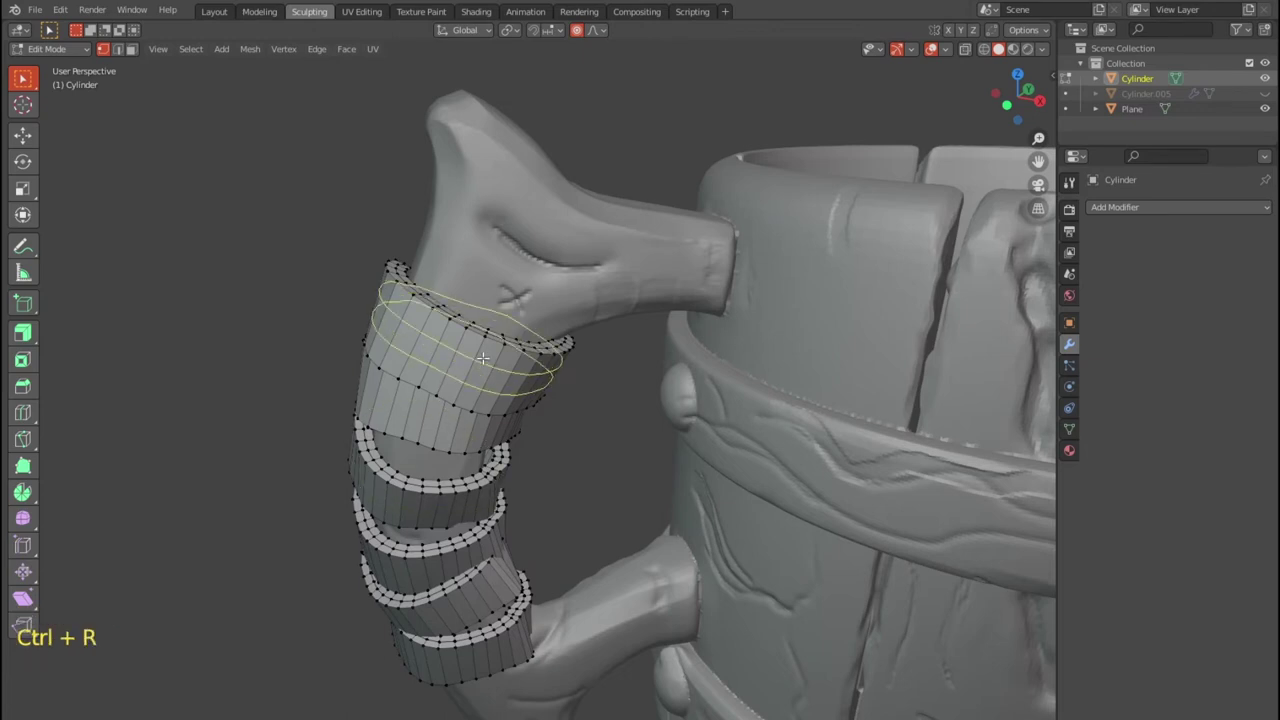
pyautogui.press('ctrl+r')
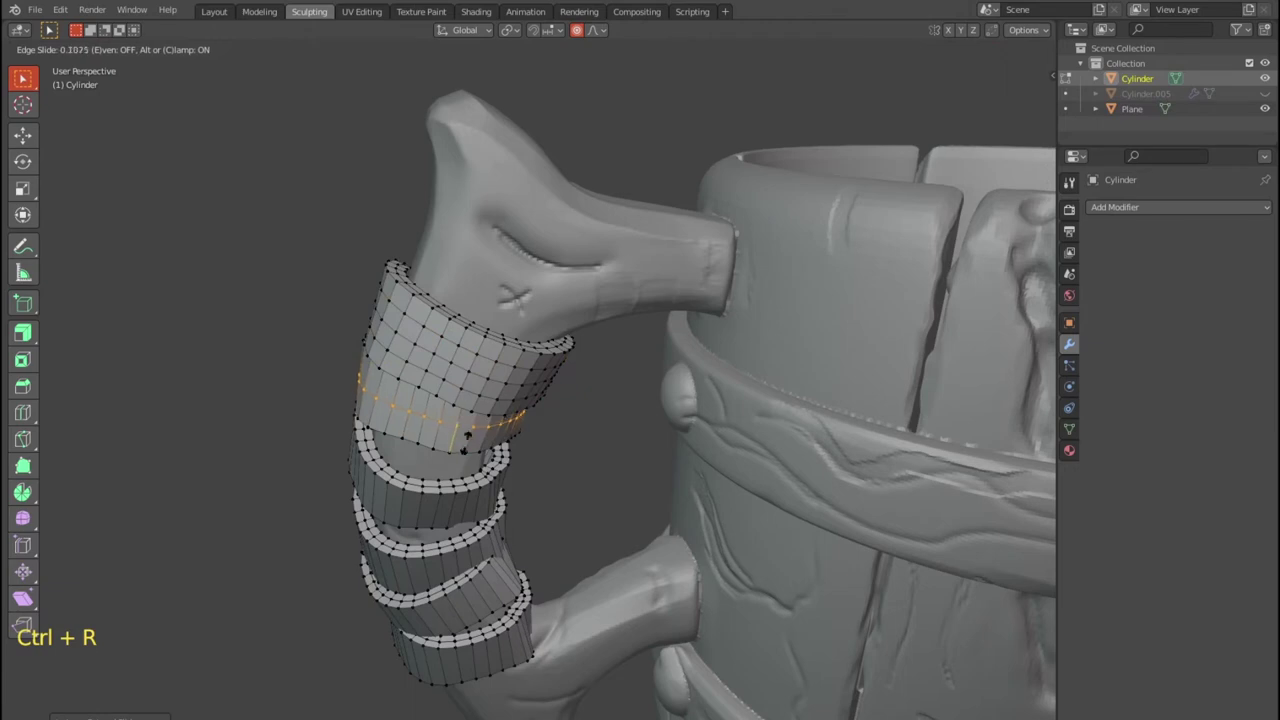
pyautogui.press('ctrl+r')
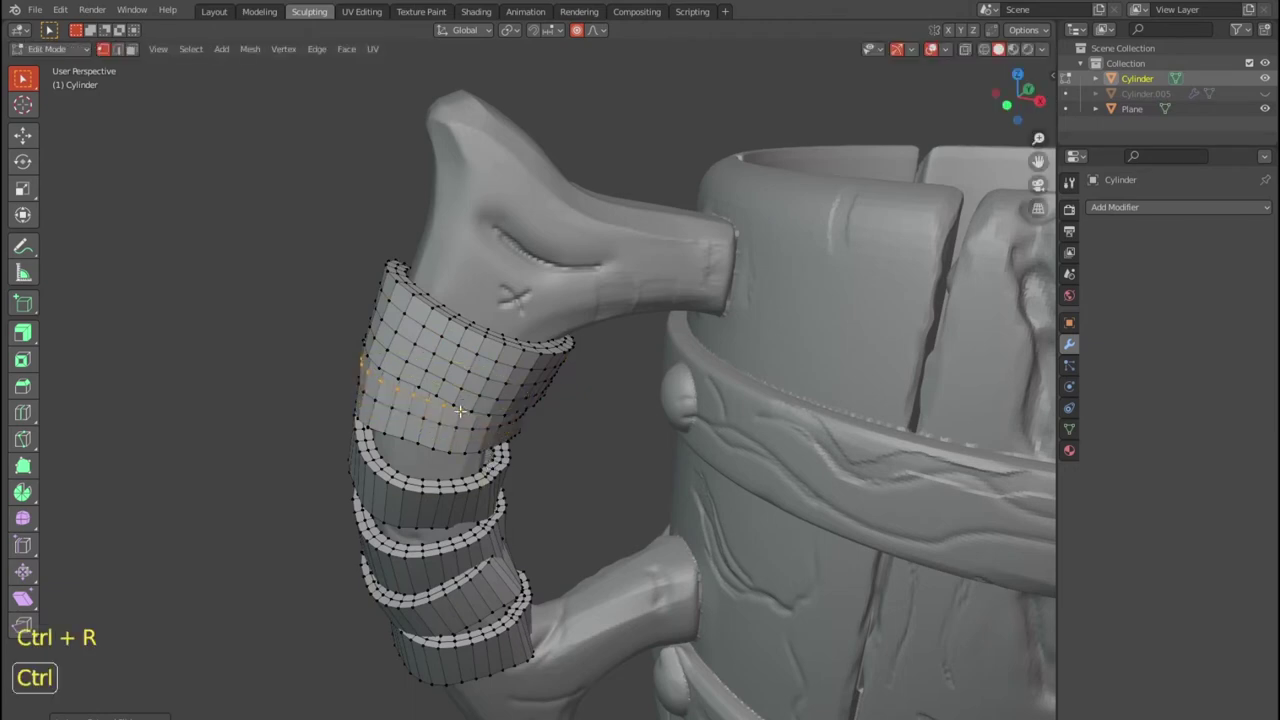
# Add edge loops around the second and lower leather strips in the same way.
pyautogui.press('ctrl+r')
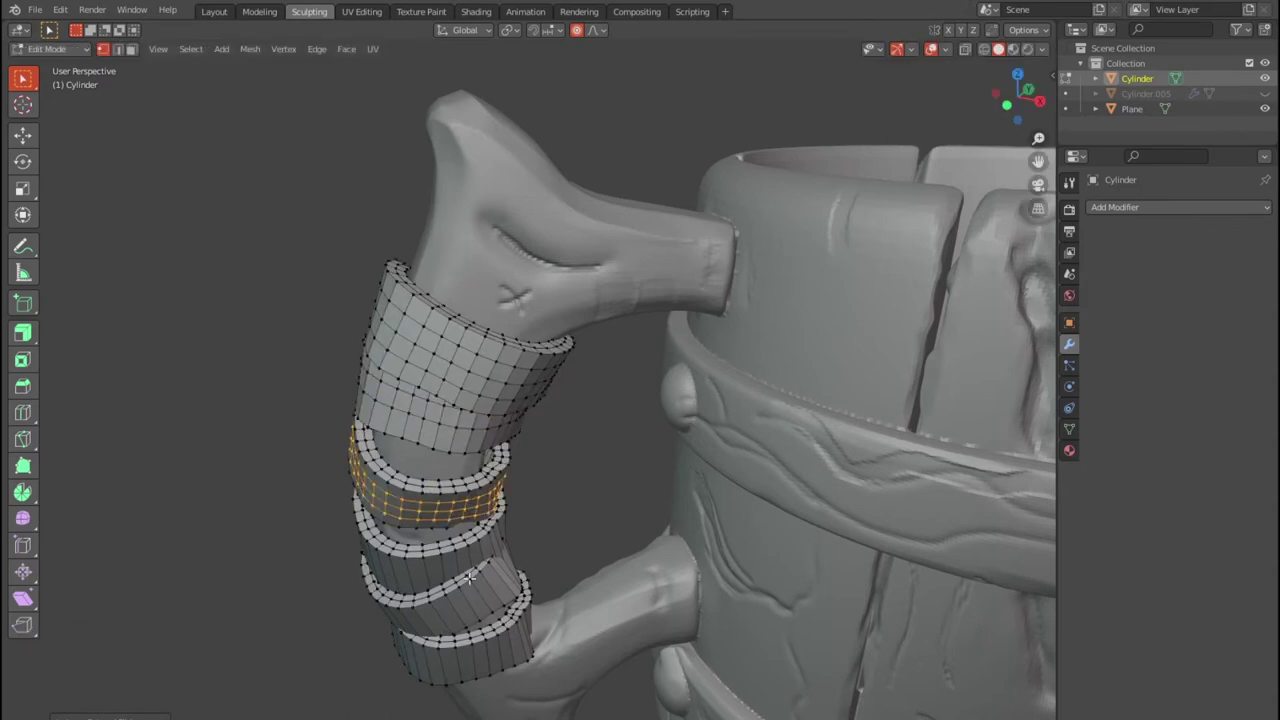
pyautogui.press('ctrl+r')
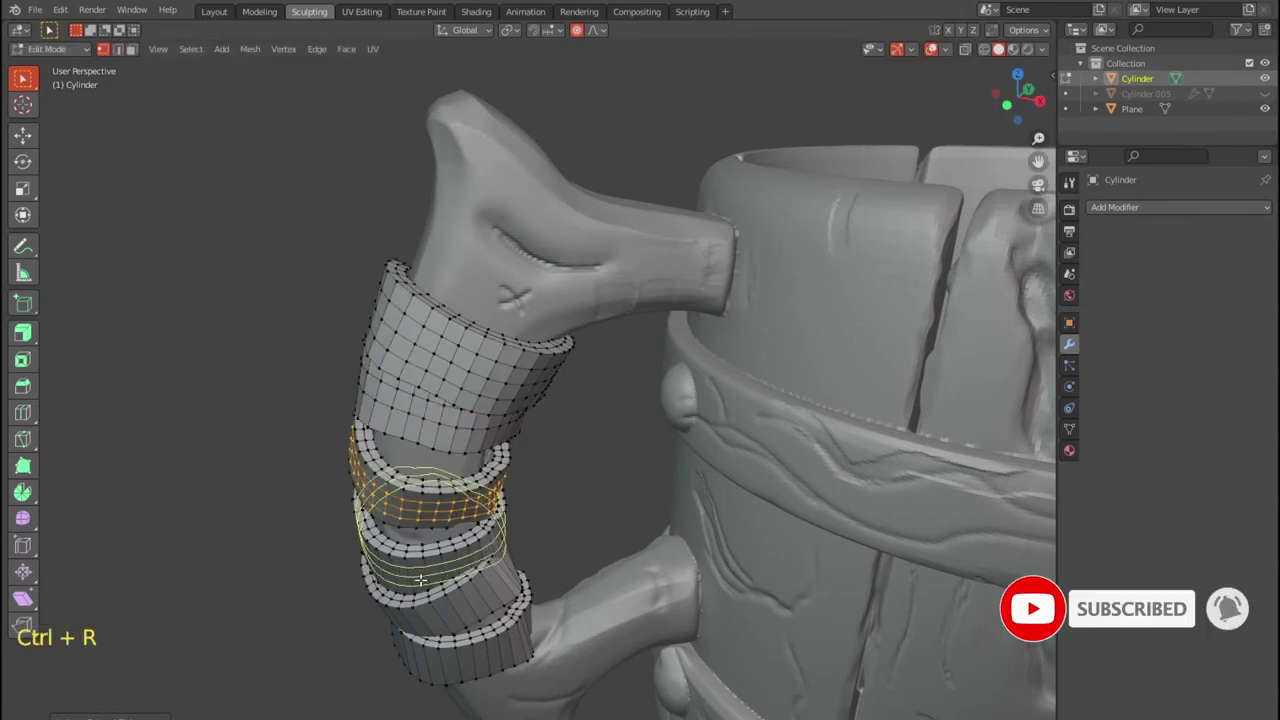
pyautogui.press('ctrl+r')
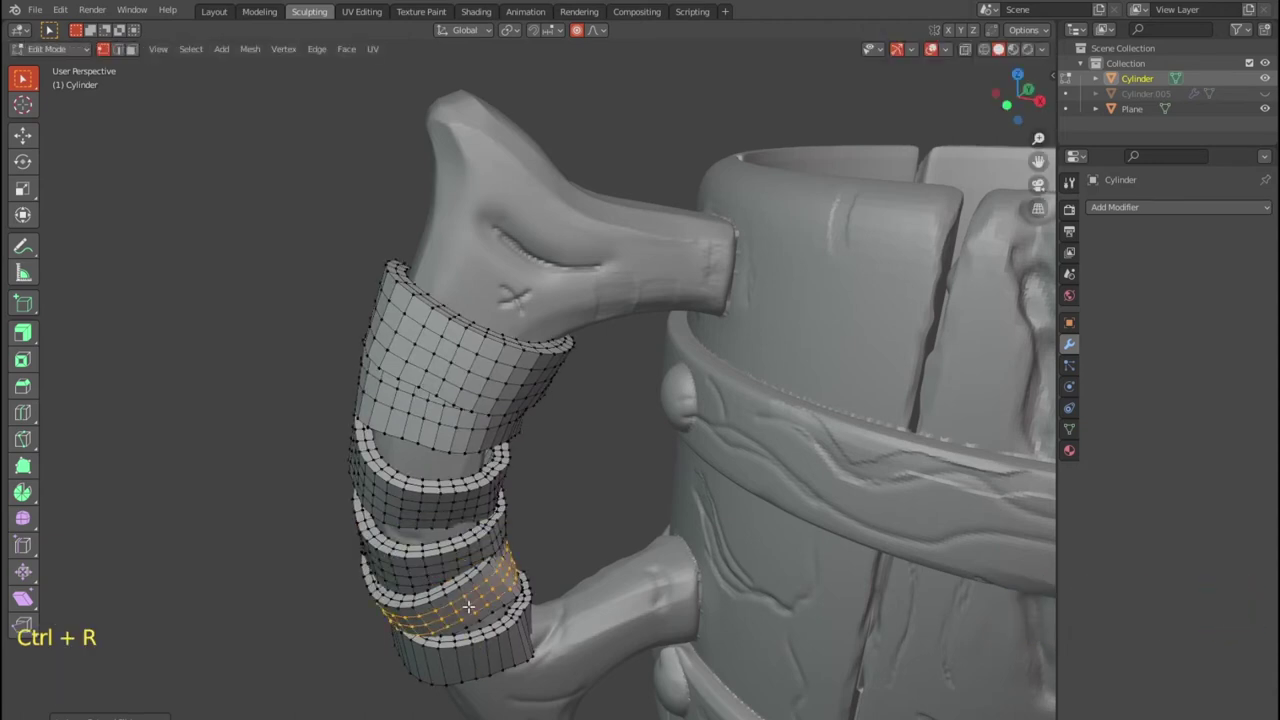
pyautogui.press('ctrl+r')
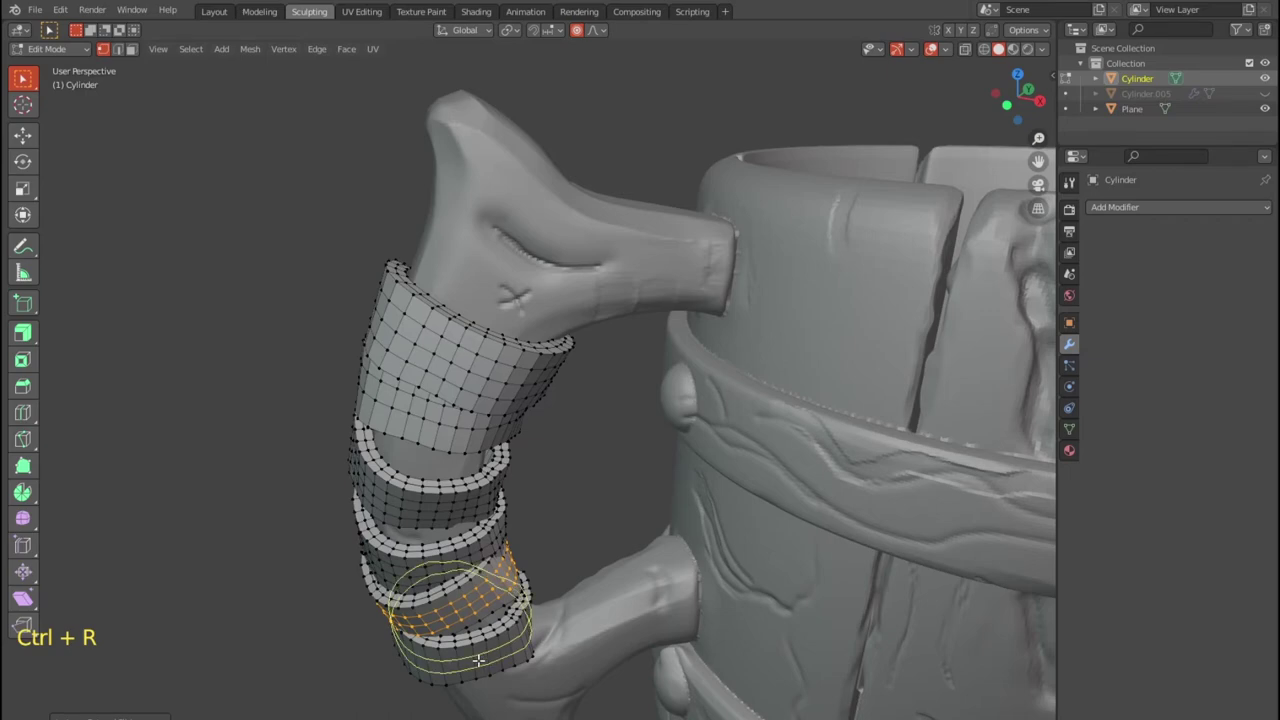
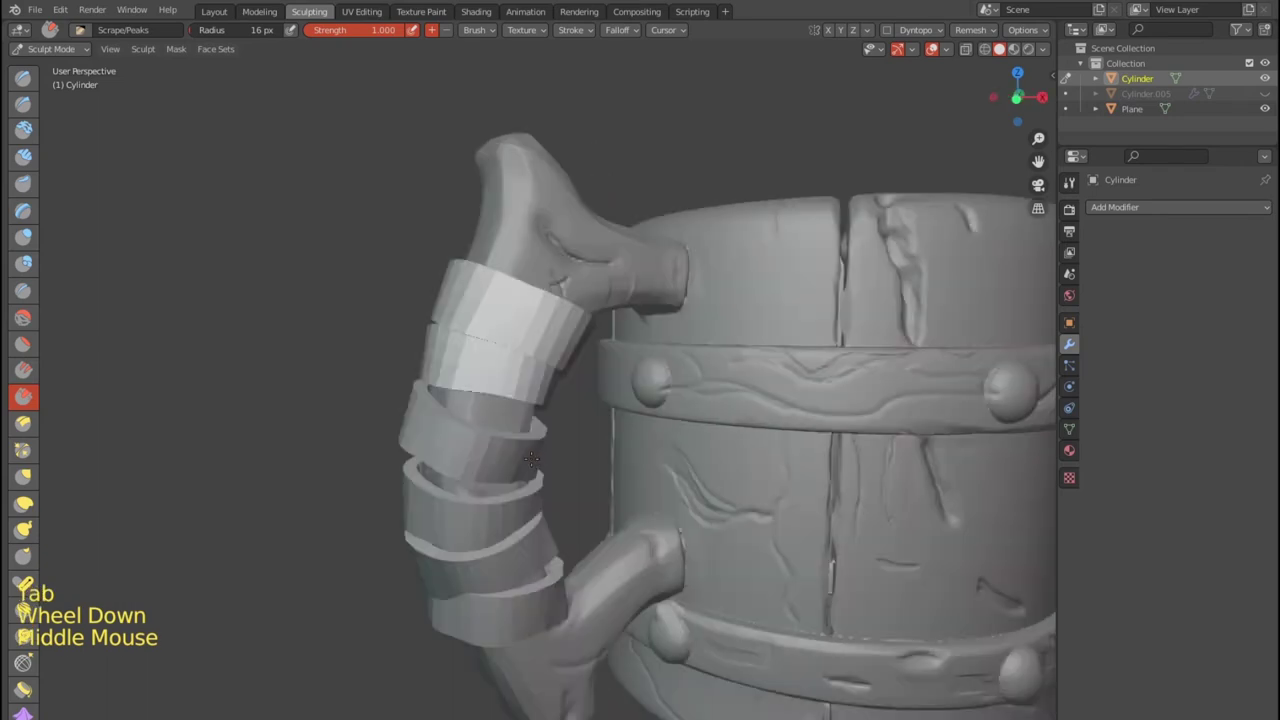
# Open the Add Modifier list on the handle strips for a Subdivision Surface.
pyautogui.scroll(-3)
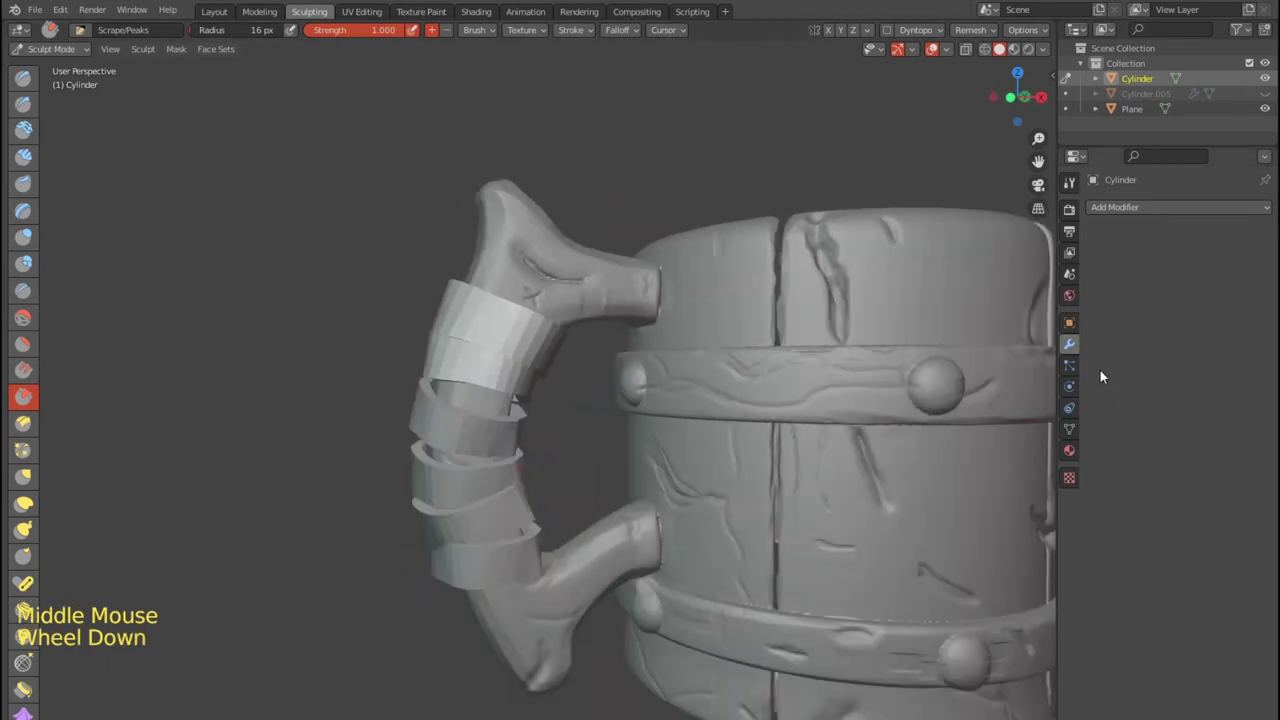
pyautogui.click(1128, 217)
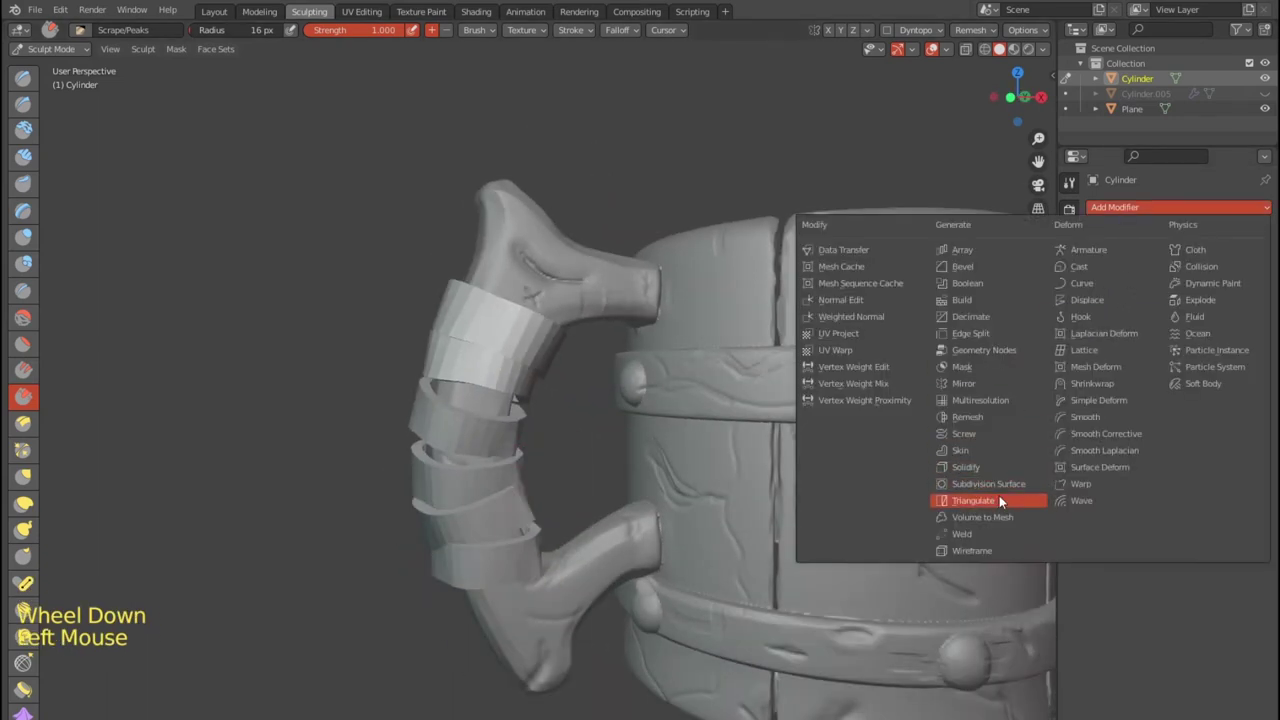
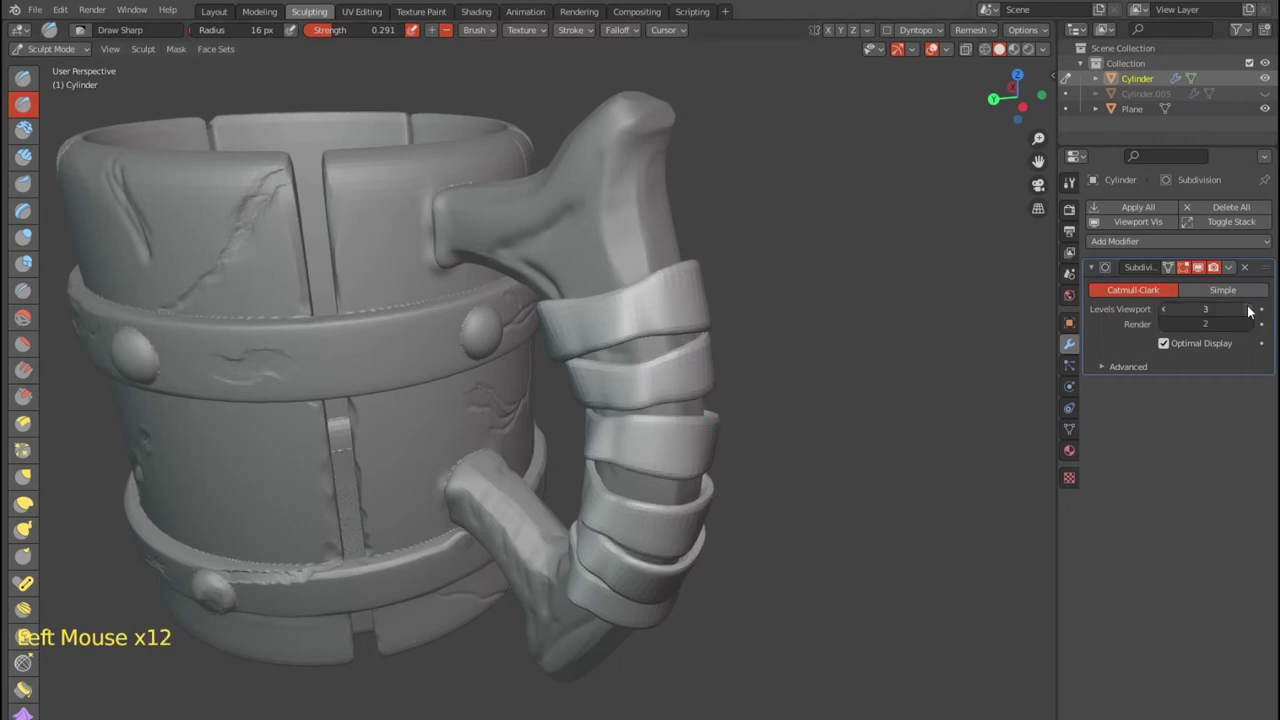
# Open the Subdivision modifier's dropdown to apply it to the strips.
pyautogui.click(1235, 272)
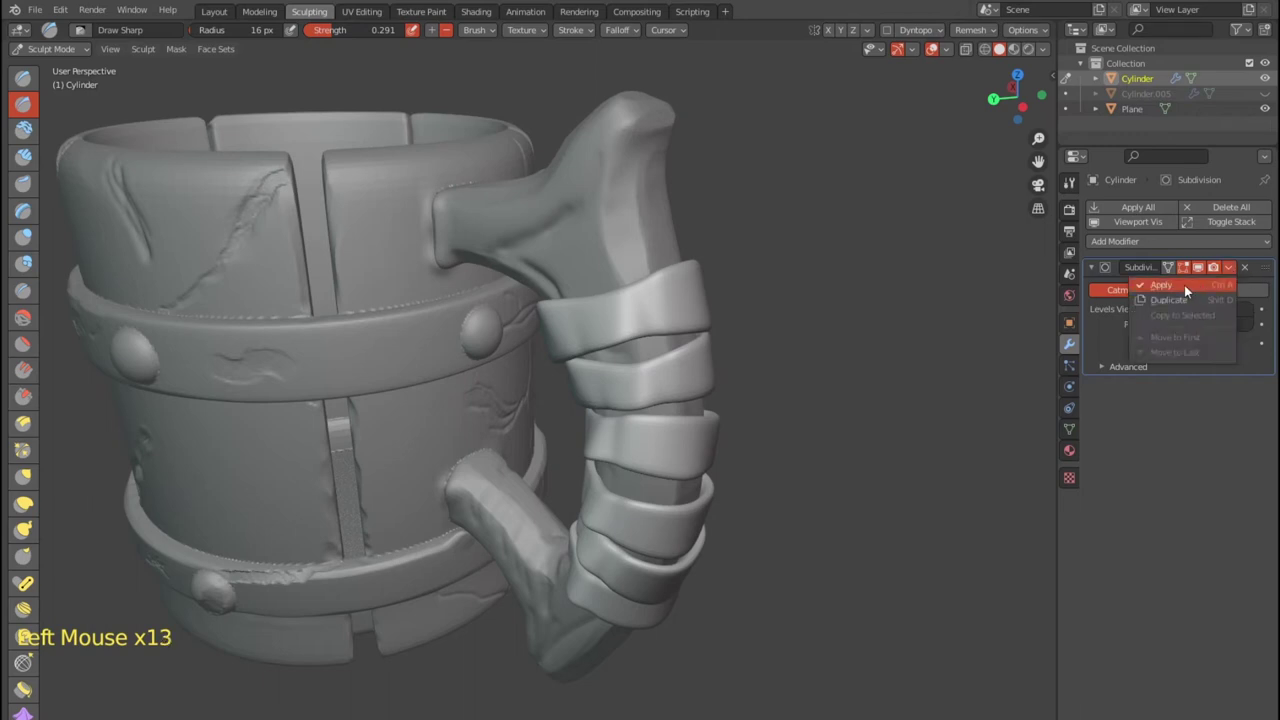
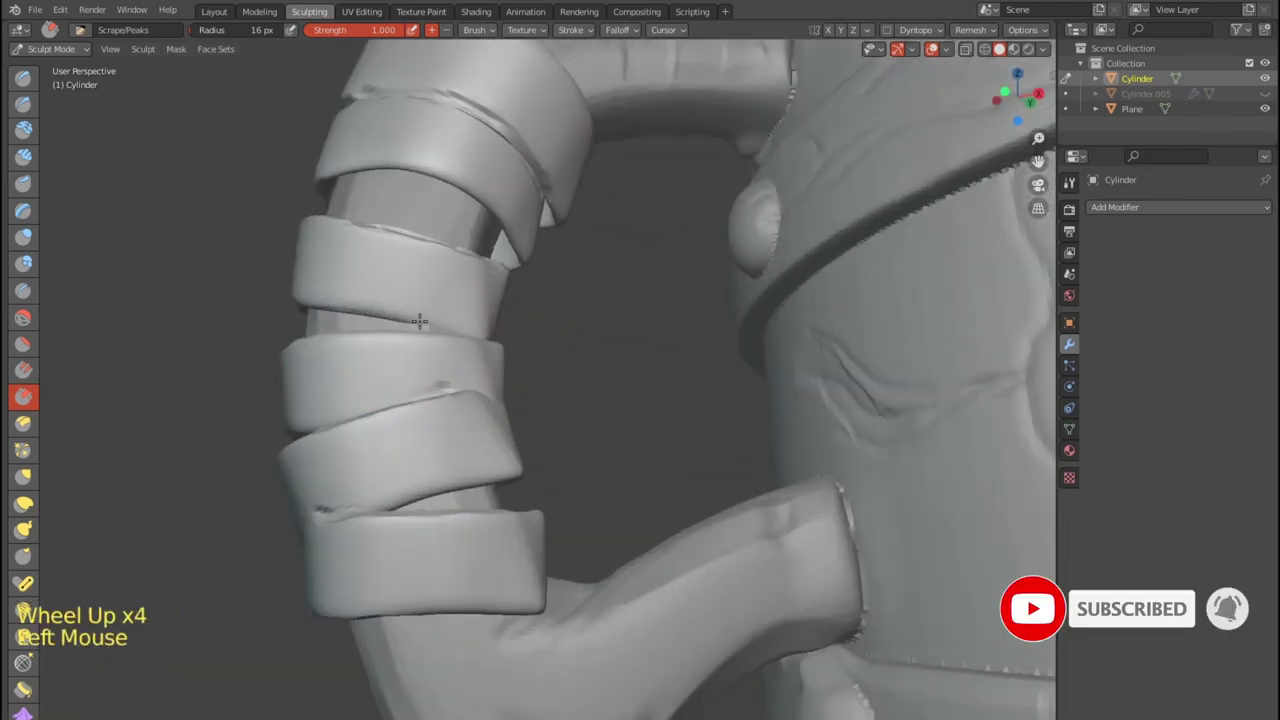
# Sculpt Draw Sharp crease marks into the leather strips and adjust brush strength.
pyautogui.click(1087, 609)
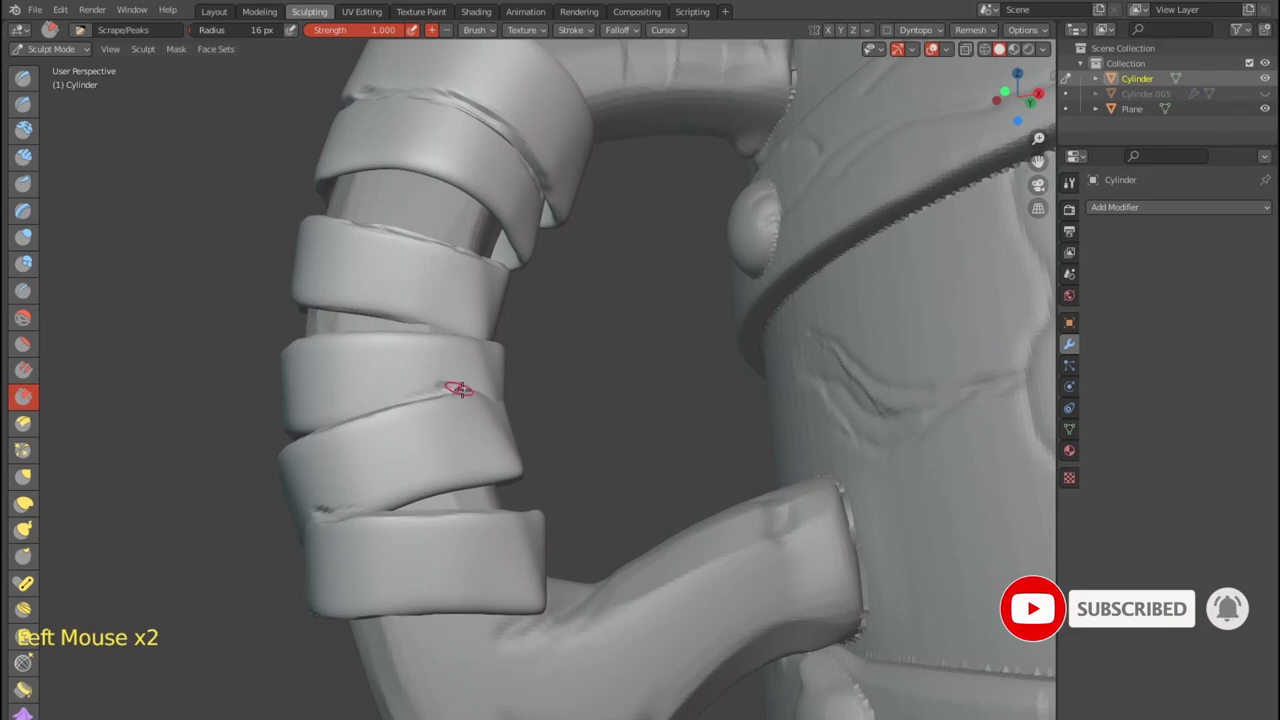
pyautogui.click(1121, 609)
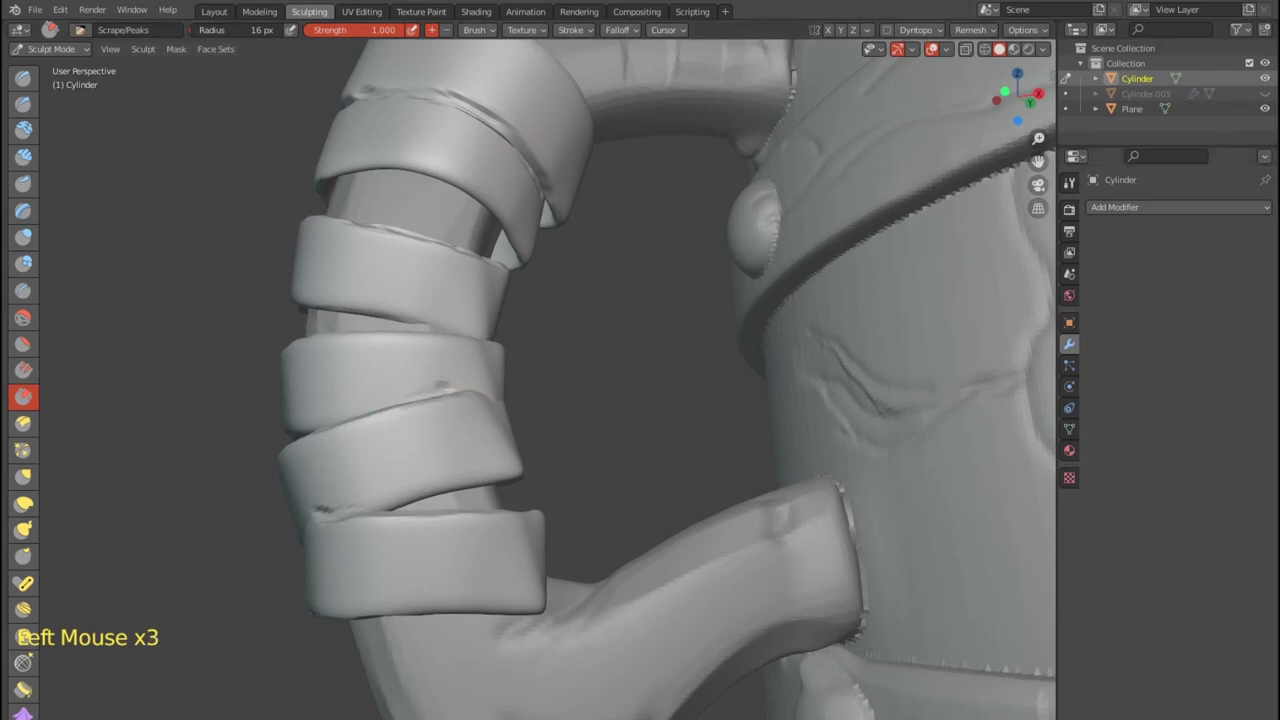
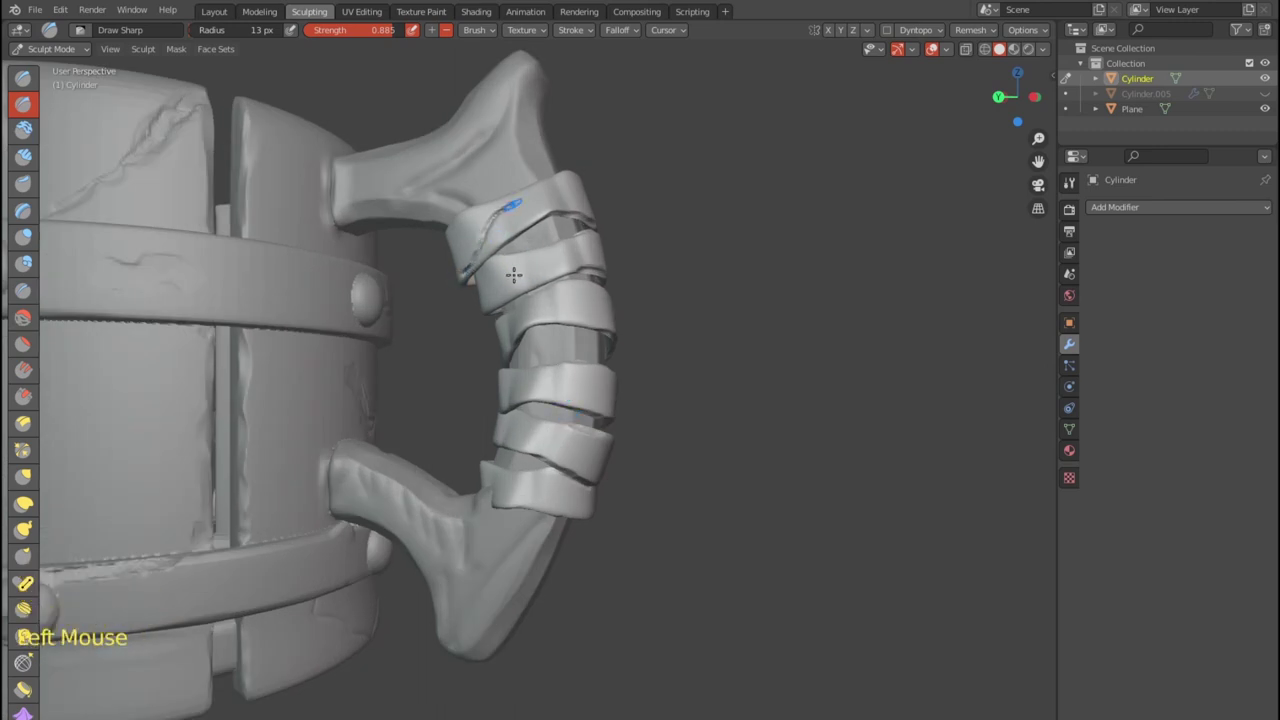
pyautogui.press('shift+f')
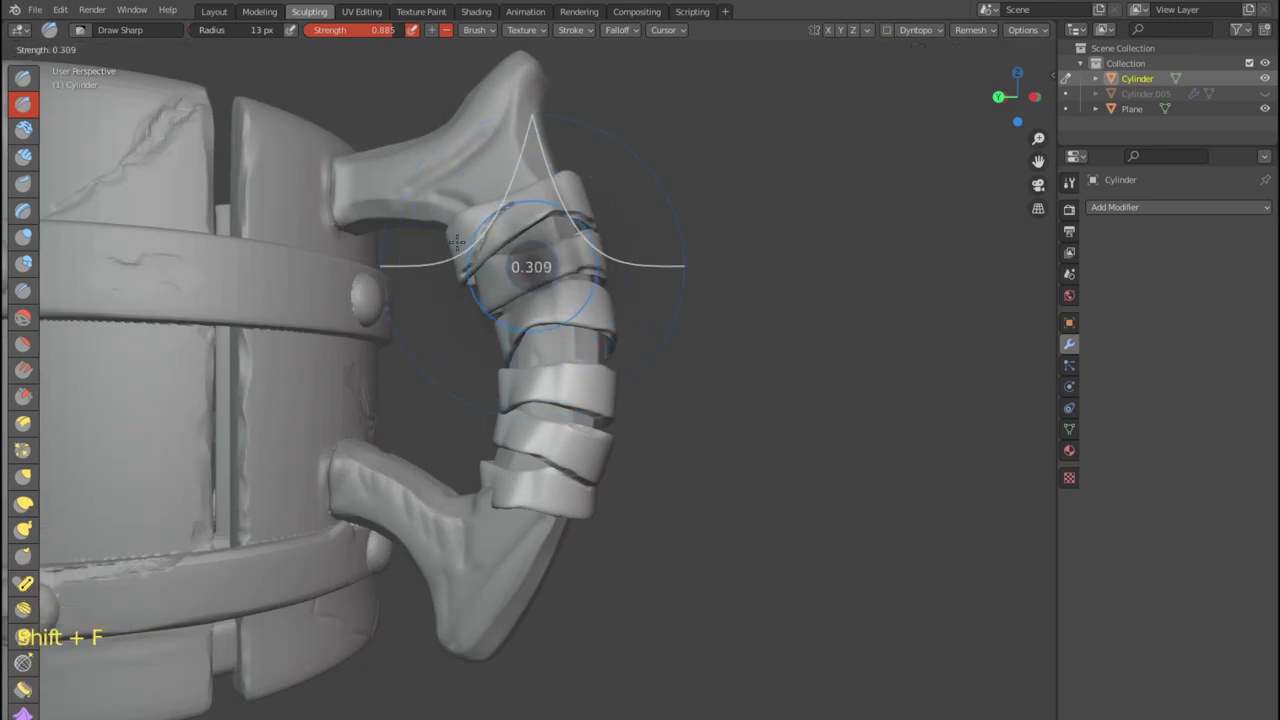
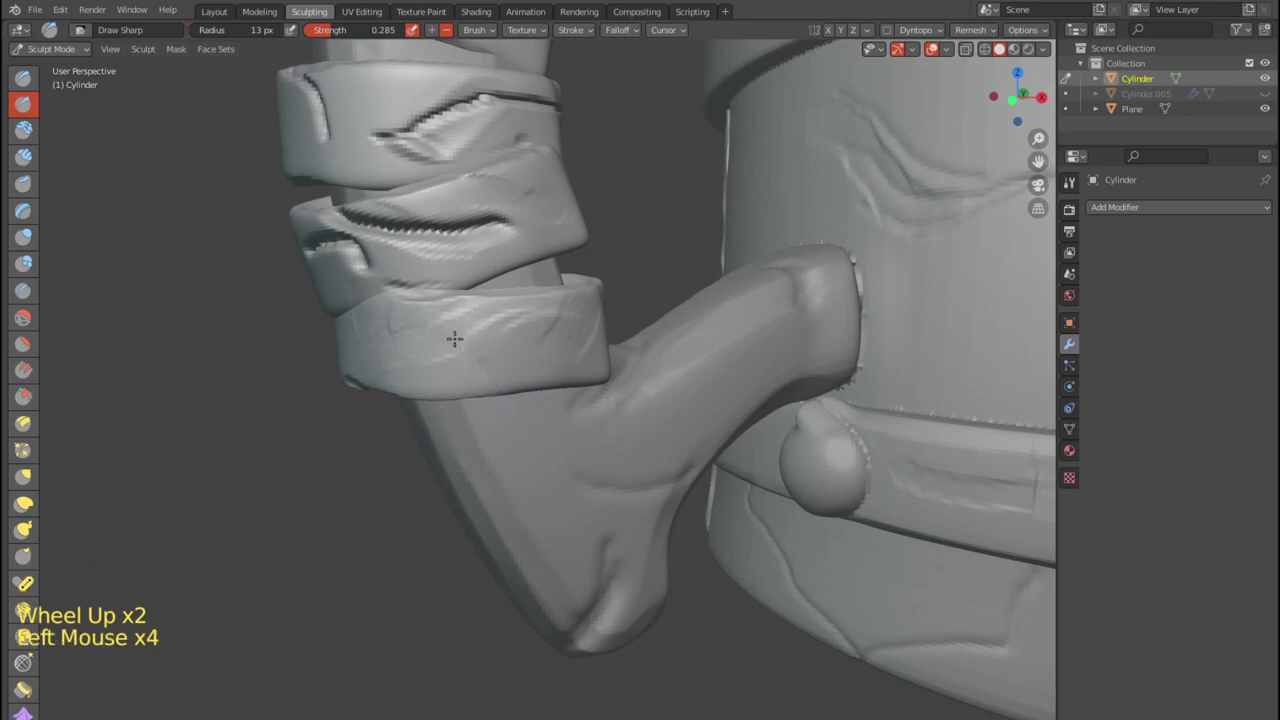
# Build up the lowest strap's lower edge with Clay Strips strokes and raise the brush strength.
pyautogui.click(37, 160)
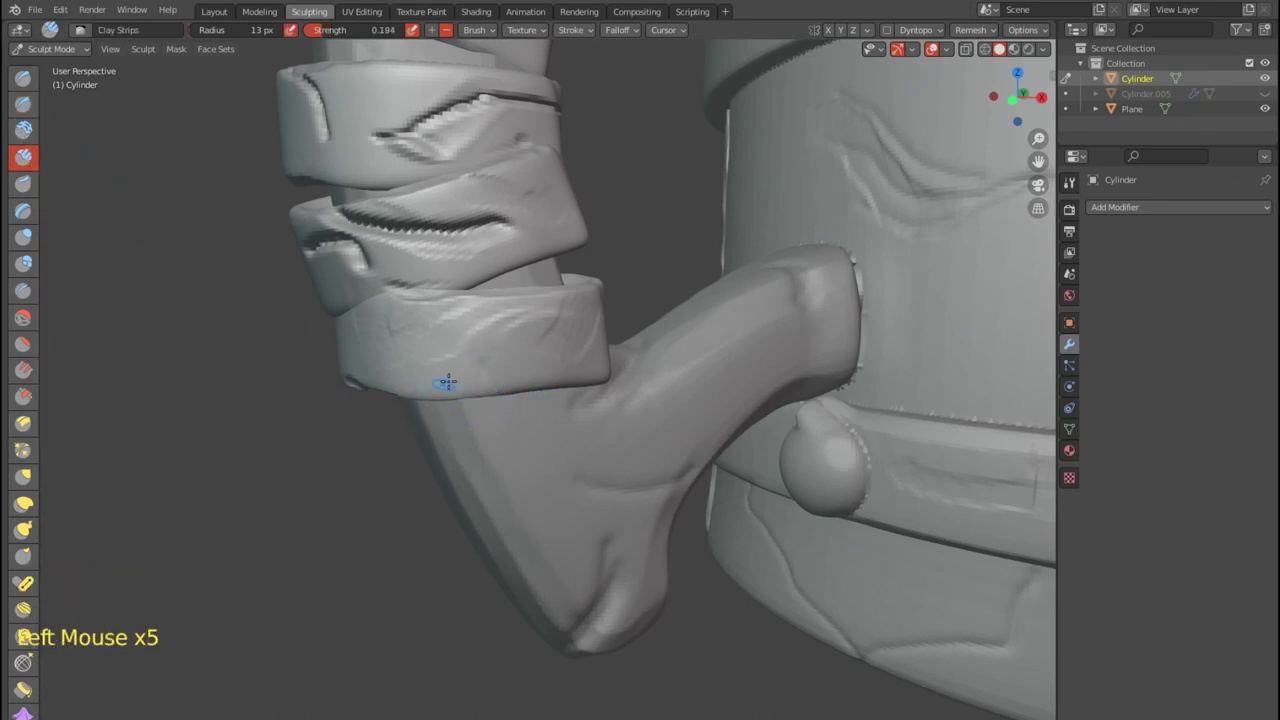
pyautogui.click(35, 418)
pyautogui.click(35, 418)
pyautogui.click(35, 418)
pyautogui.press('shift+f')
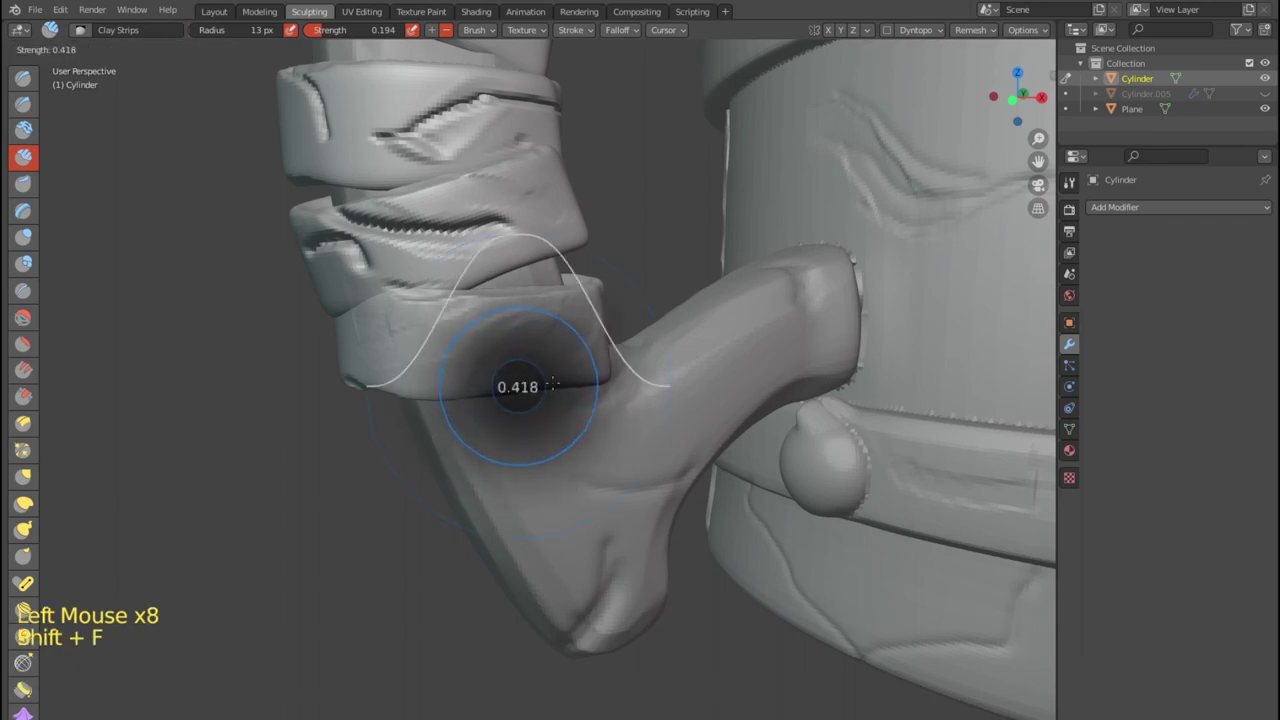
pyautogui.click(35, 418)
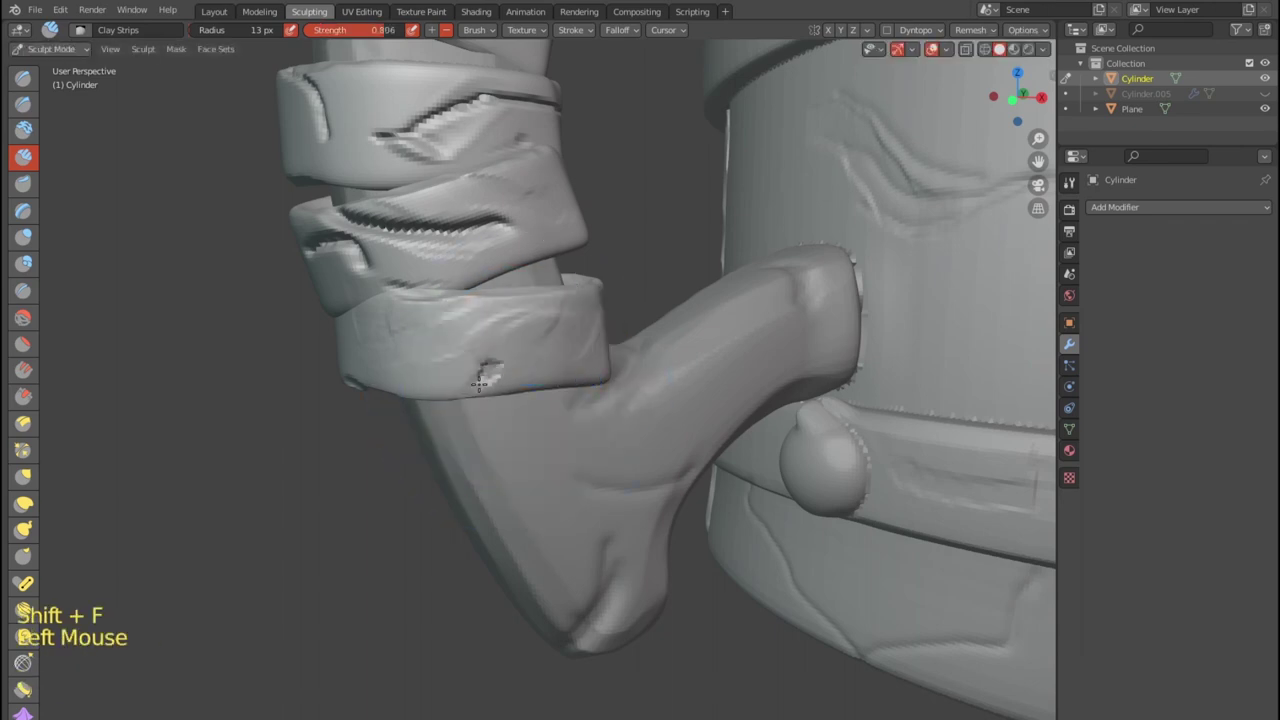
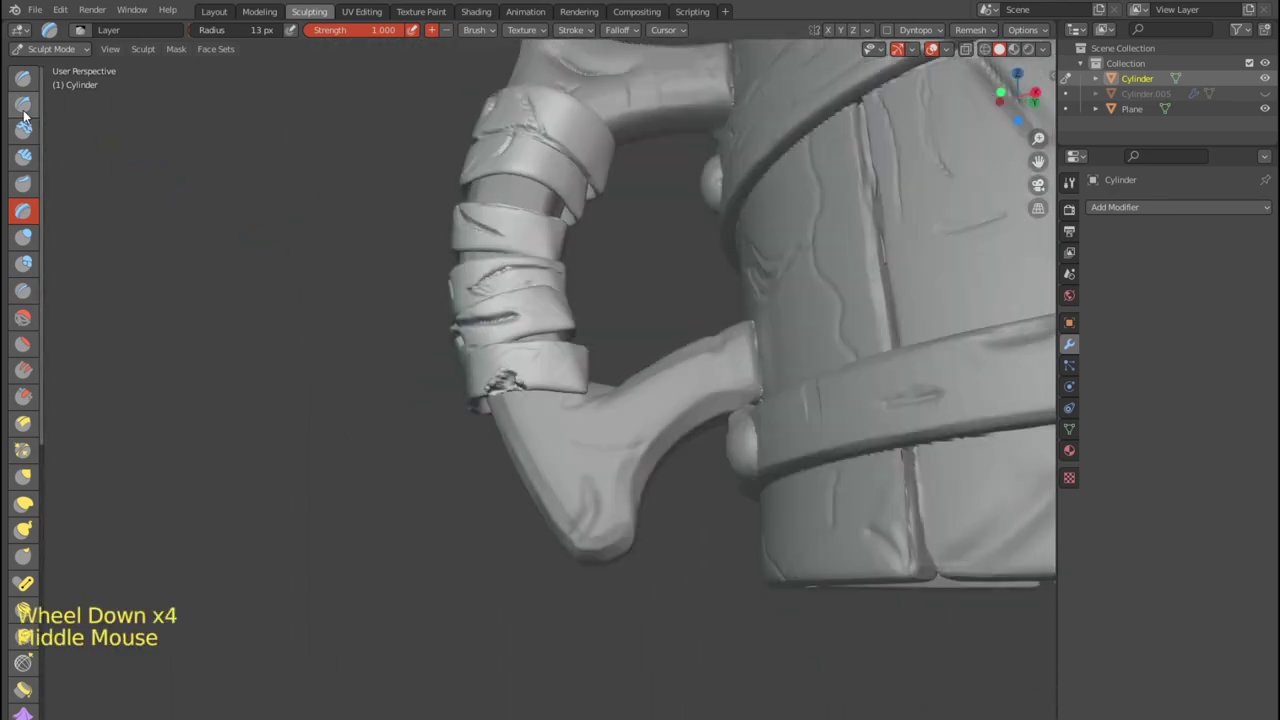
# Select Draw Sharp, then leave sculpting for Object Mode in the Layout workspace.
pyautogui.click(32, 104)
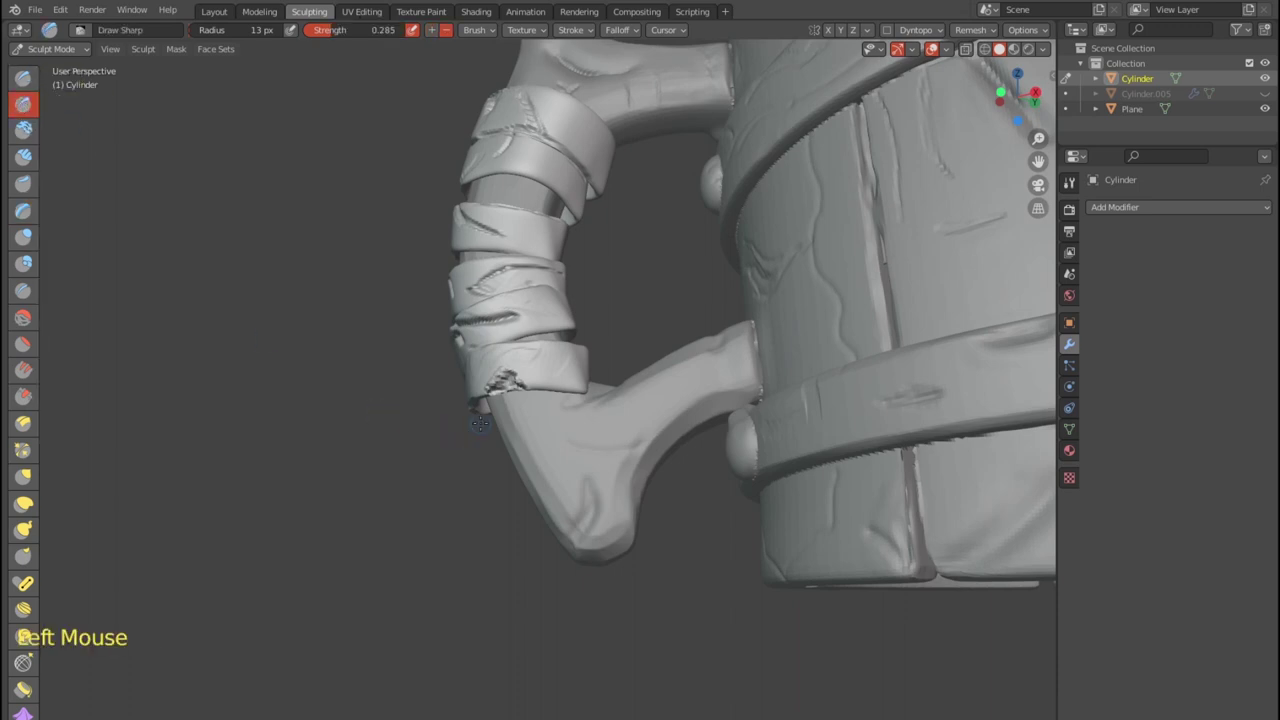
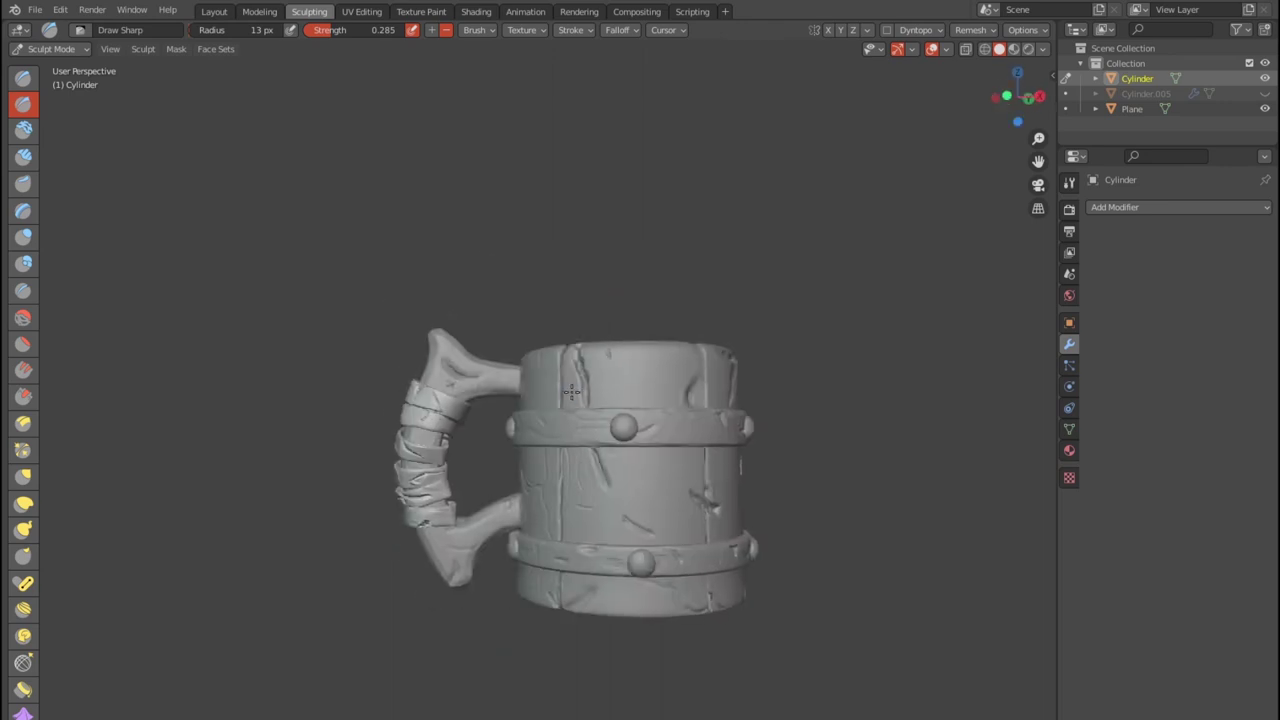
pyautogui.press('Tab')
pyautogui.press('Tab')
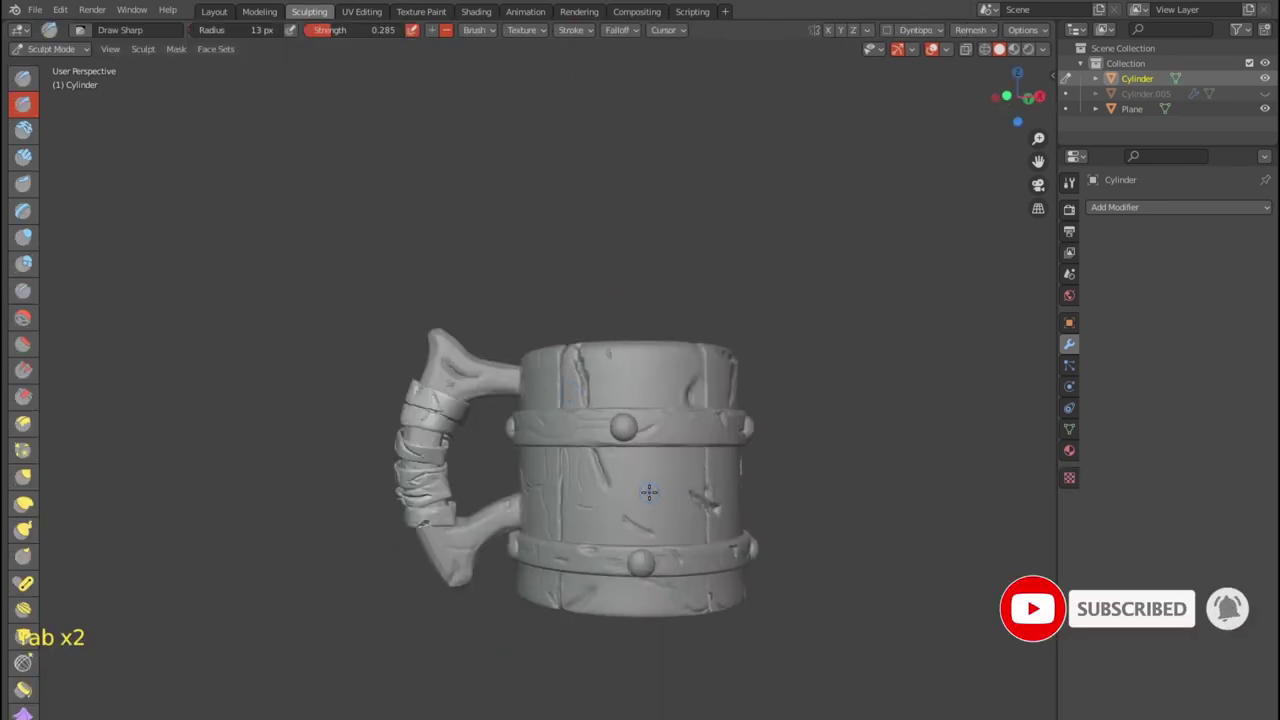